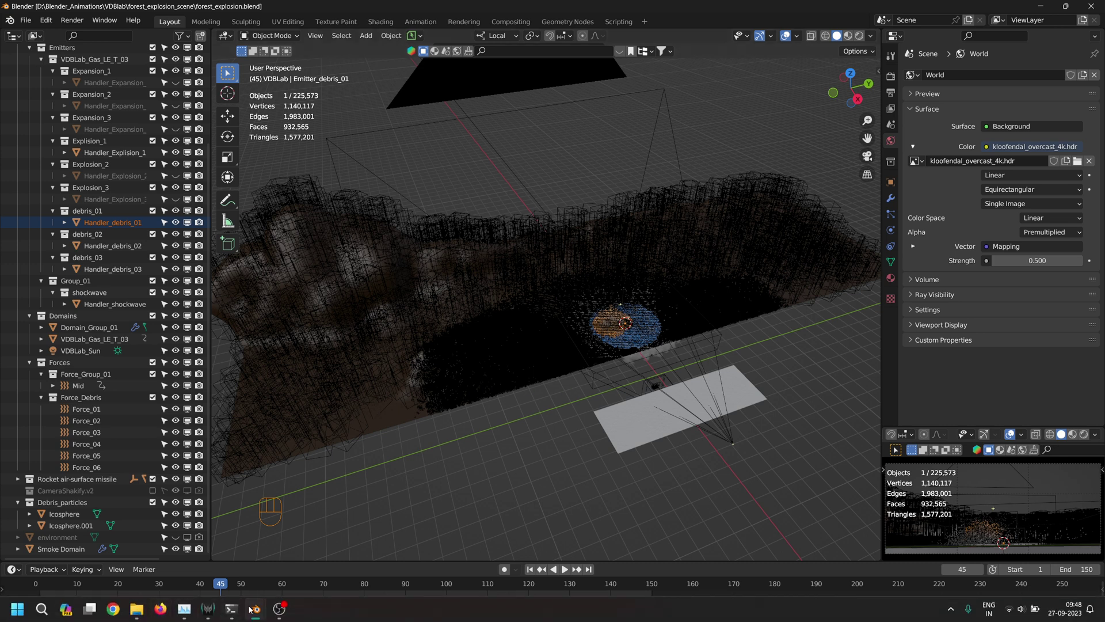
Step: Add a plane, scale it into a large ground surface and bring up Apply transforms
key(shift+a)
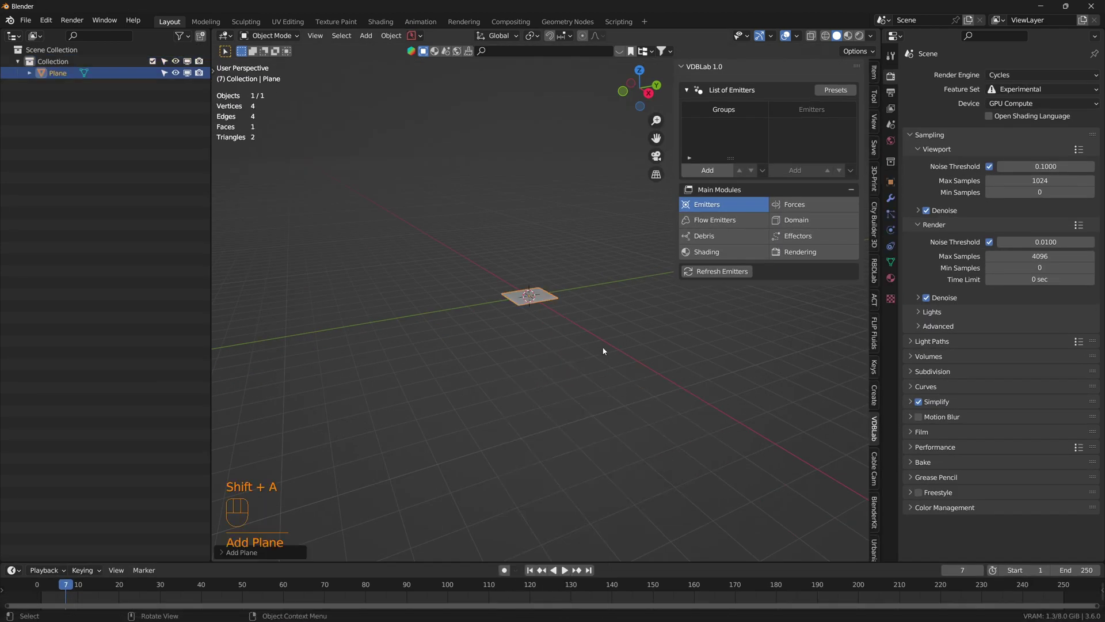
key(s)
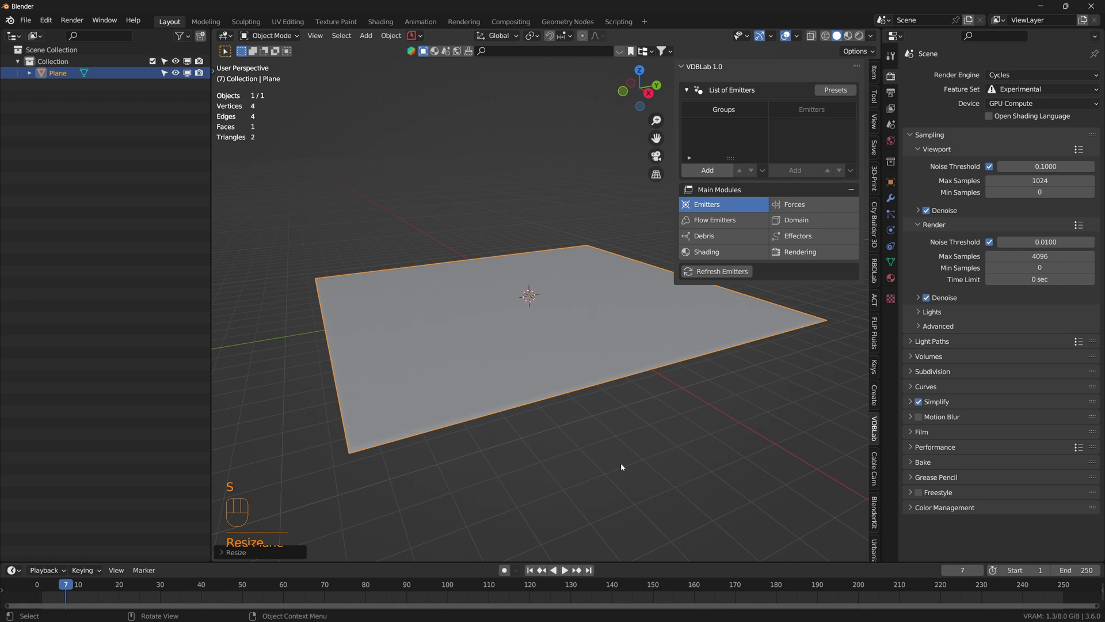
key(ctrl+a)
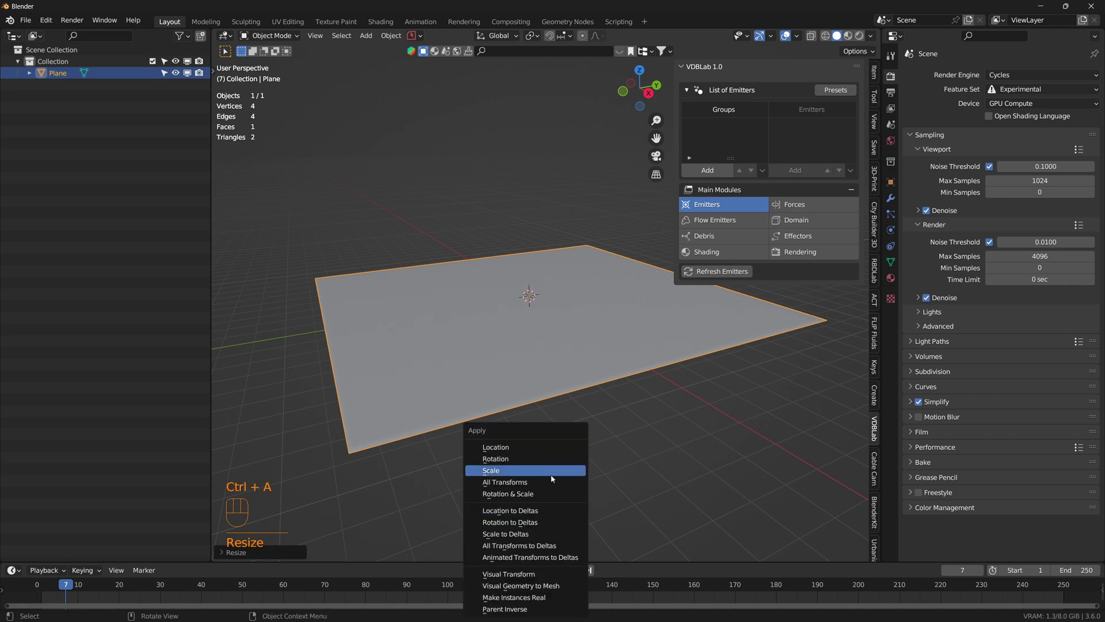
Step: Start a new BlenderKit material search for 'pond'
click(622, 46)
click(623, 52)
drag(526, 55, 439, 58)
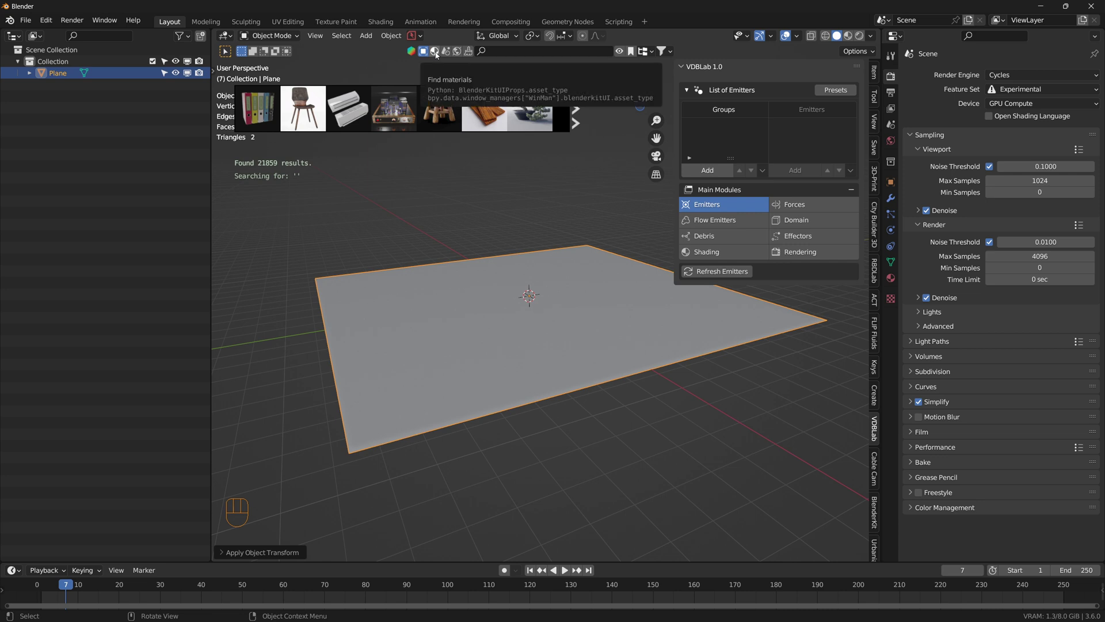
click(439, 55)
Step: Download a water material from the results and apply it to the plane
drag(554, 57, 556, 55)
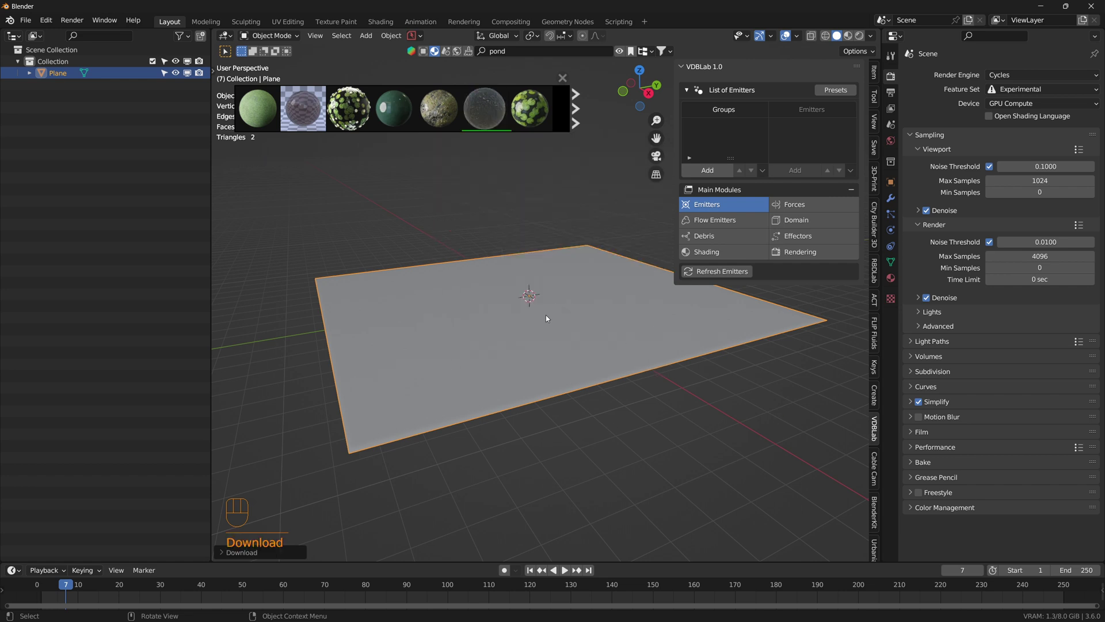
text(Download)
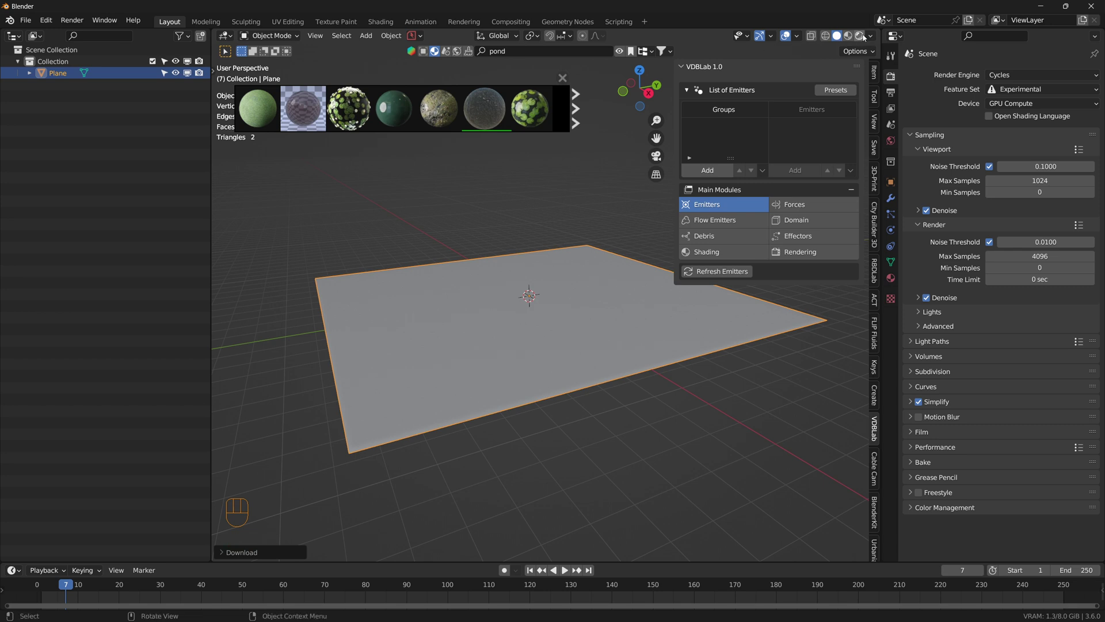
click(866, 37)
scroll(up, 3)
drag(537, 383, 534, 387)
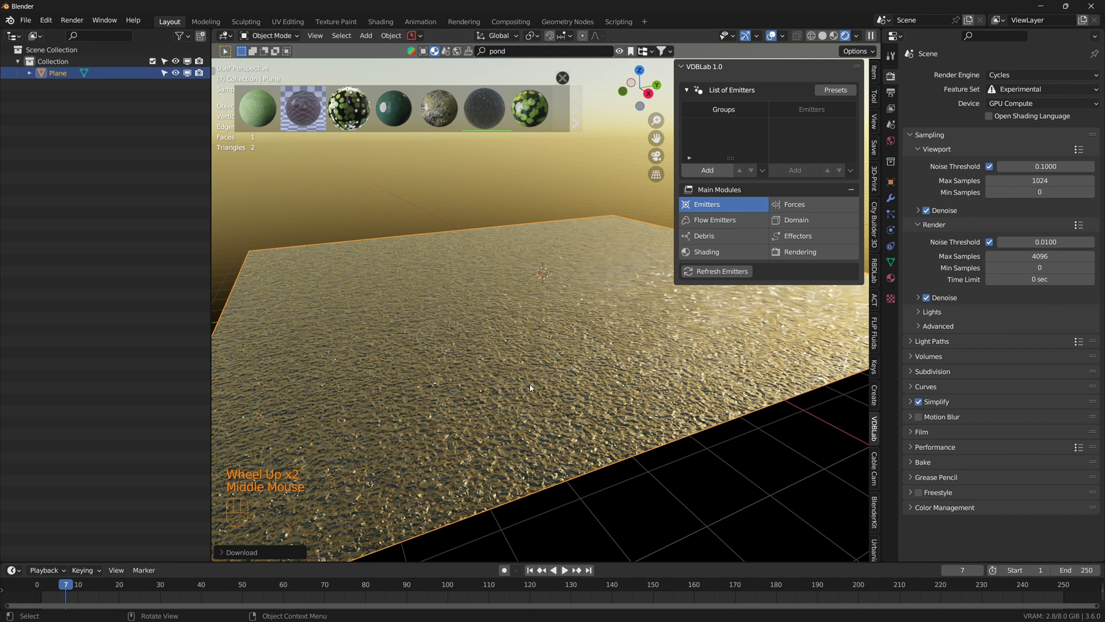
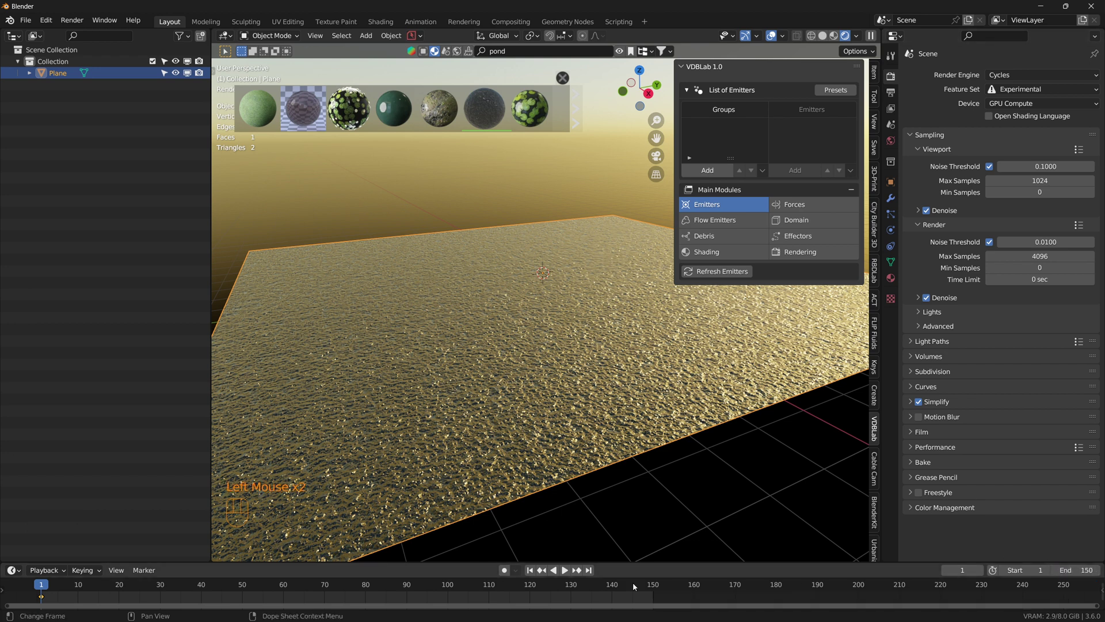
Step: Jump the timeline to the last frame, 150
click(594, 571)
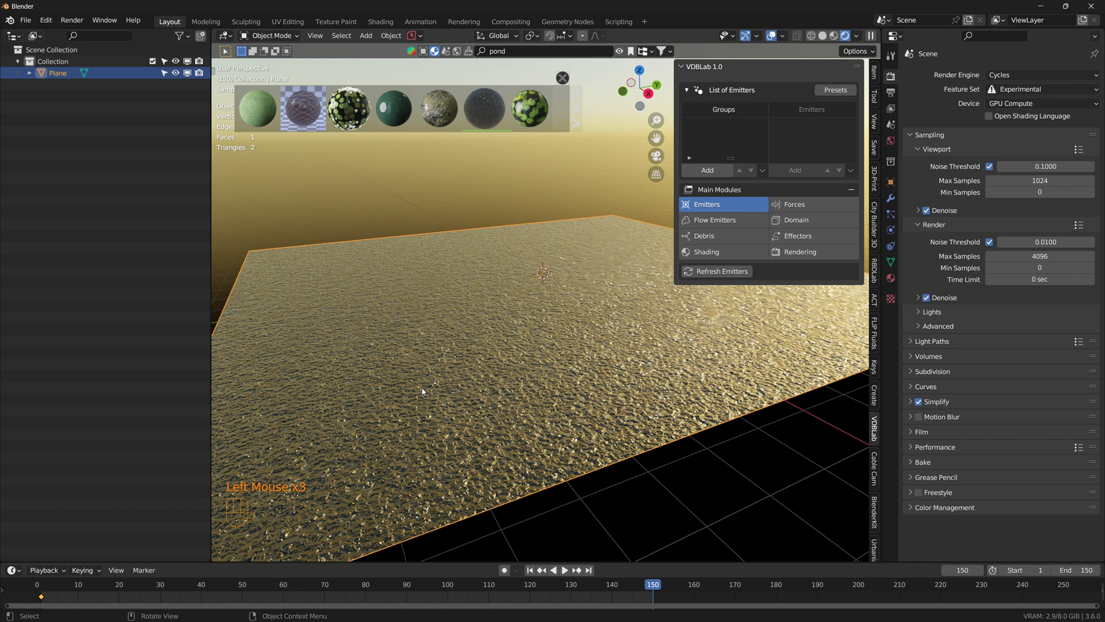
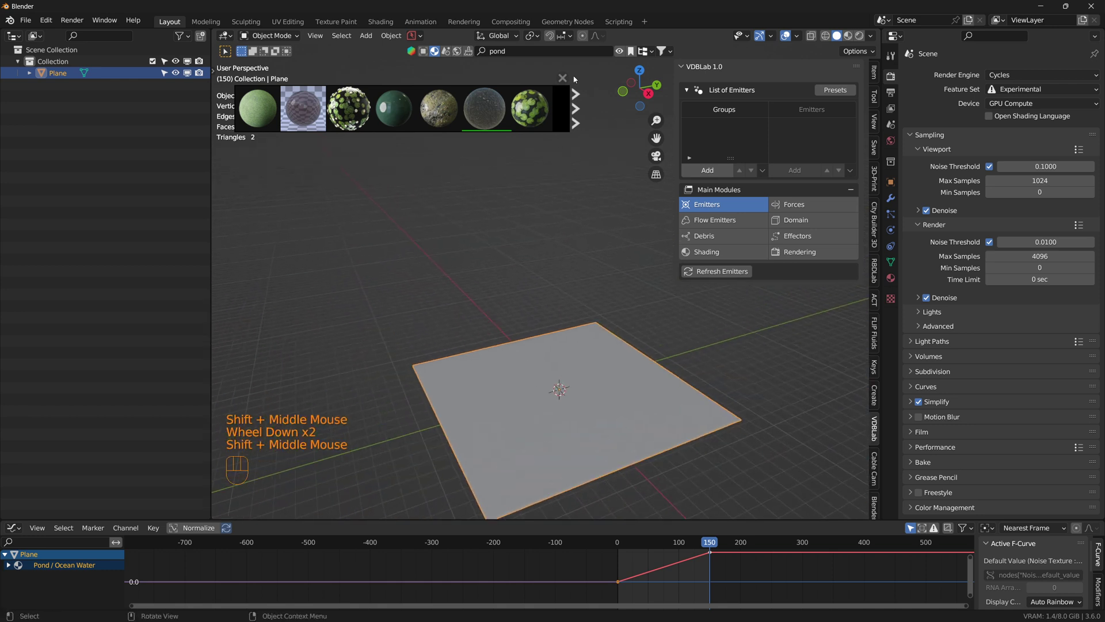
Step: Add a second plane and move it along the X axis
key(shift+a)
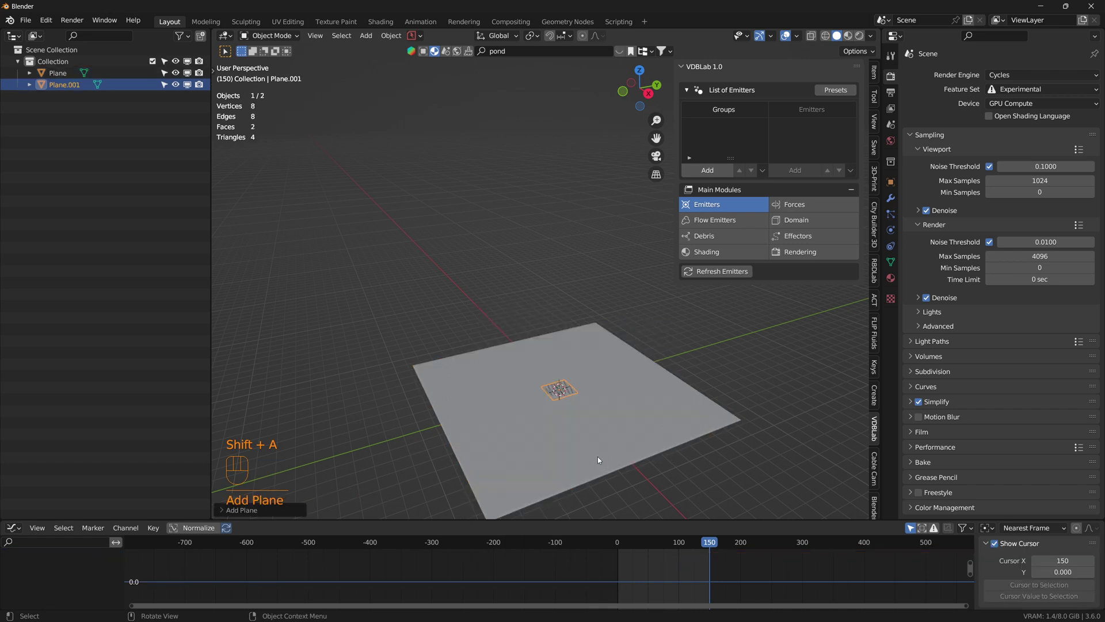
key(g)
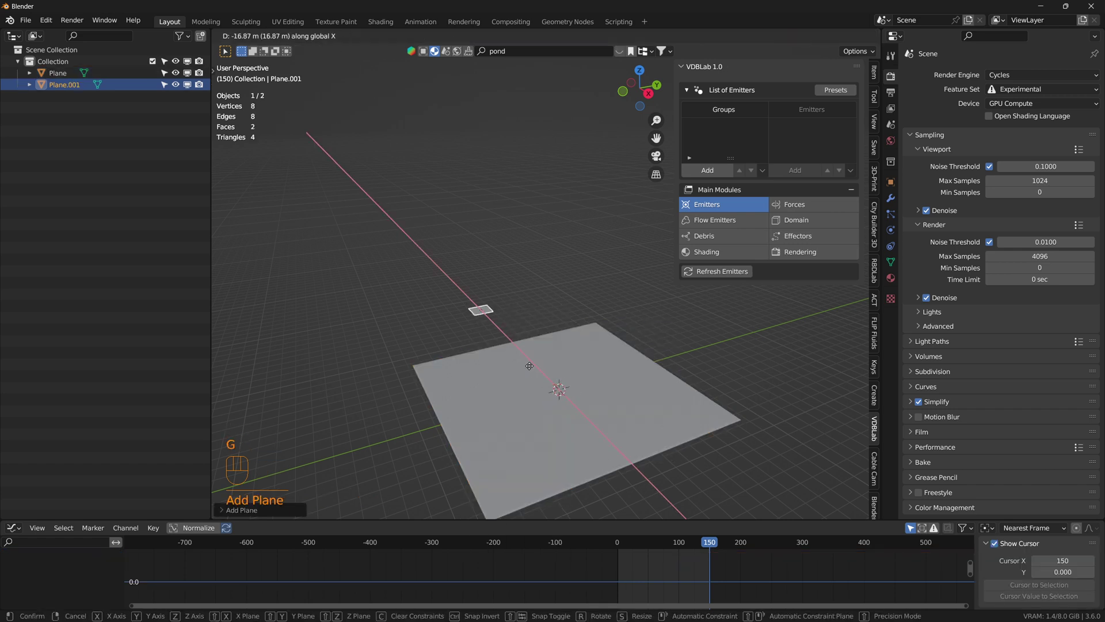
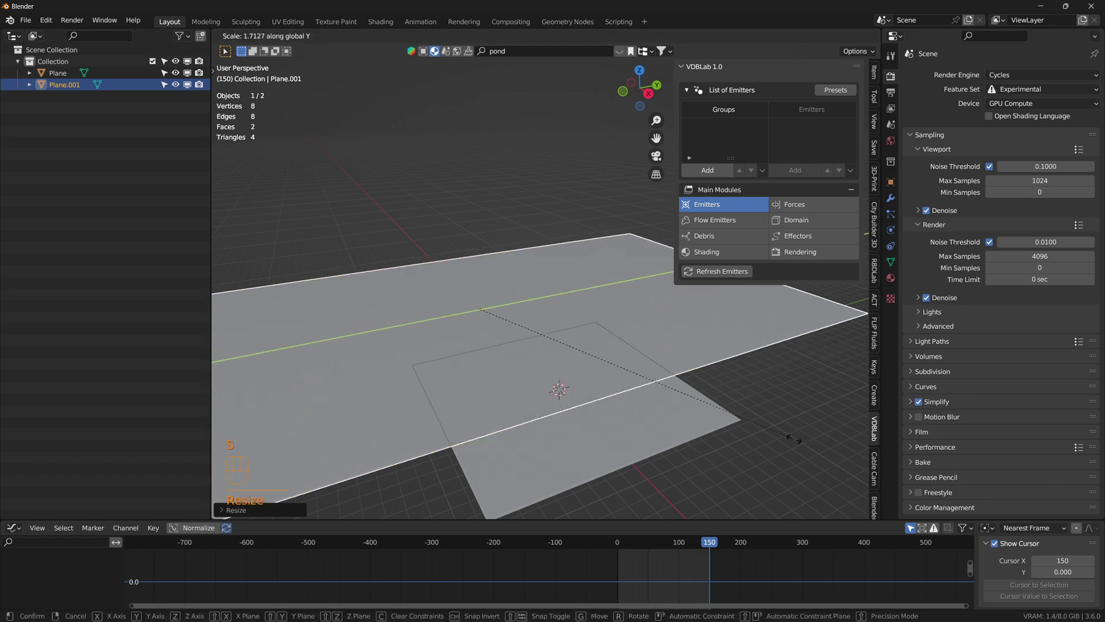
Step: Slide the water plane along X beside it, then select the new plane for transform apply
click(606, 459)
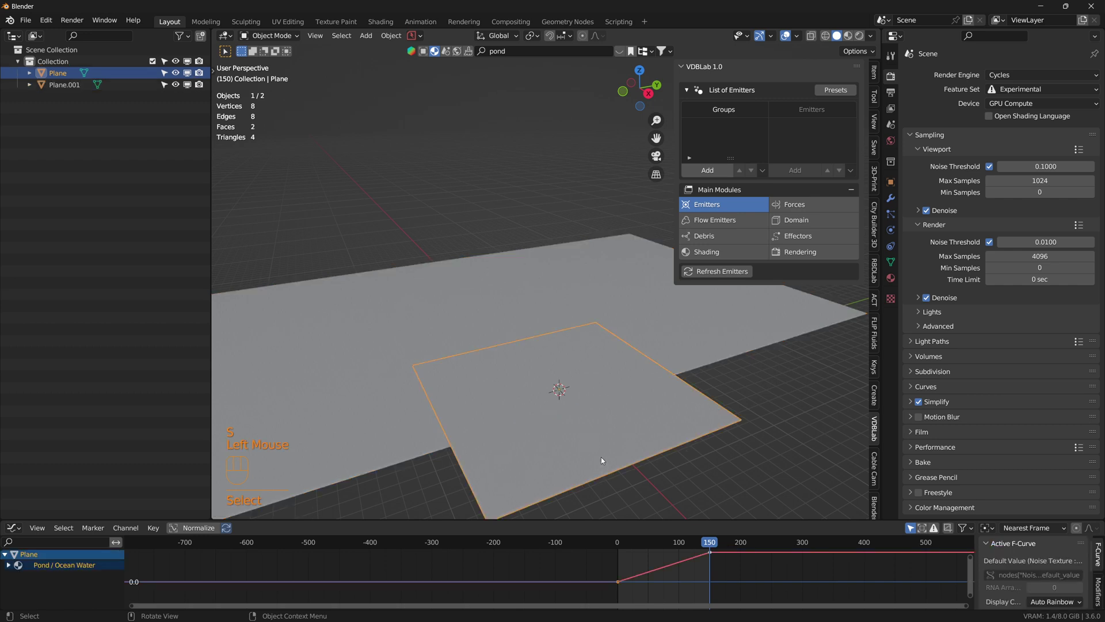
key(g)
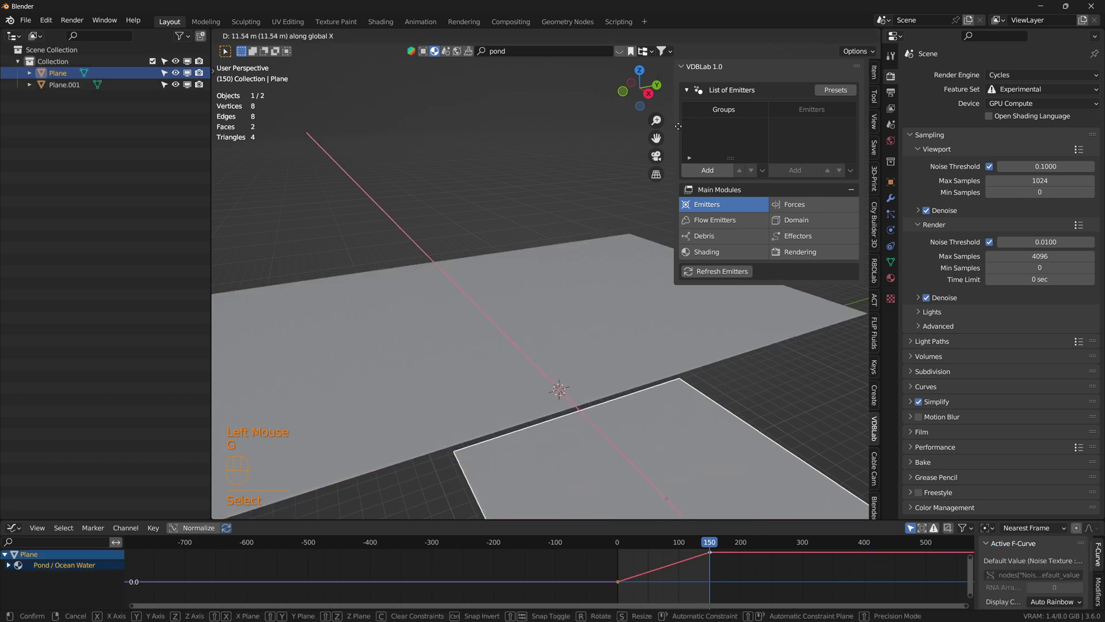
drag(539, 314, 571, 300)
click(571, 300)
key(ctrl+a)
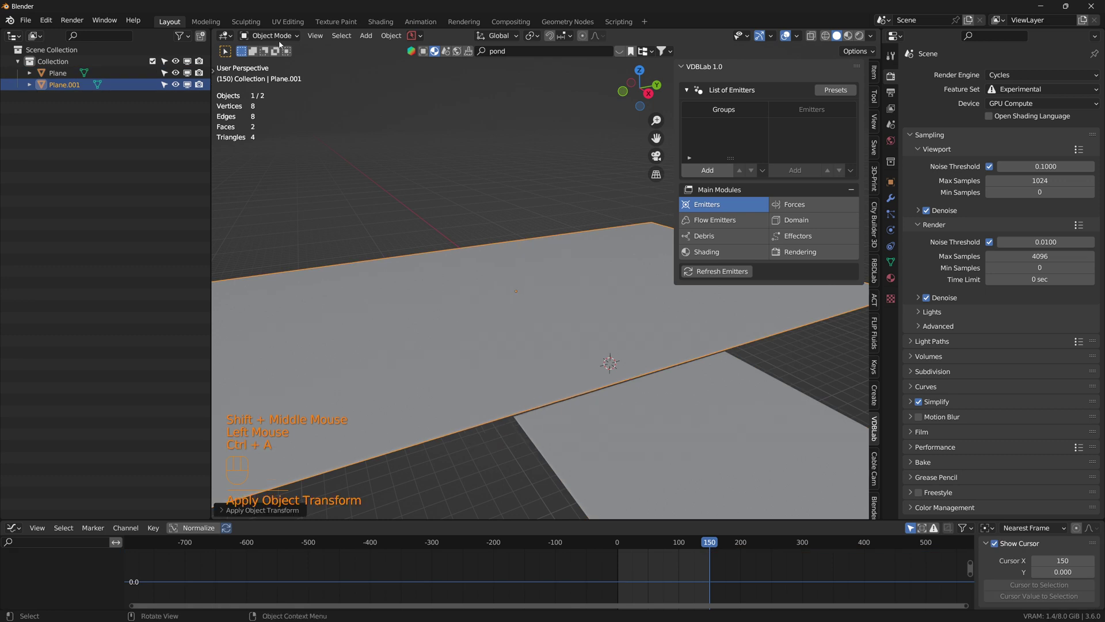
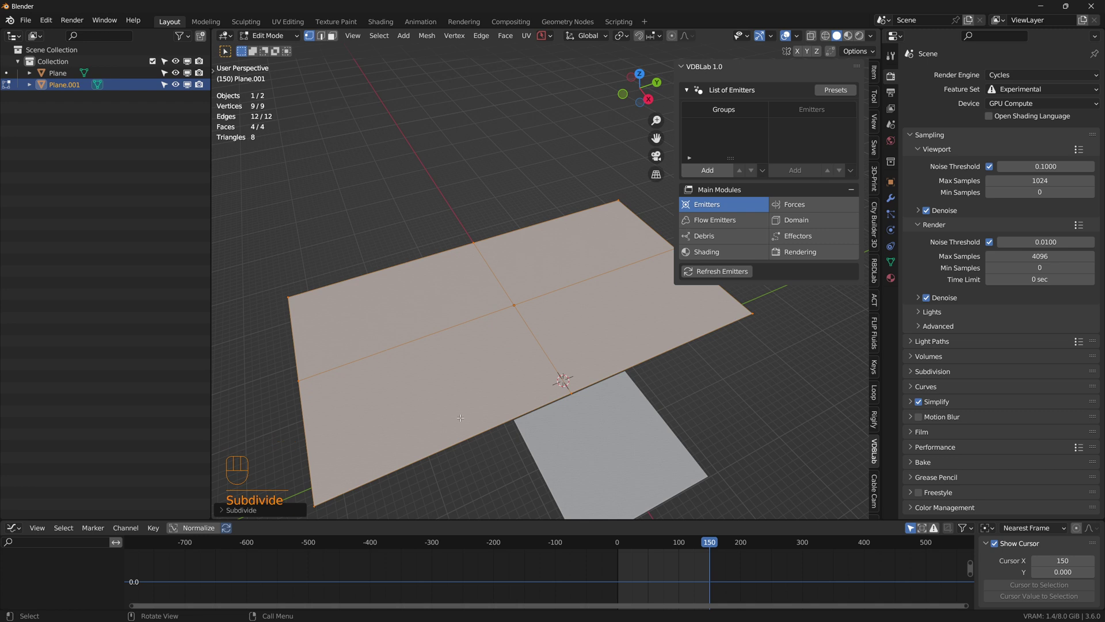
Step: Add two loop cuts across Plane.001 to reach eight faces
key(ctrl+r)
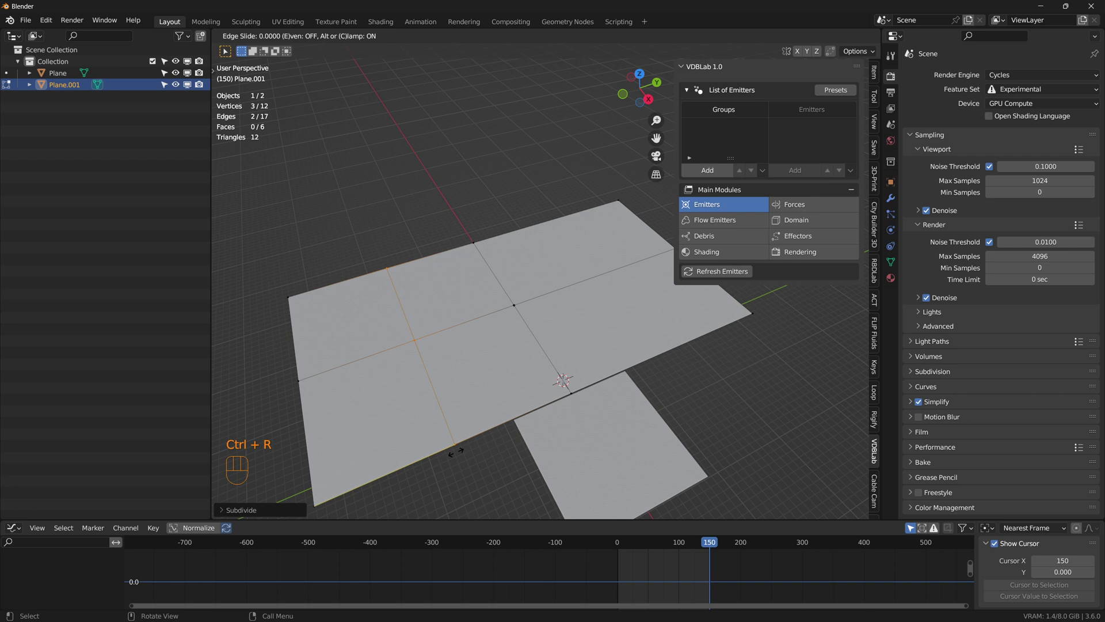
key(ctrl+r)
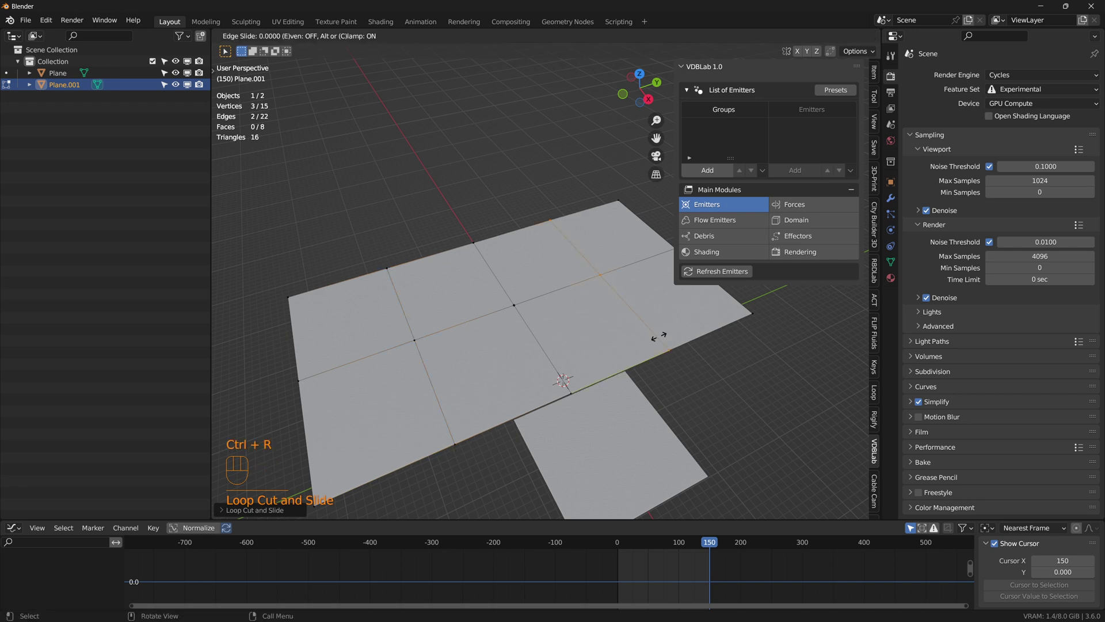
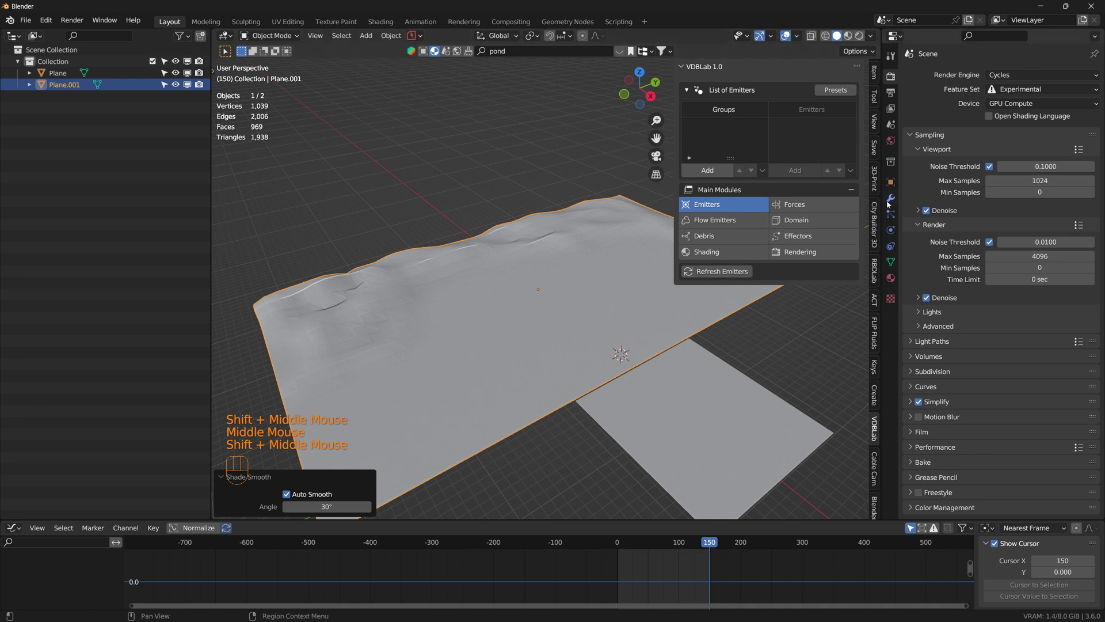
Step: Add a Subdivision Surface modifier to the terrain and raise its level
click(891, 201)
click(1007, 72)
drag(1006, 76, 868, 284)
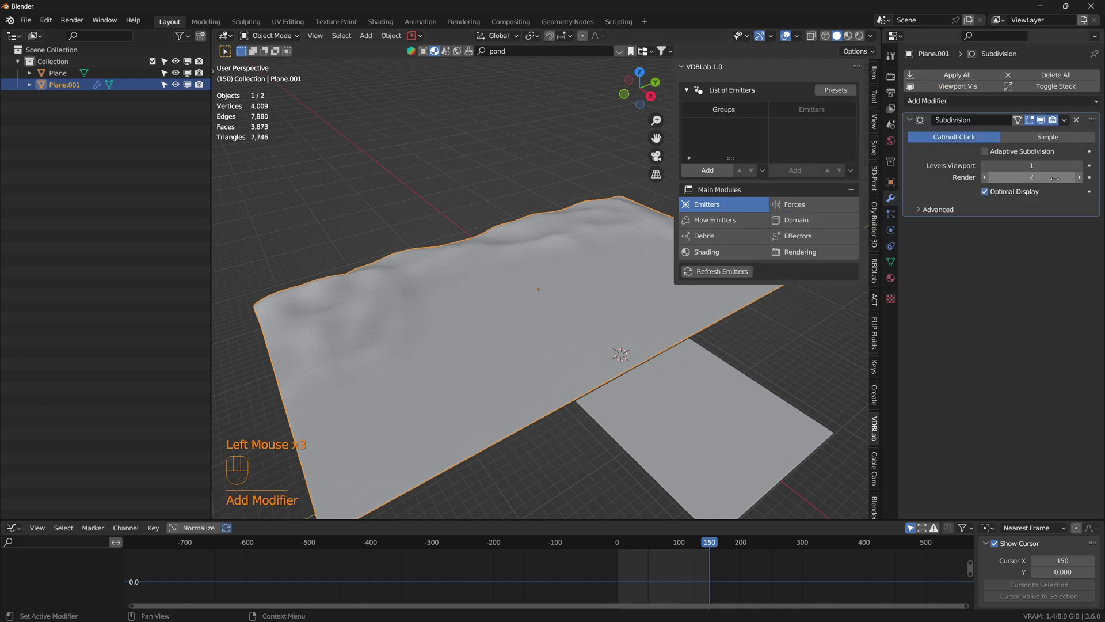
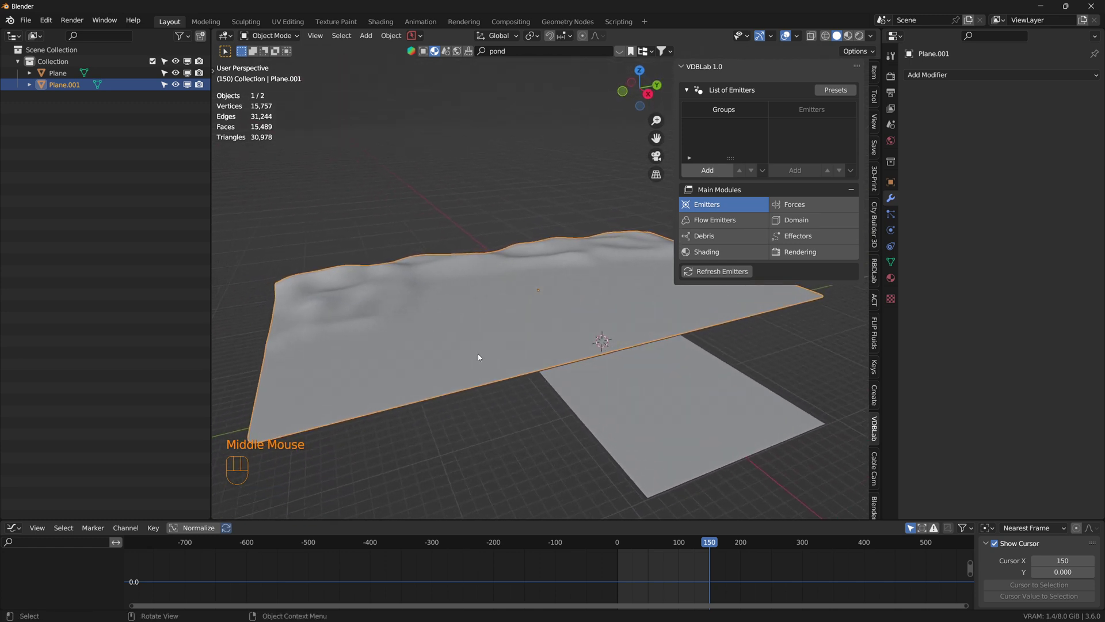
Step: Inspect the smoothed terrain and bring up the botaniq vegetation tools
drag(486, 345, 456, 355)
middle_click(401, 336)
drag(483, 395, 485, 374)
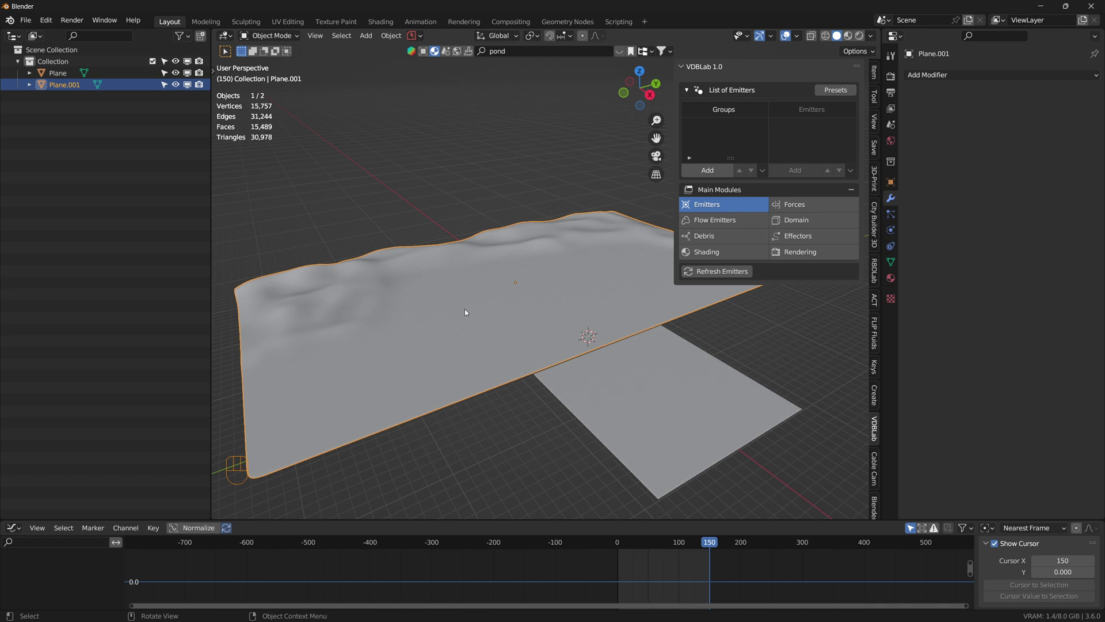
scroll(down, 3)
scroll(down, 3)
click(878, 503)
scroll(down, 3)
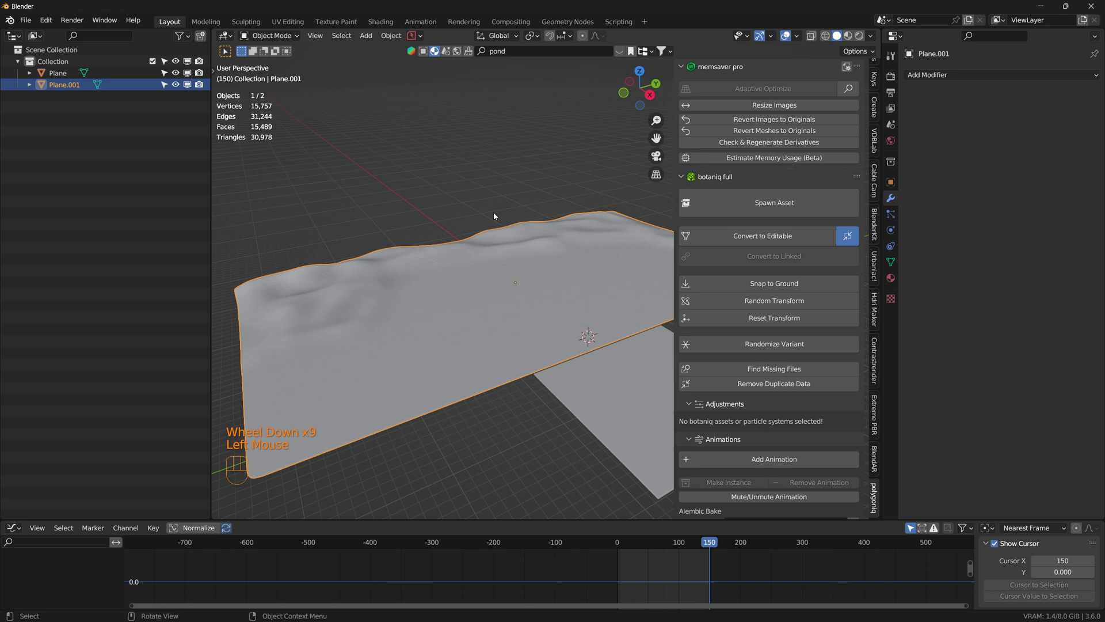
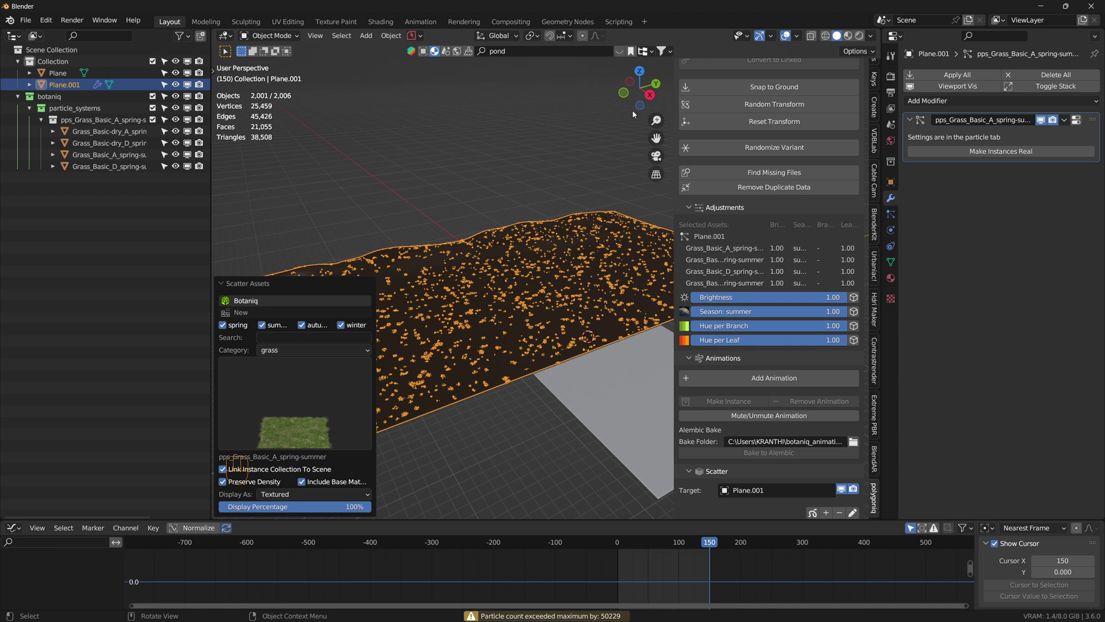
Step: Preview the grass-scattered terrain in Rendered shading
click(536, 145)
scroll(up, 3)
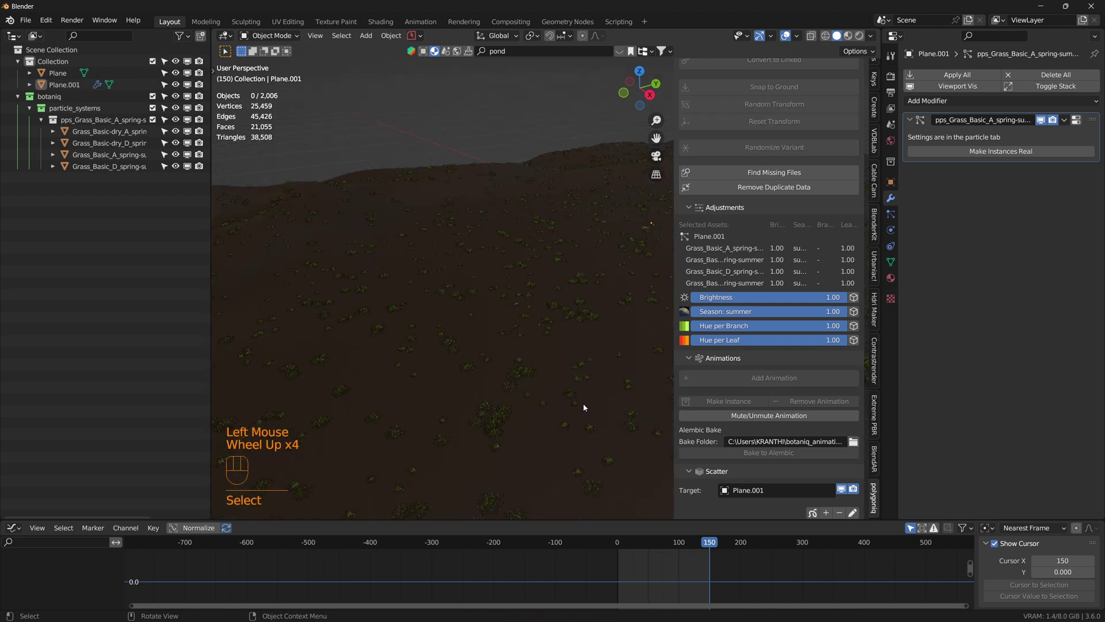
Step: Recalculate the grass particle density for the terrain area
scroll(down, 3)
drag(559, 392, 479, 351)
scroll(down, 3)
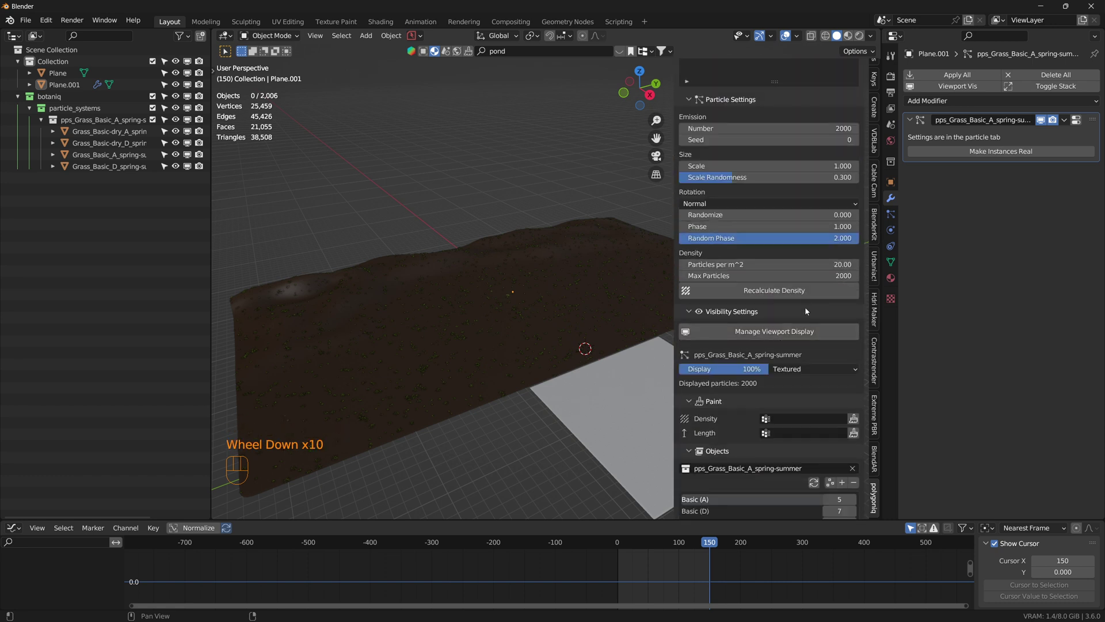
click(783, 293)
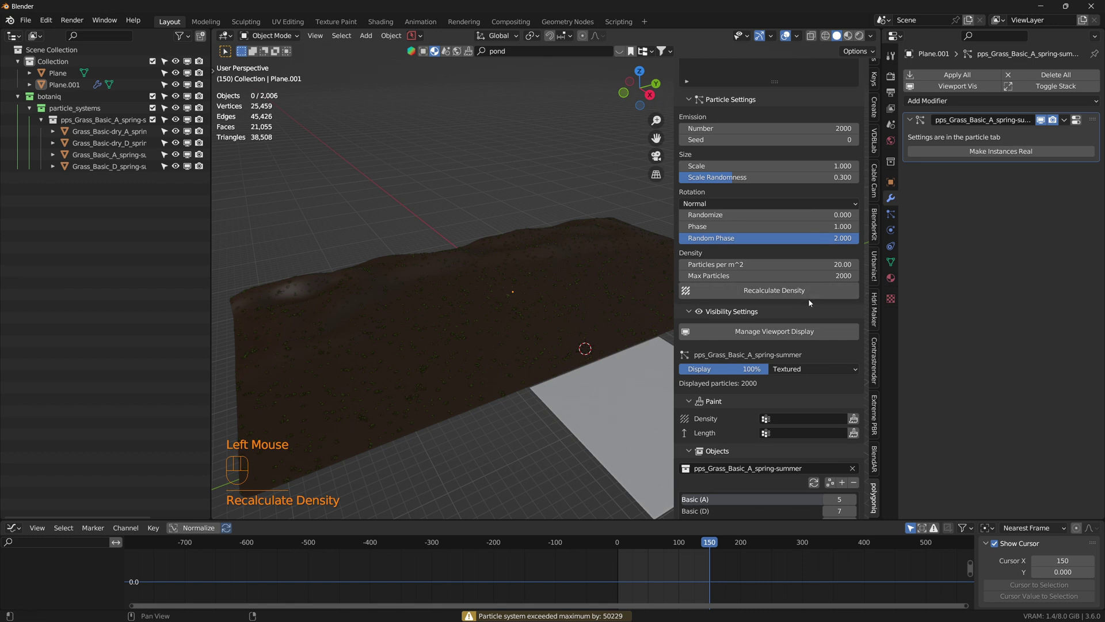
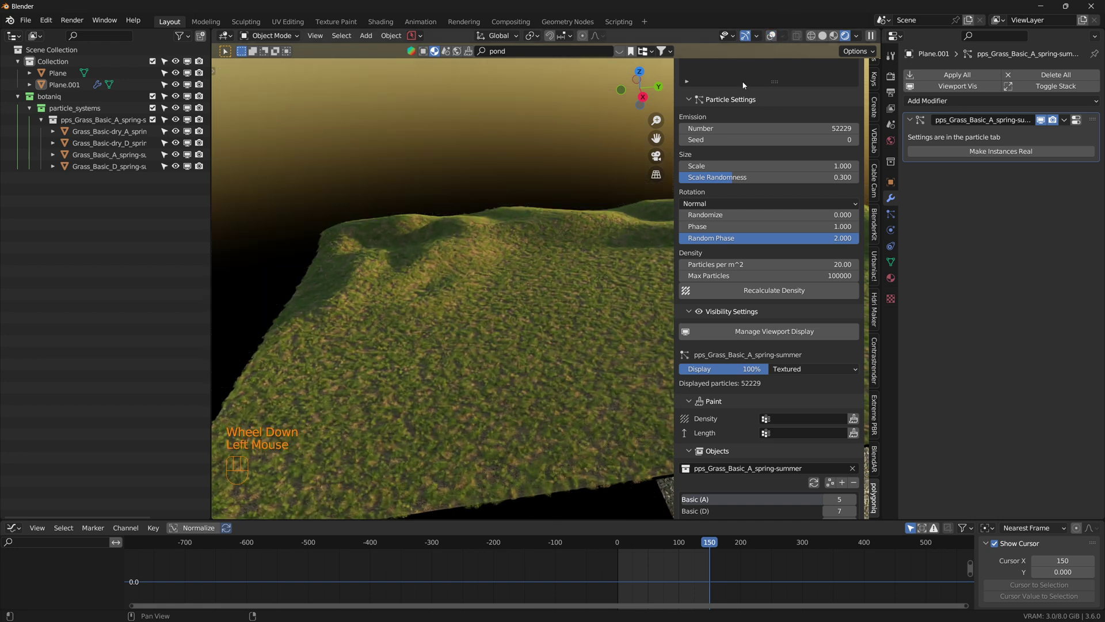
drag(485, 418, 555, 406)
middle_click(550, 369)
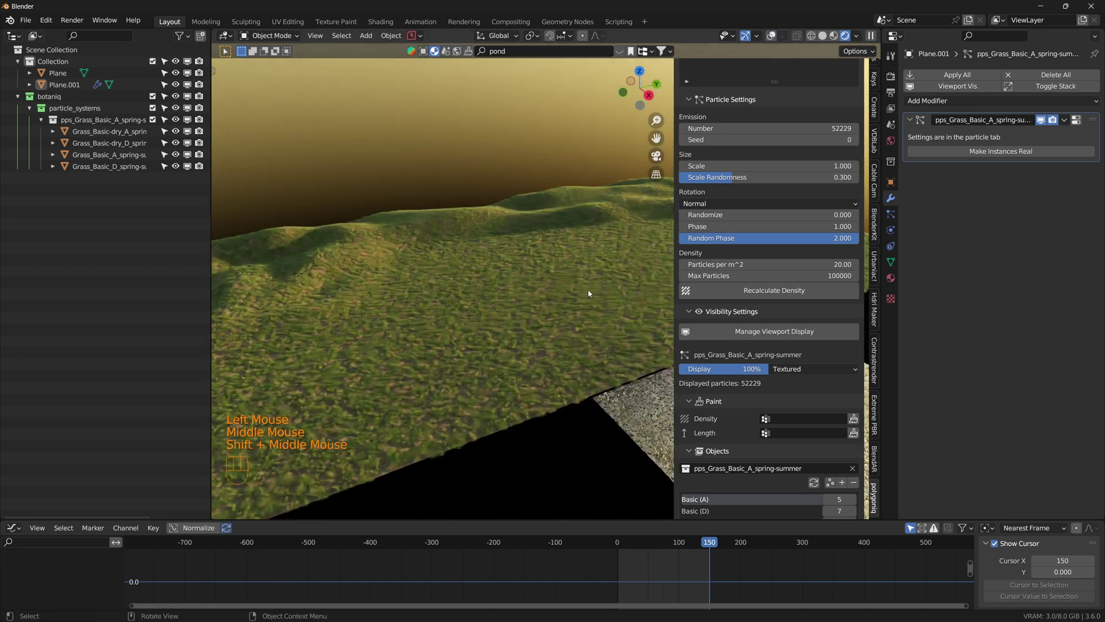
drag(471, 360, 618, 376)
scroll(up, 3)
scroll(down, 3)
drag(525, 390, 480, 419)
drag(512, 422, 632, 394)
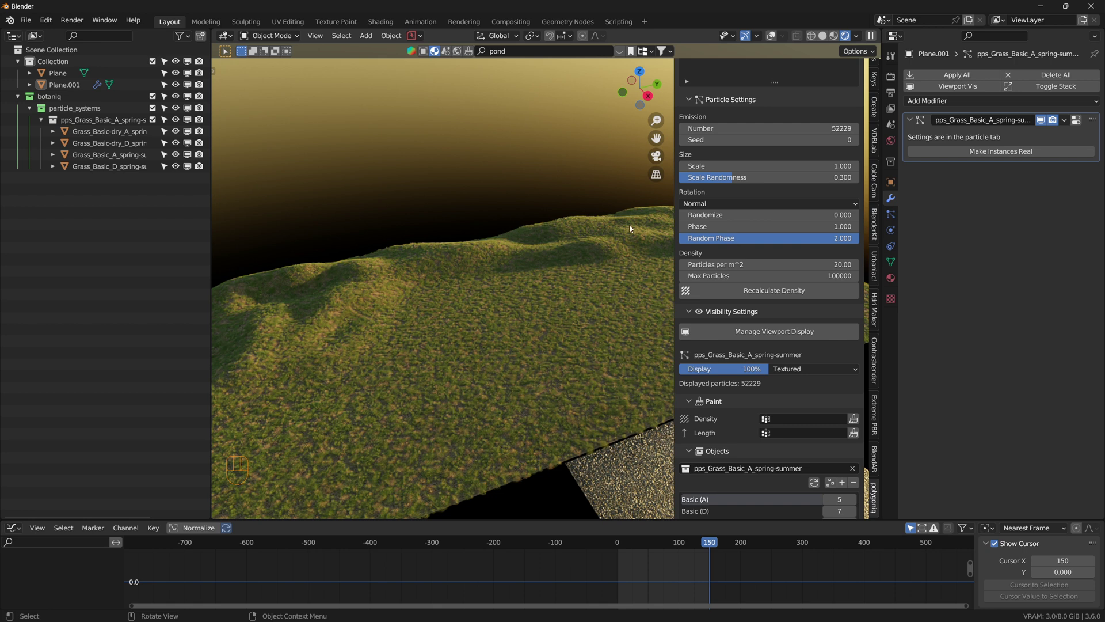
scroll(down, 3)
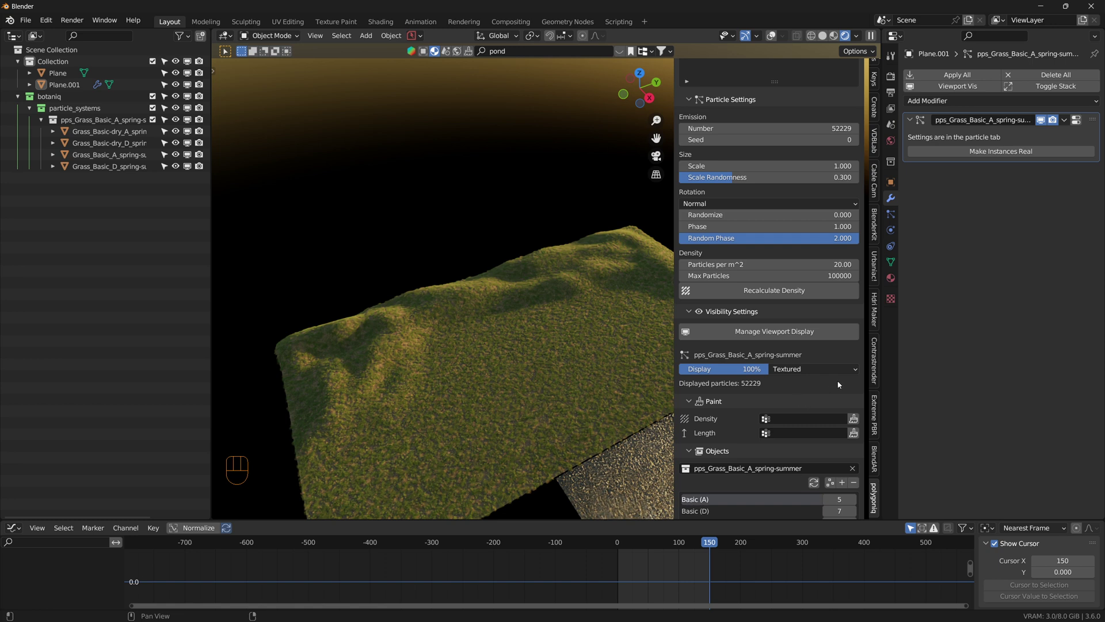
Step: Scroll the botaniq Scatter panel to the Trees1 system and asset append options
scroll(up, 3)
scroll(up, 3)
drag(828, 307, 836, 409)
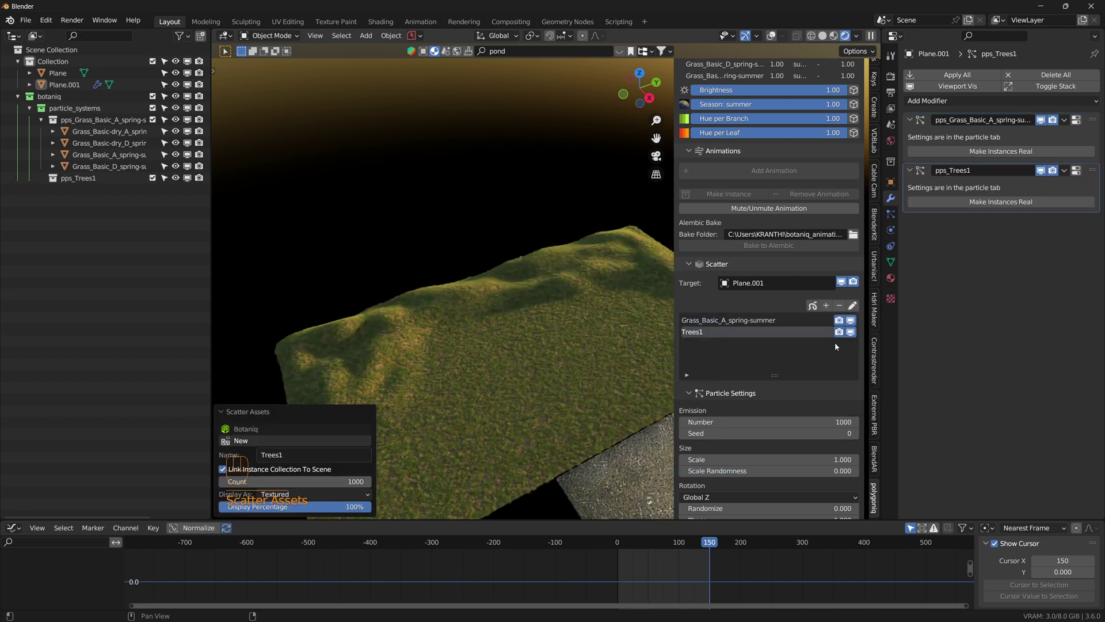
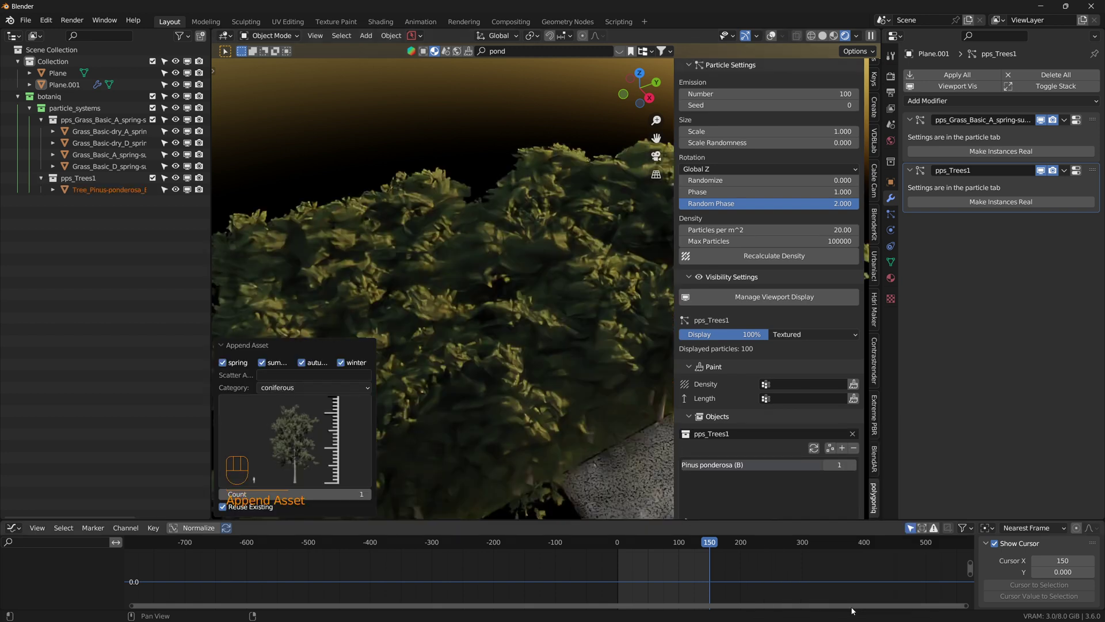
Step: Orbit around the terrain to inspect the scattered Pinus ponderosa trees
scroll(down, 3)
drag(587, 337, 605, 240)
scroll(down, 3)
scroll(up, 3)
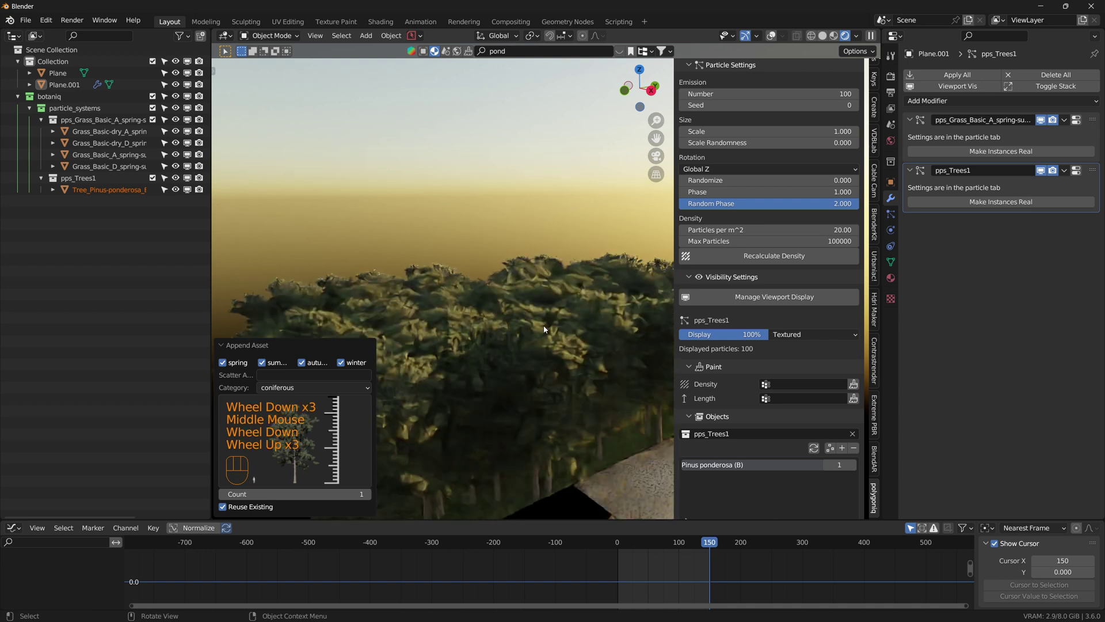
drag(547, 349, 537, 423)
scroll(down, 3)
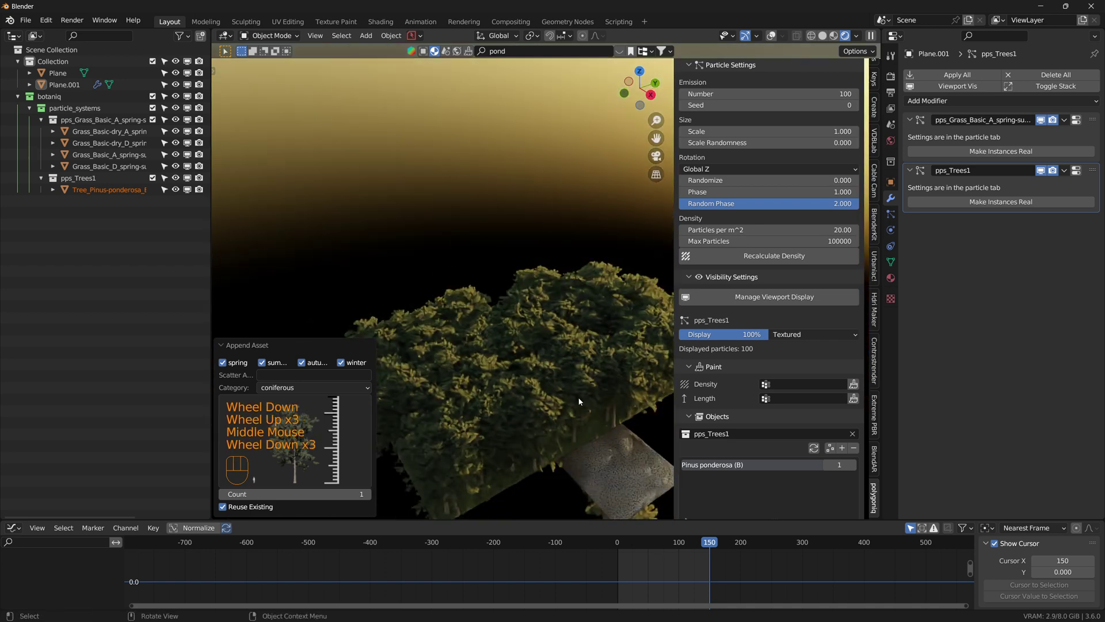
drag(551, 289, 534, 269)
scroll(up, 3)
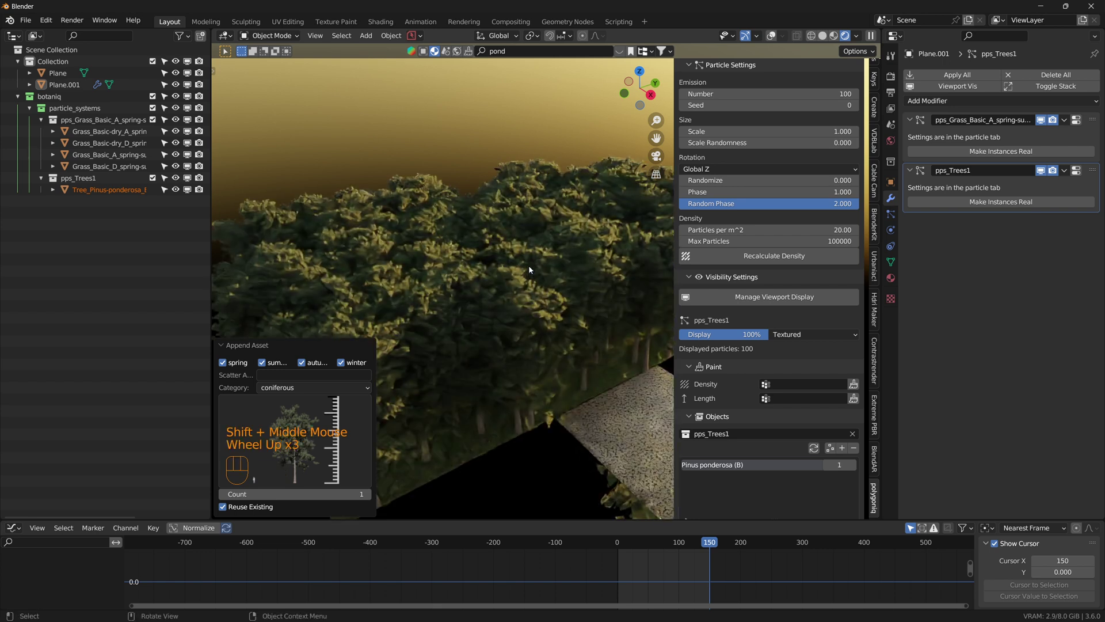
drag(530, 286, 511, 363)
scroll(down, 3)
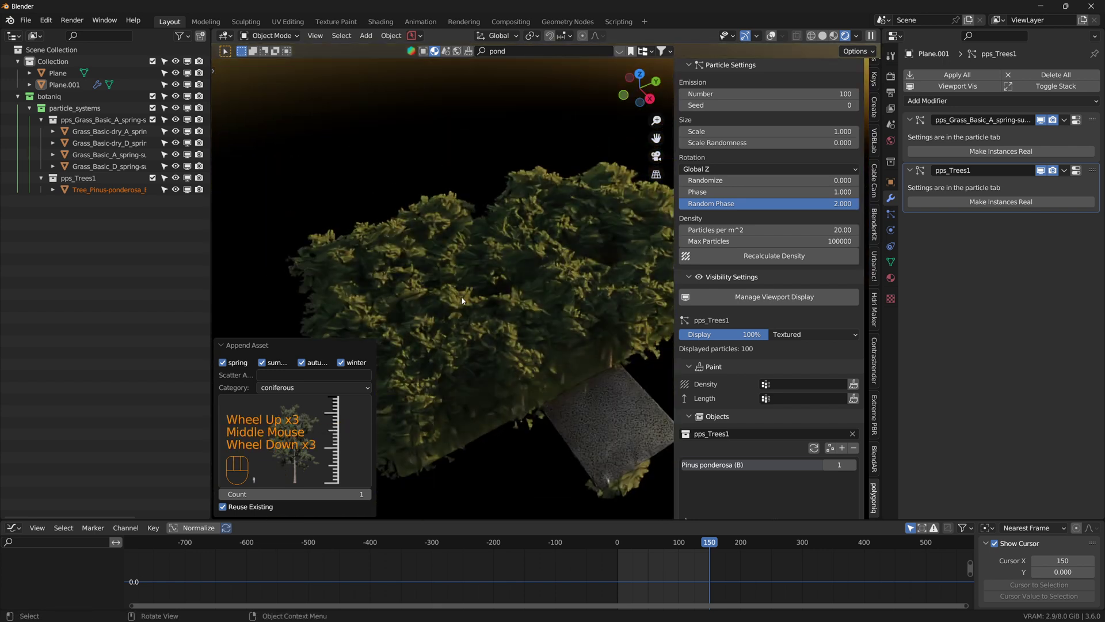
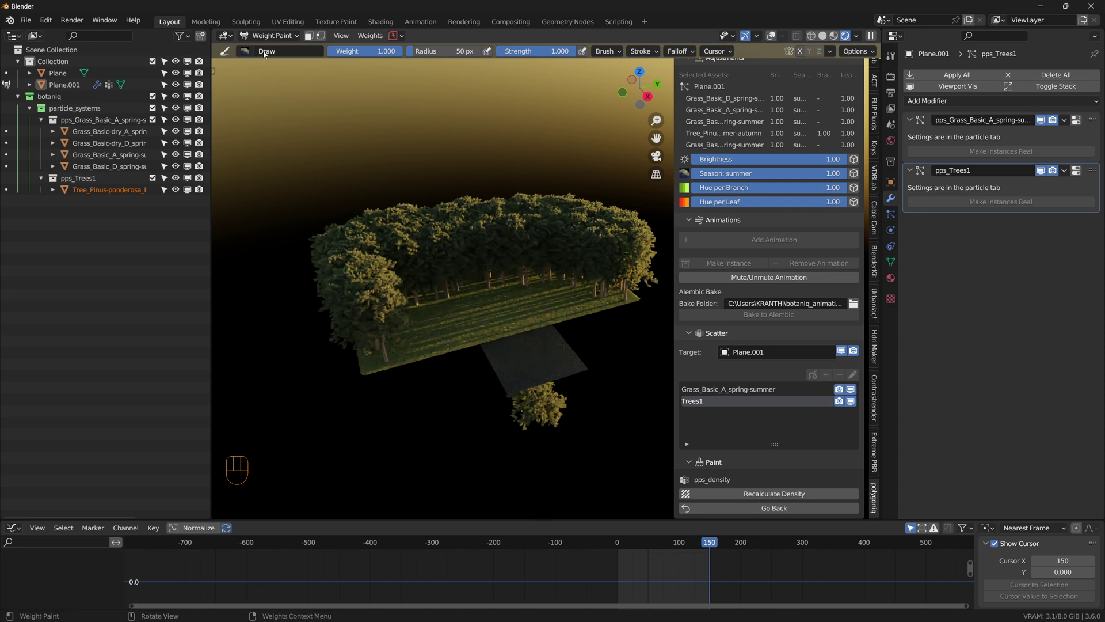
Step: Weight-paint the pps_density map where trees should grow and inspect the forest
drag(287, 37, 439, 287)
scroll(up, 3)
drag(471, 344, 487, 390)
scroll(down, 3)
Step: Set the Trees1 particle display from Textured to Bounds so trees show as boxes
middle_click(492, 373)
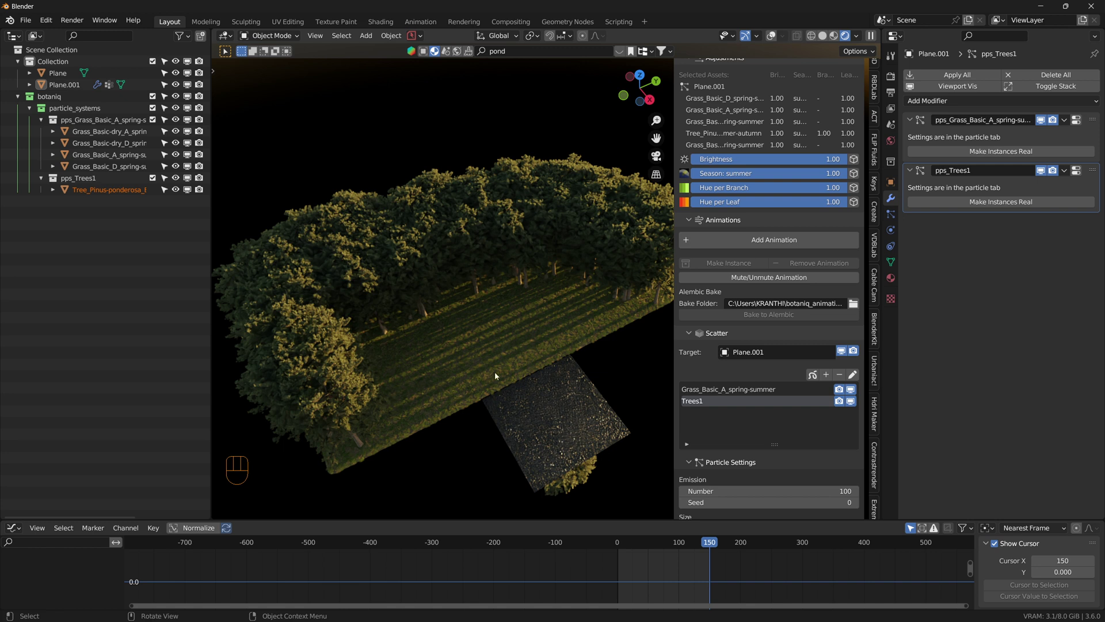
drag(541, 325, 529, 227)
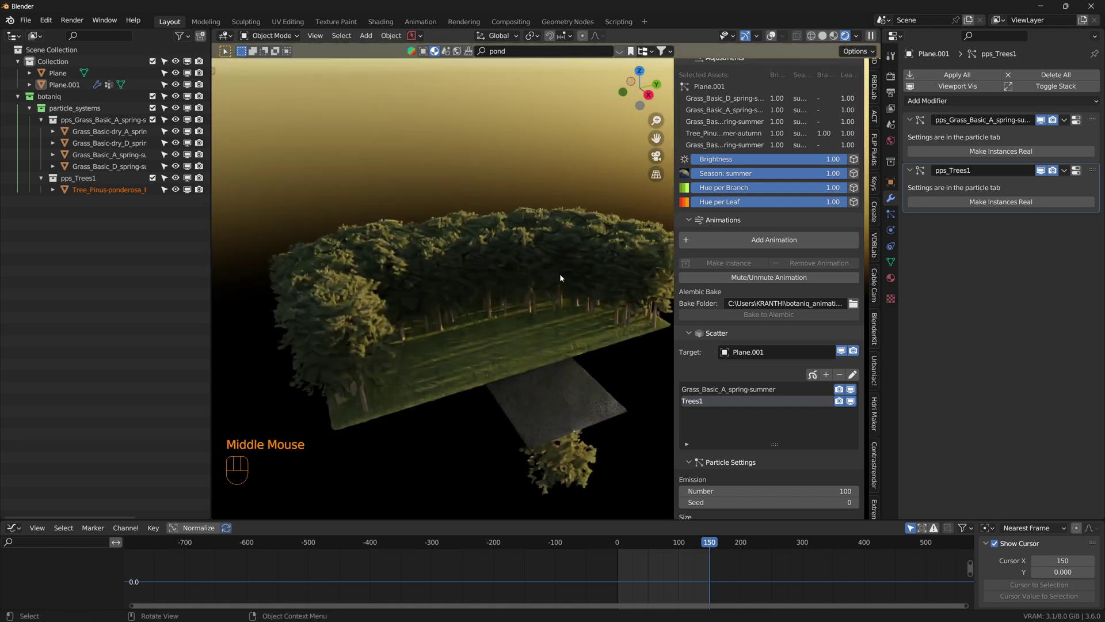
drag(569, 298, 592, 311)
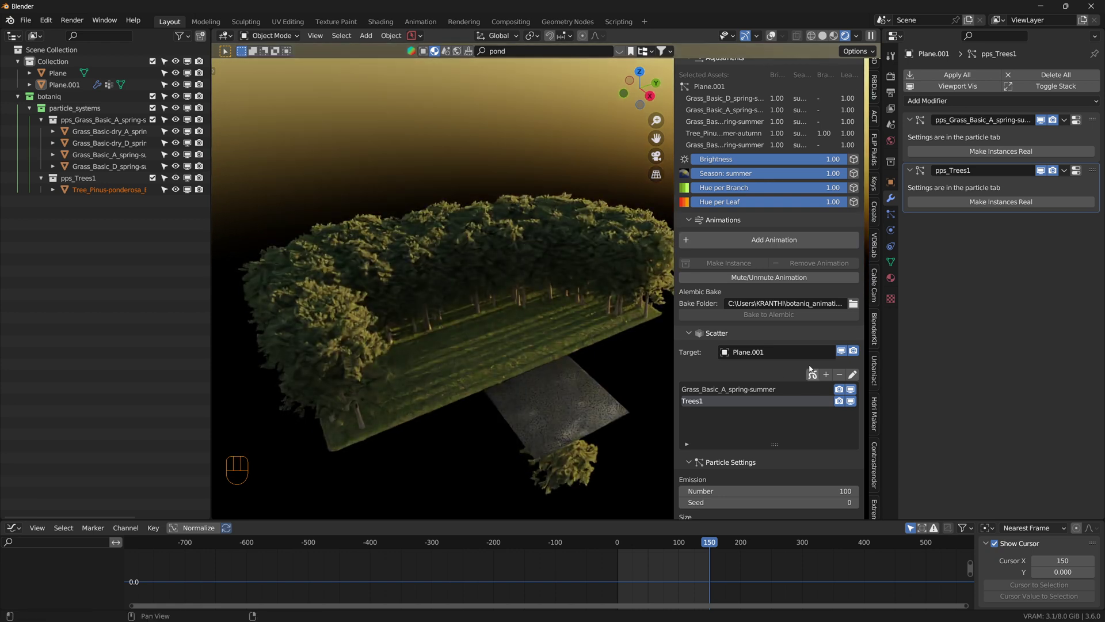
scroll(down, 3)
drag(782, 298, 799, 379)
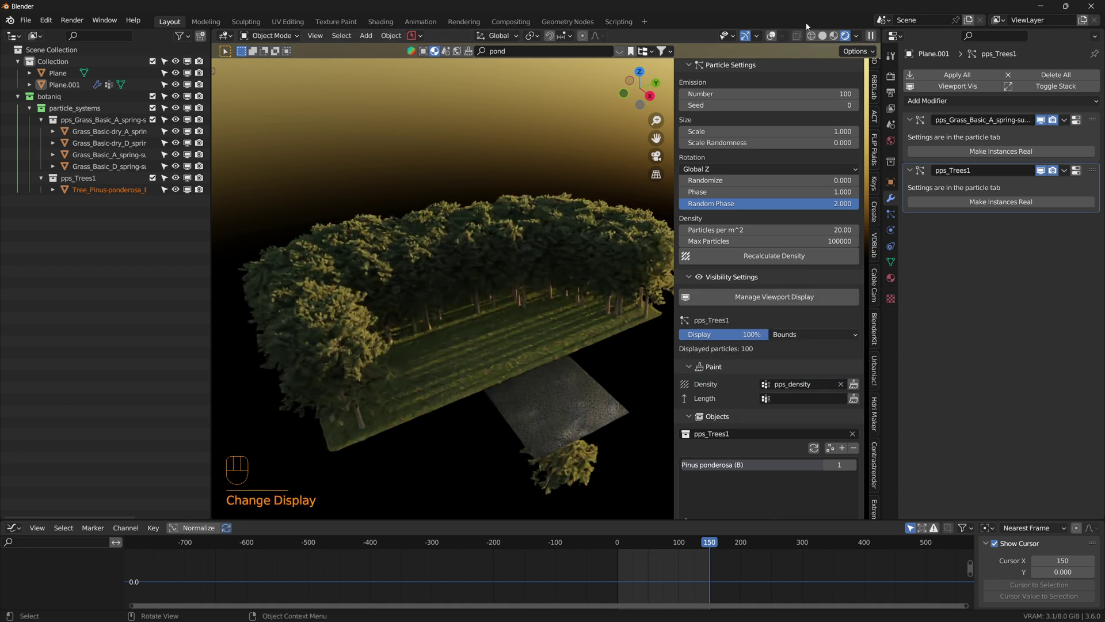
Step: Switch the viewport to Solid shading and enable the Statistics overlay
click(830, 36)
drag(523, 357, 672, 139)
click(788, 41)
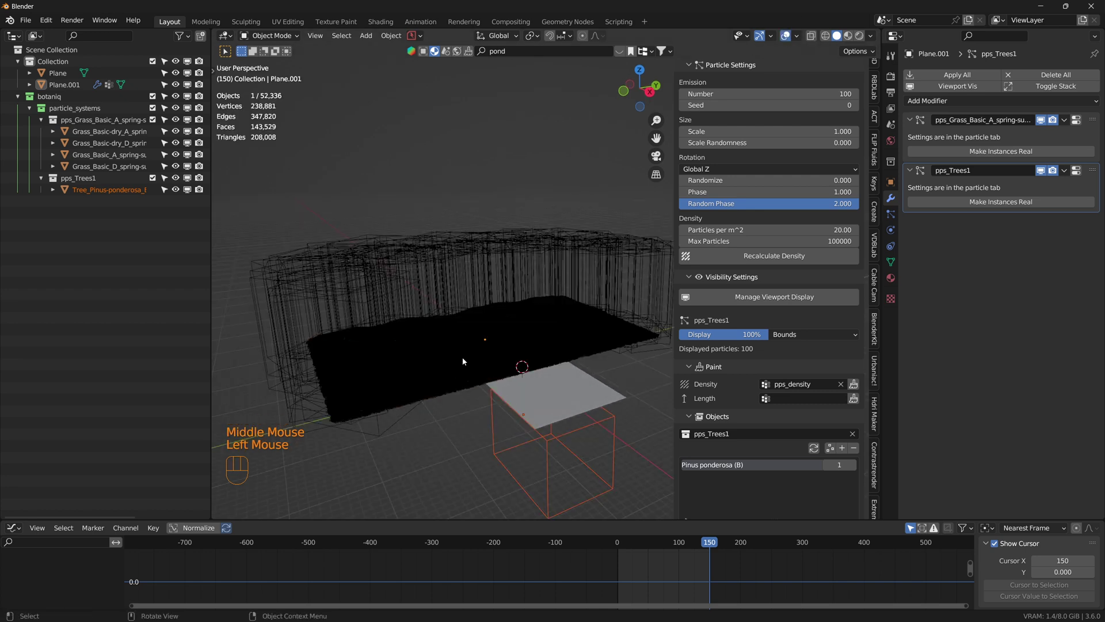
Step: Orbit and zoom around the forest to inspect the tree bounding boxes
drag(510, 342, 537, 361)
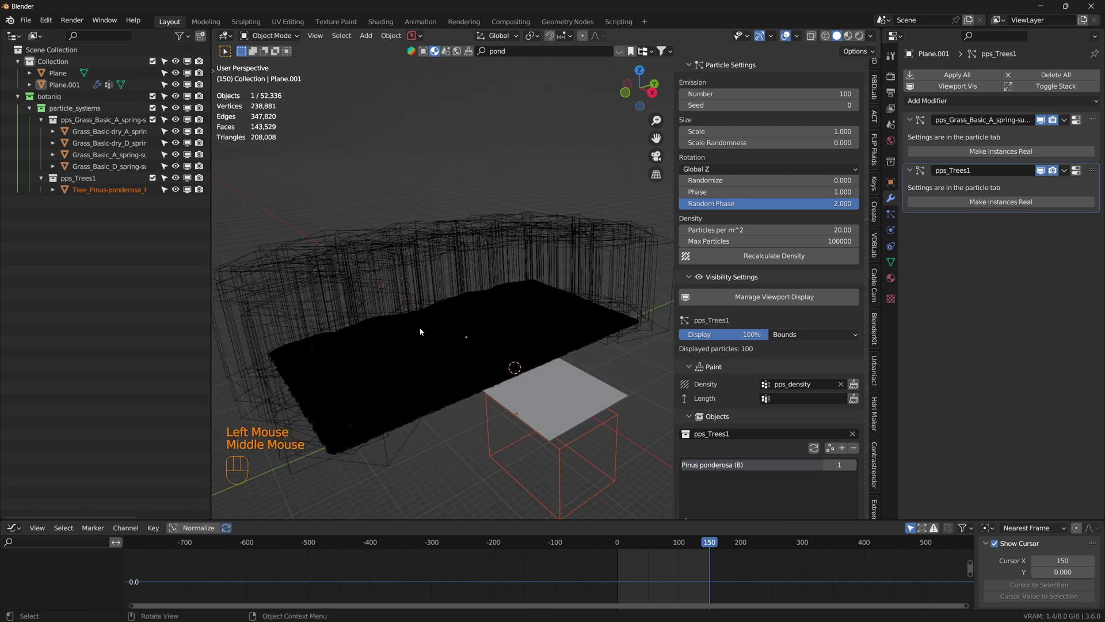
scroll(up, 3)
middle_click(446, 325)
scroll(down, 3)
drag(524, 330, 560, 324)
middle_click(439, 346)
drag(488, 356, 430, 378)
middle_click(426, 353)
scroll(down, 3)
scroll(up, 3)
scroll(down, 3)
drag(511, 351, 501, 363)
scroll(up, 3)
scroll(down, 3)
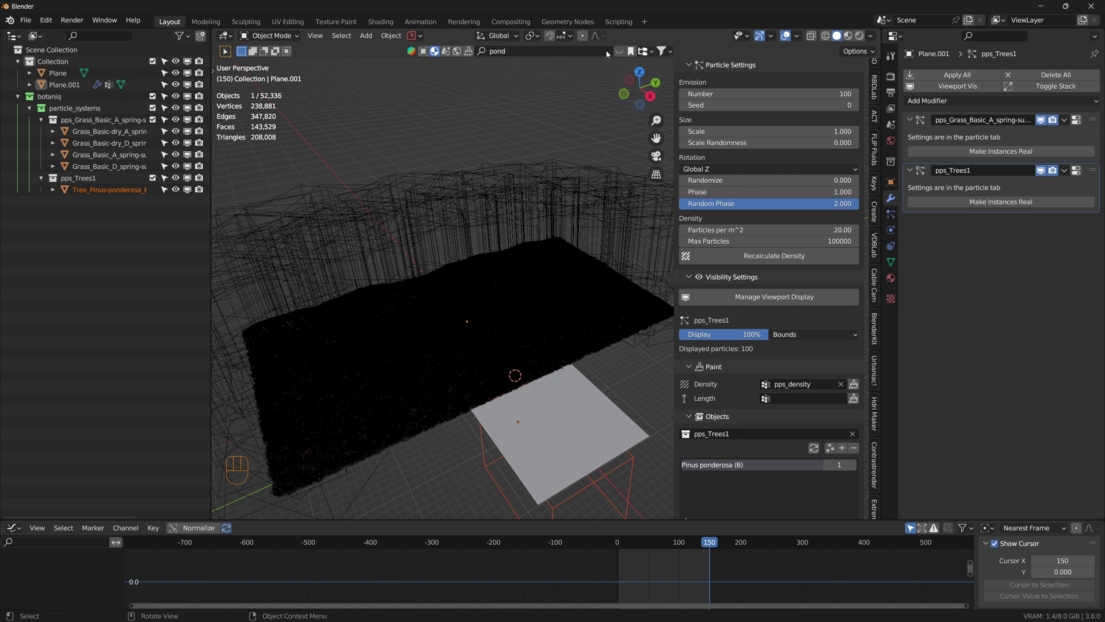
Step: Search BlenderKit 3D models for 'missile'
click(628, 51)
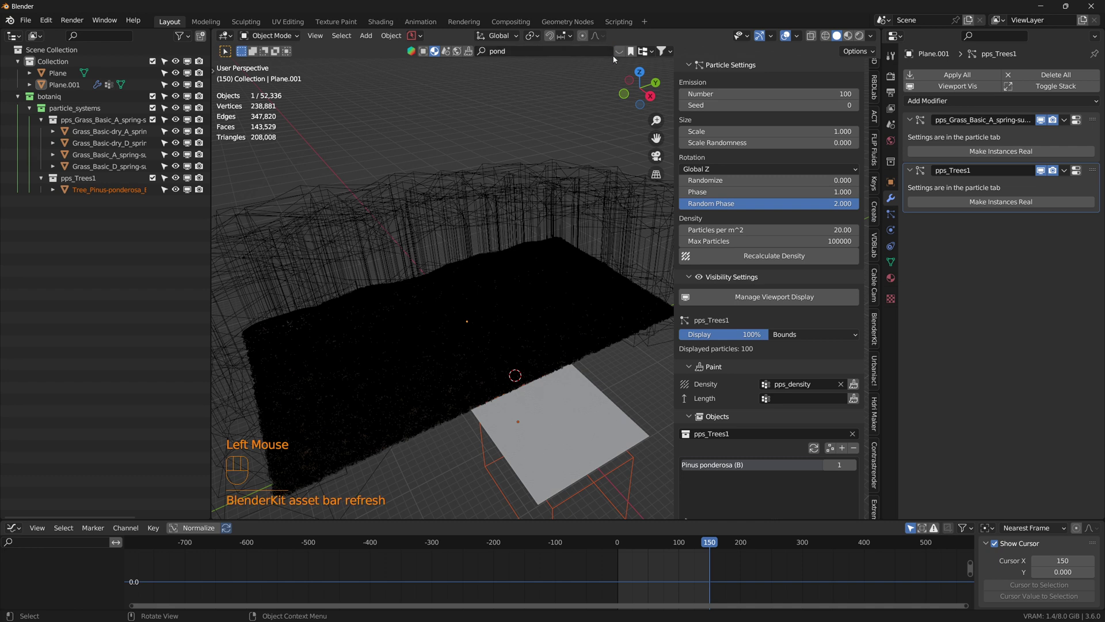
click(623, 55)
drag(587, 52, 587, 53)
key(s)
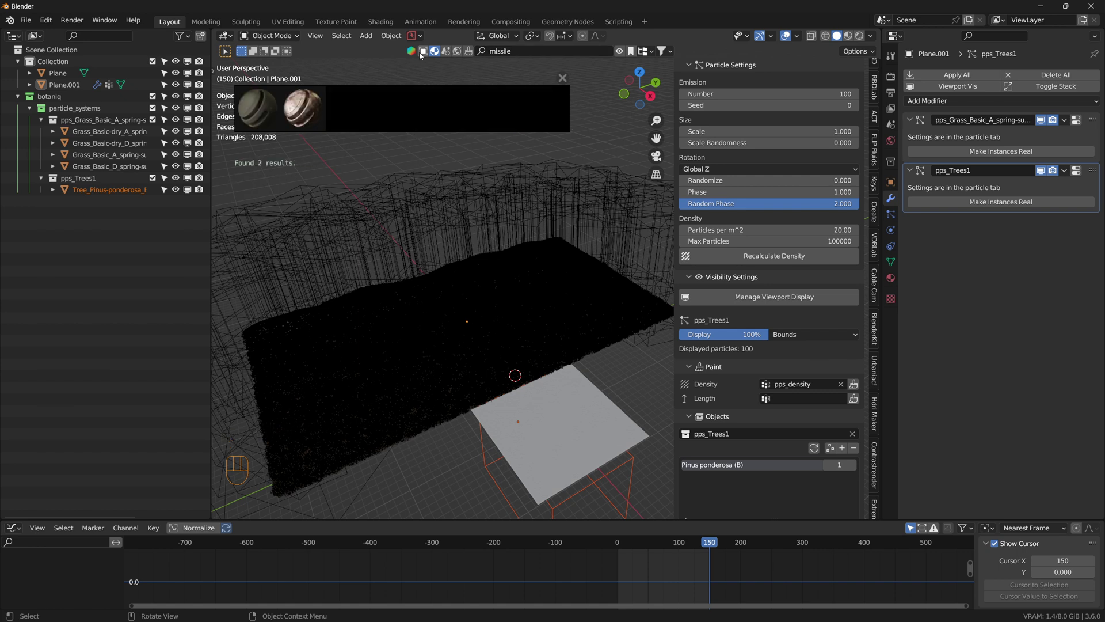
click(429, 52)
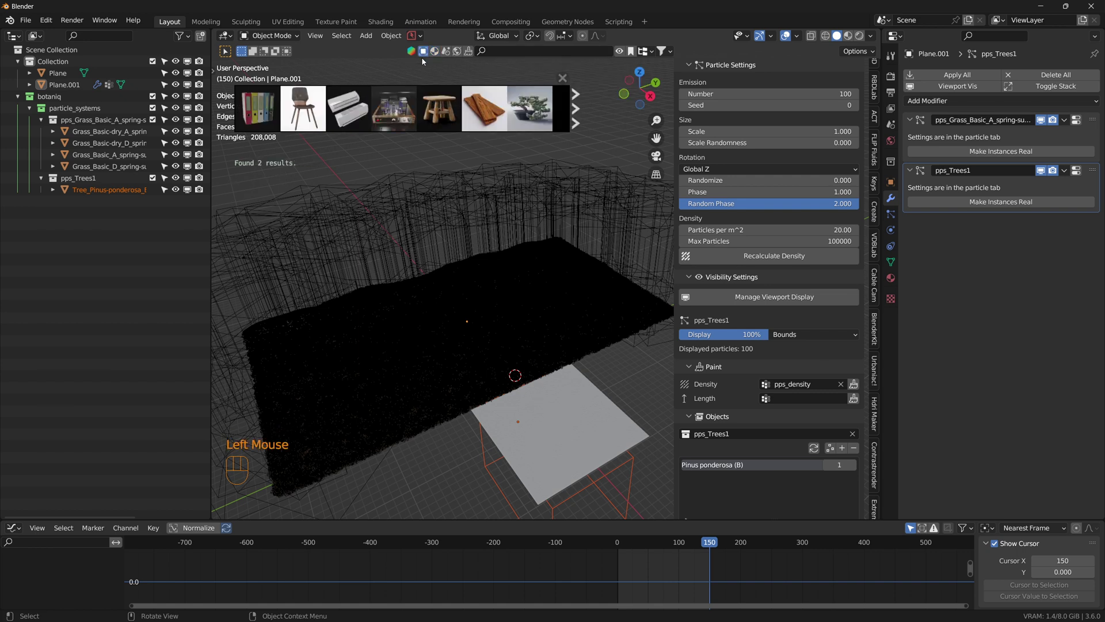
click(427, 54)
drag(563, 52, 564, 51)
key(s)
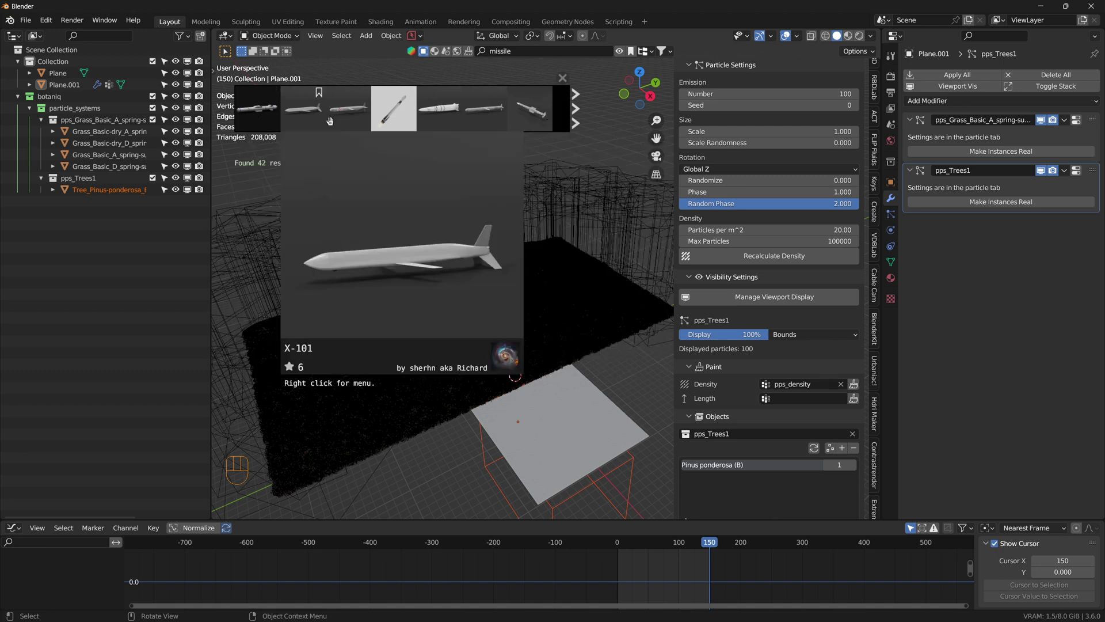
Step: Drag the Rocket air-surface missile asset into the scene above the terrain
text(Download)
scroll(up, 3)
drag(613, 461, 531, 350)
scroll(up, 3)
drag(506, 298, 514, 336)
drag(468, 330, 524, 393)
scroll(up, 3)
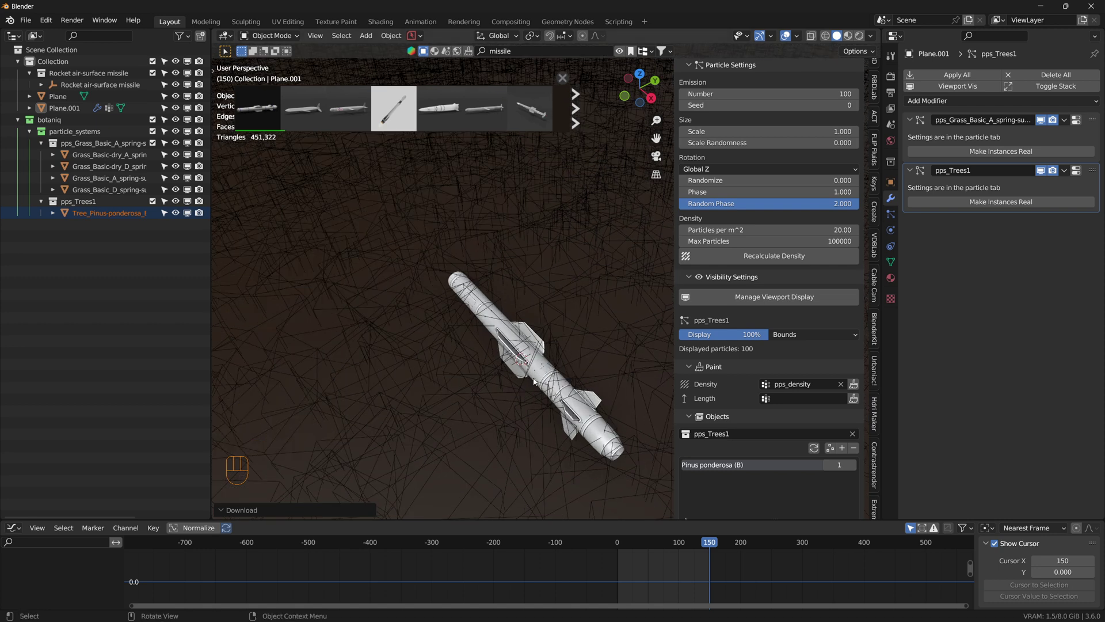
Step: Hide the N sidebar and frame a ground-level view across the forest edge
scroll(down, 3)
key(n)
scroll(down, 3)
drag(585, 398, 500, 259)
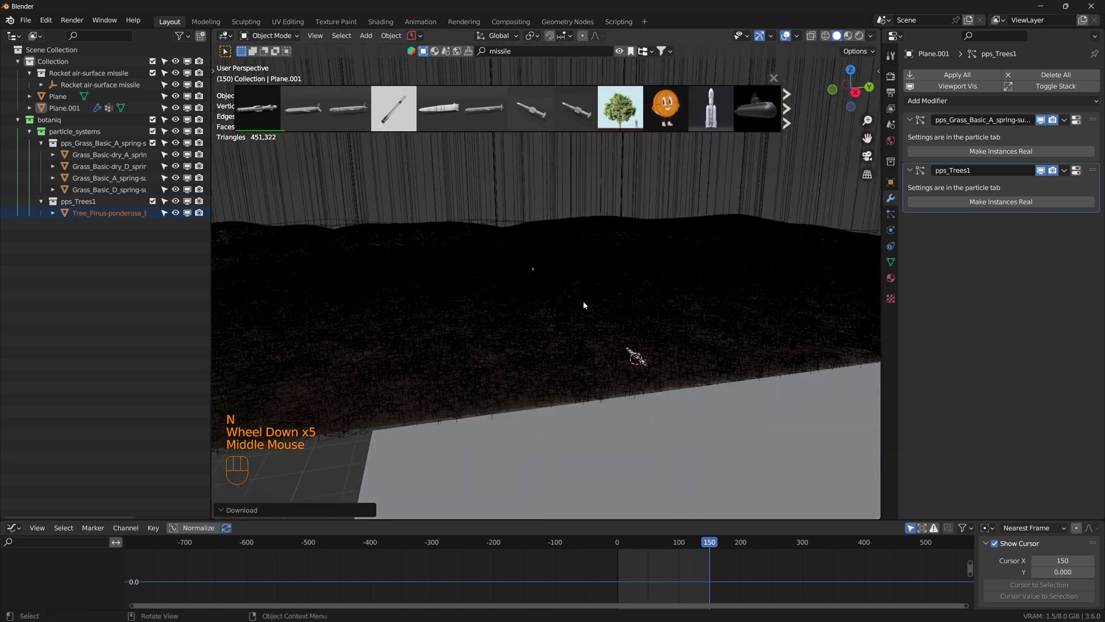
drag(648, 334, 587, 349)
drag(576, 367, 580, 328)
drag(617, 347, 579, 314)
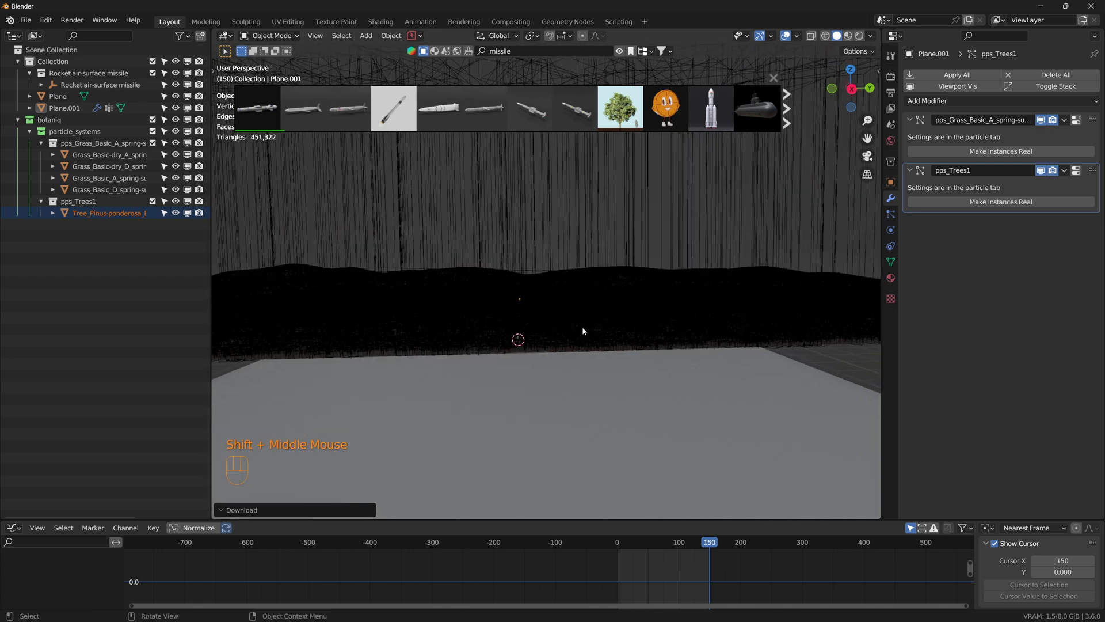
Step: Add a Camera and align it to the current view with Ctrl+Alt+Numpad0
click(78, 58)
click(75, 51)
key(shift+a)
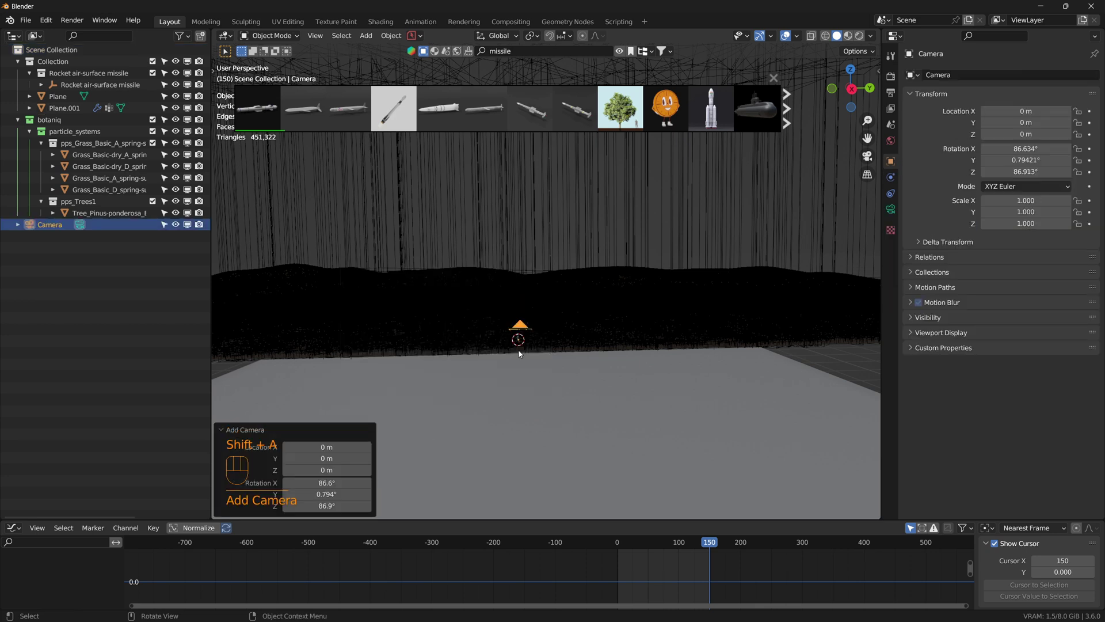
key(ctrl+alt+KP_0)
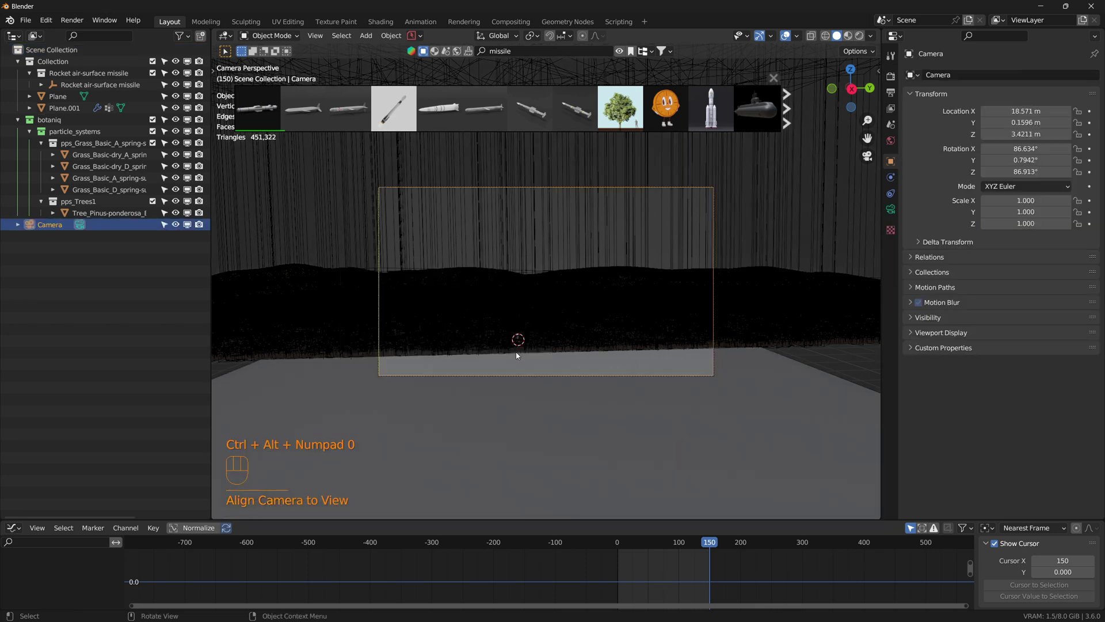
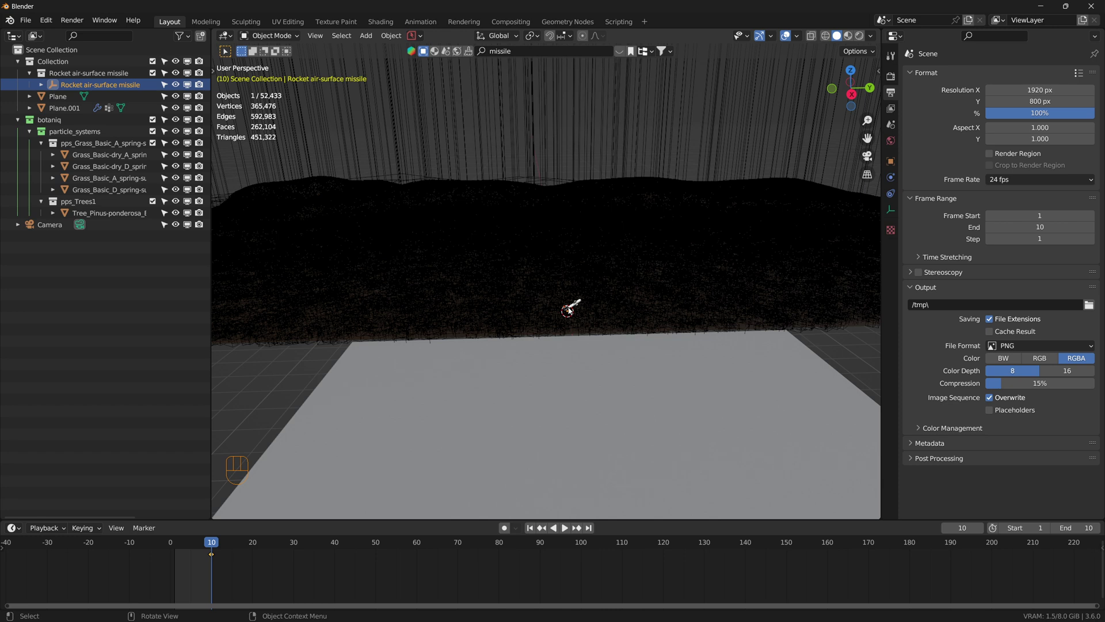
Step: Look through the scene camera and adjust the framing of the sky
key(KP_0)
scroll(down, 3)
drag(637, 302, 606, 319)
click(560, 193)
drag(511, 41, 603, 264)
key(g)
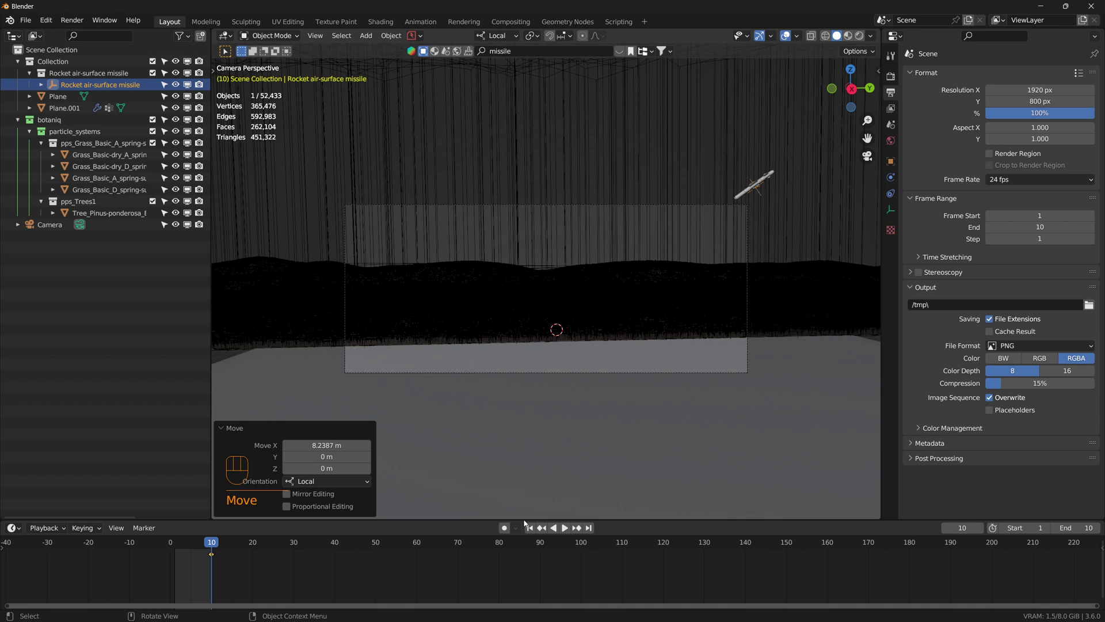
Step: Keyframe the missile's start high in the sky at frame 1 and change its keyframe interpolation
click(534, 528)
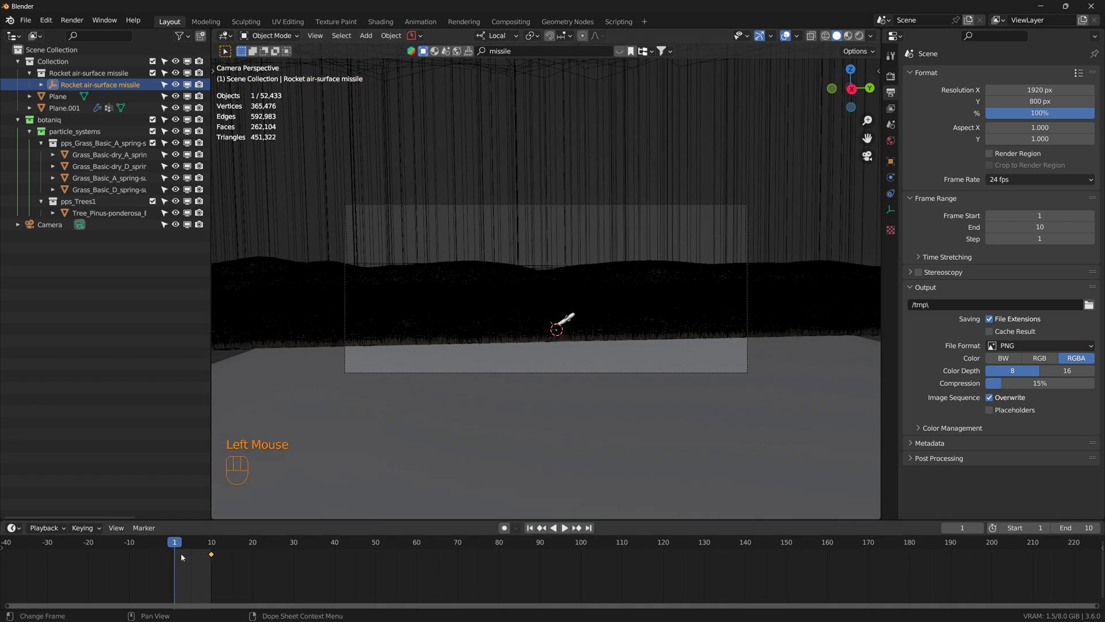
key(g)
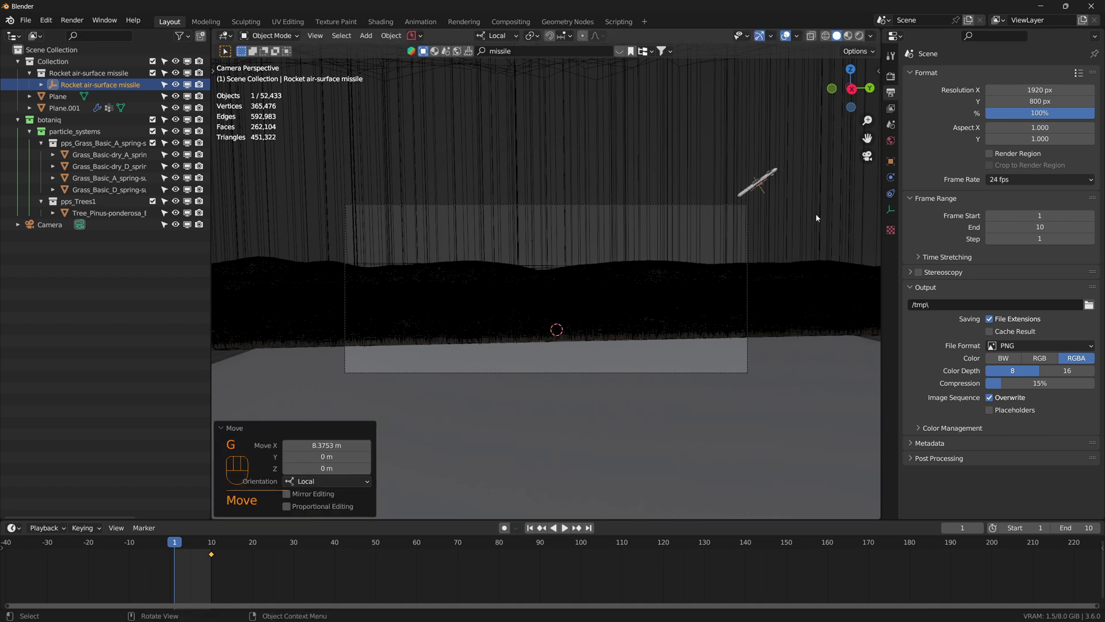
key(i)
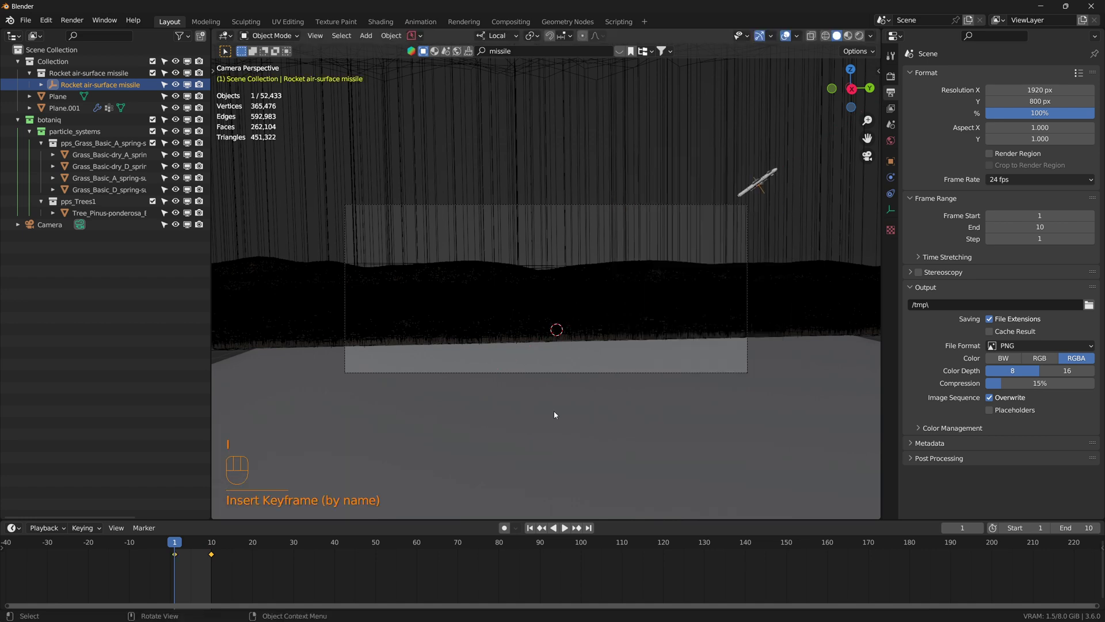
key(space)
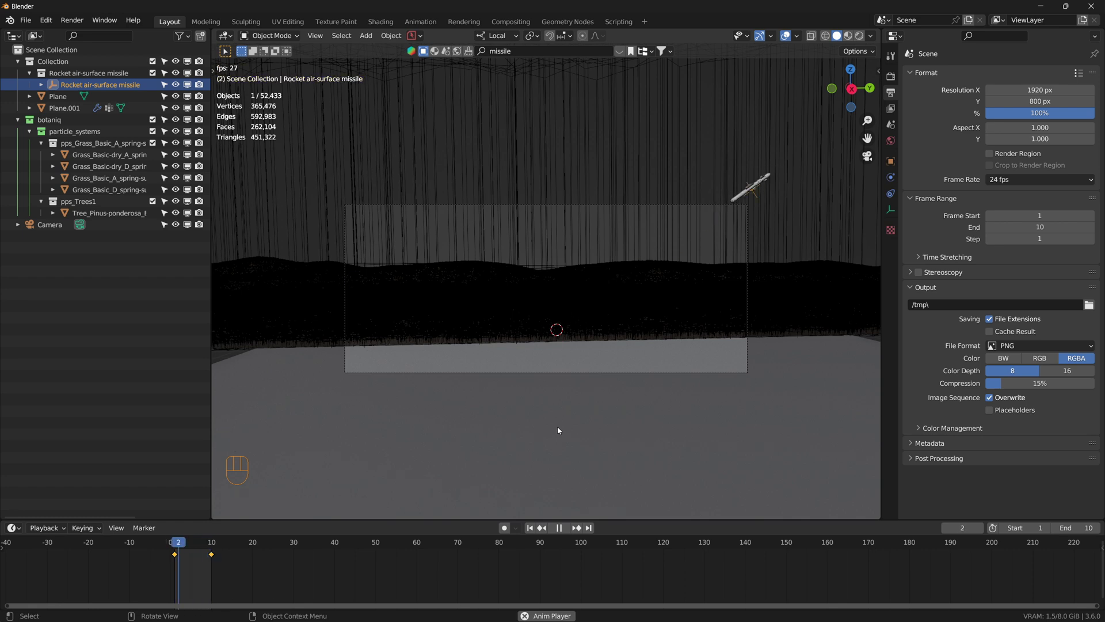
key(space)
drag(195, 566, 185, 537)
right_click(271, 472)
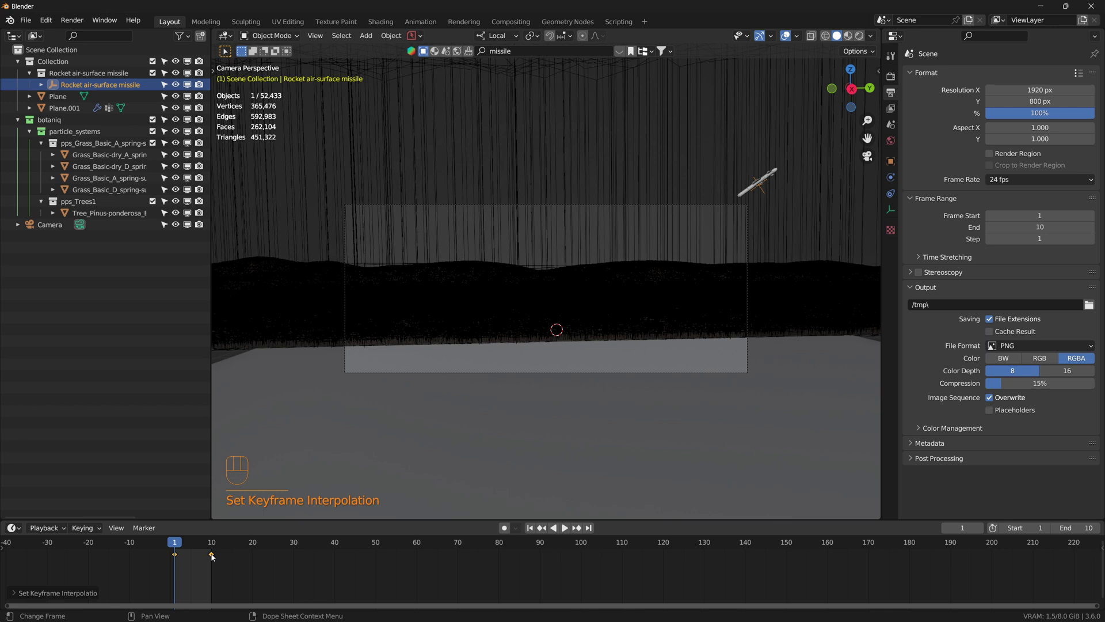
Step: Set the missile F-curves' extrapolation in the Graph Editor and extend the scene end to frame 150
click(175, 437)
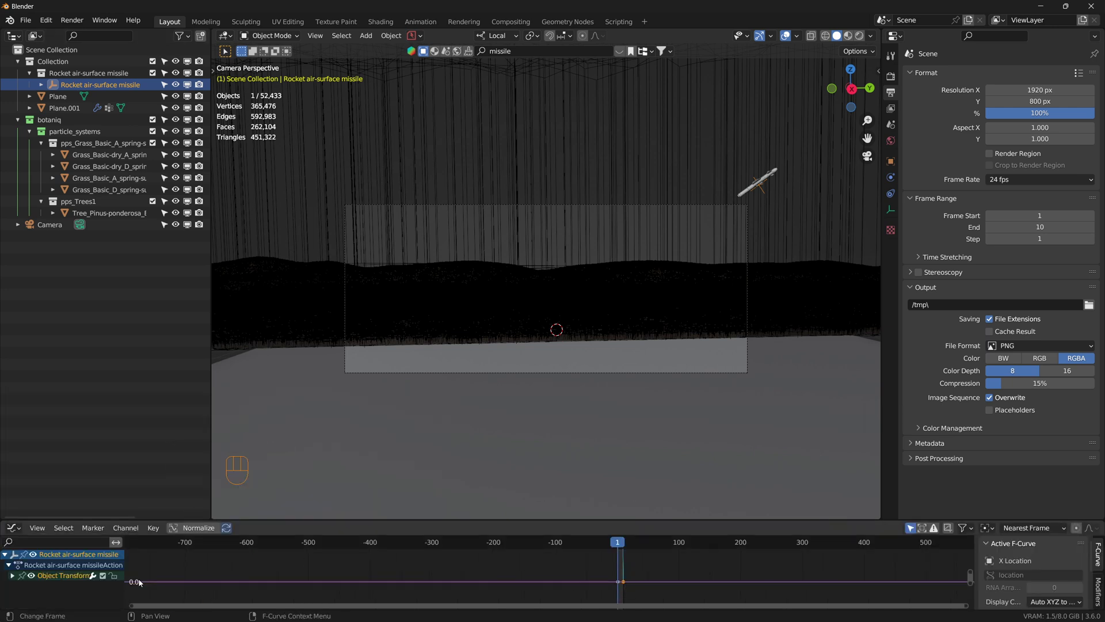
drag(63, 577, 203, 547)
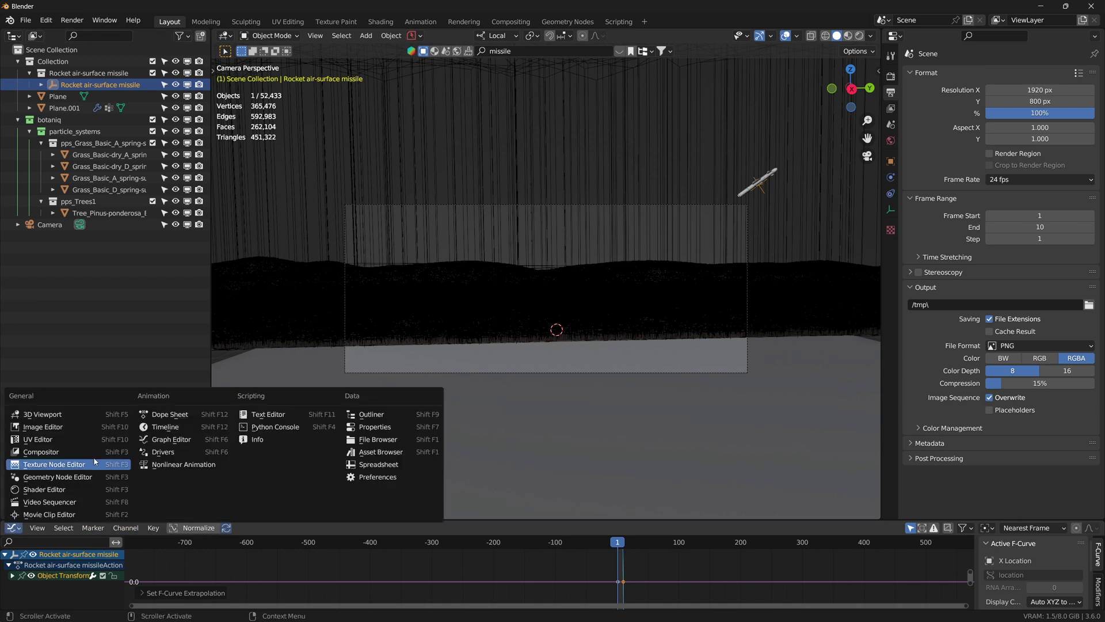
click(173, 429)
key(space)
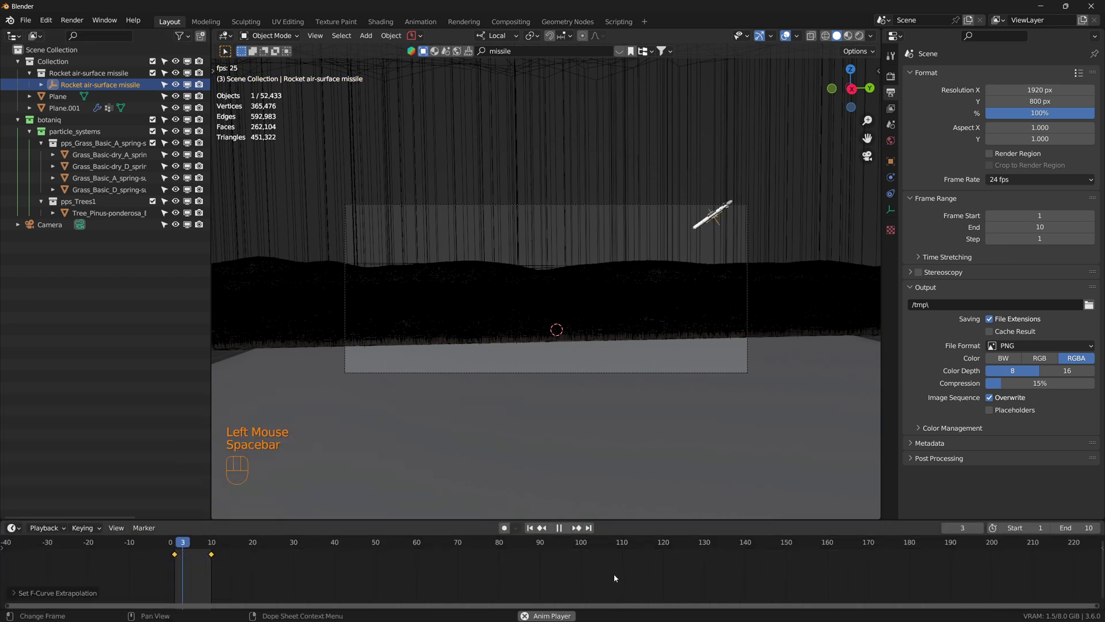
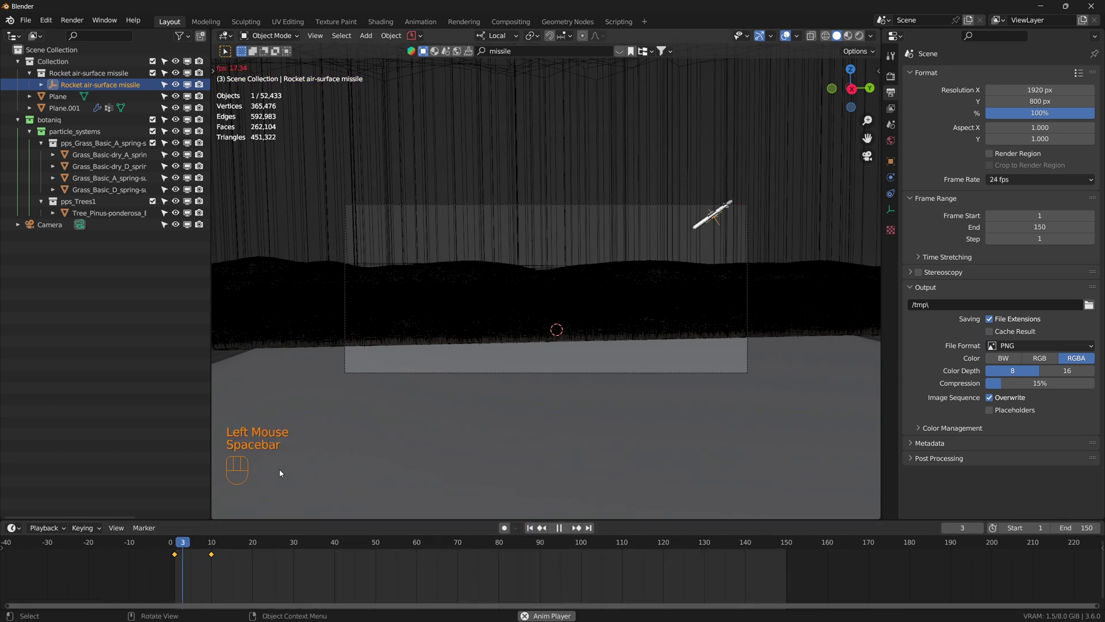
key(space)
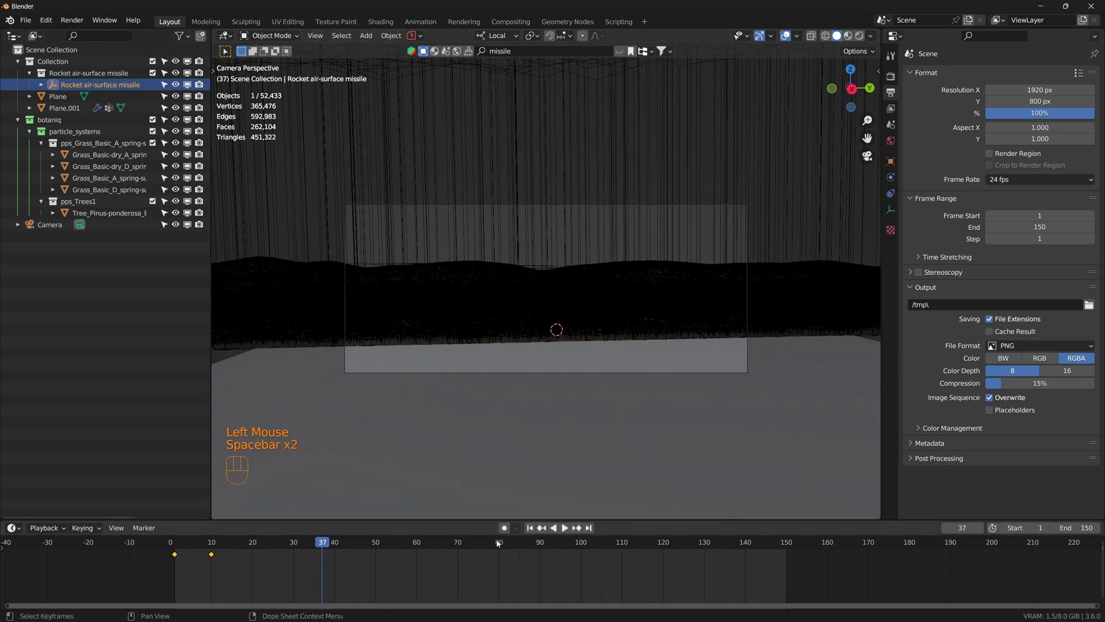
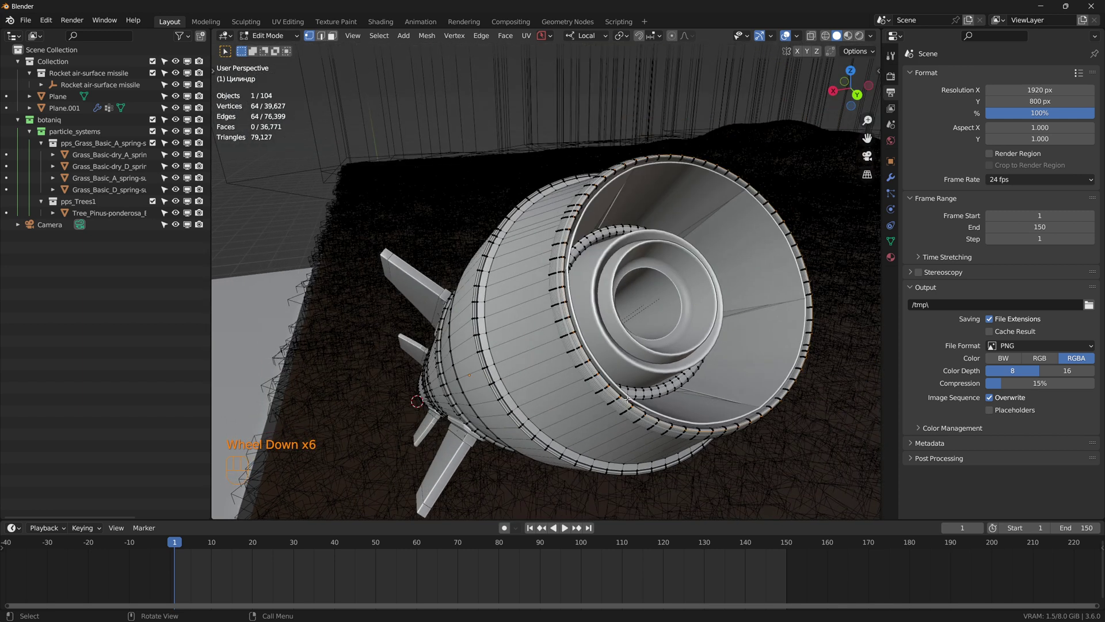
Step: Duplicate the missile's nozzle edge ring and separate it into its own 'fire' object
key(shift+d)
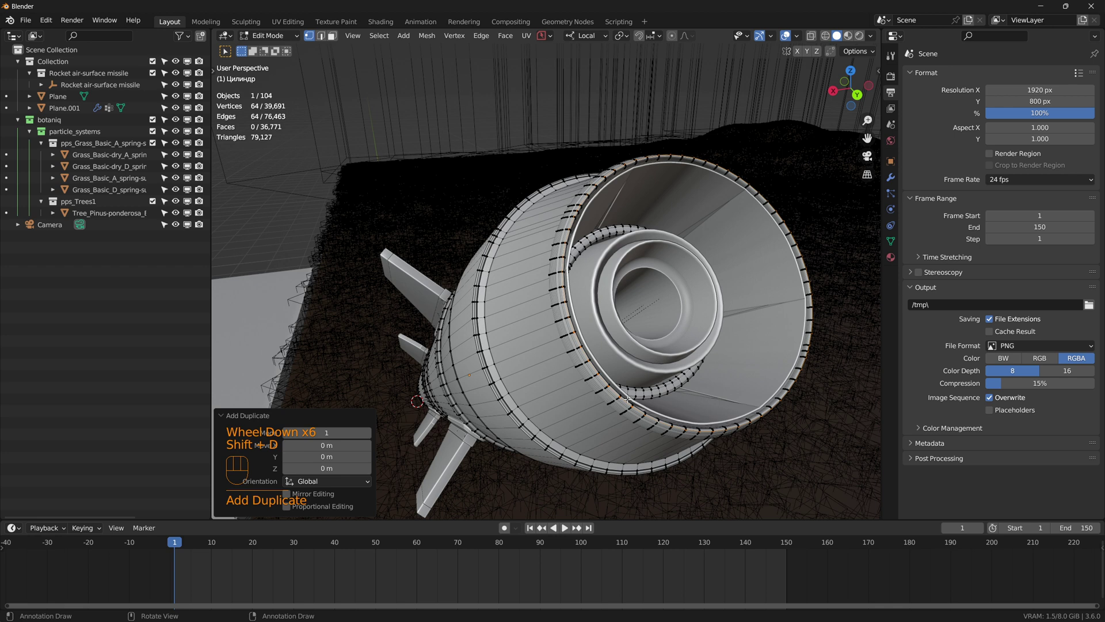
key(p)
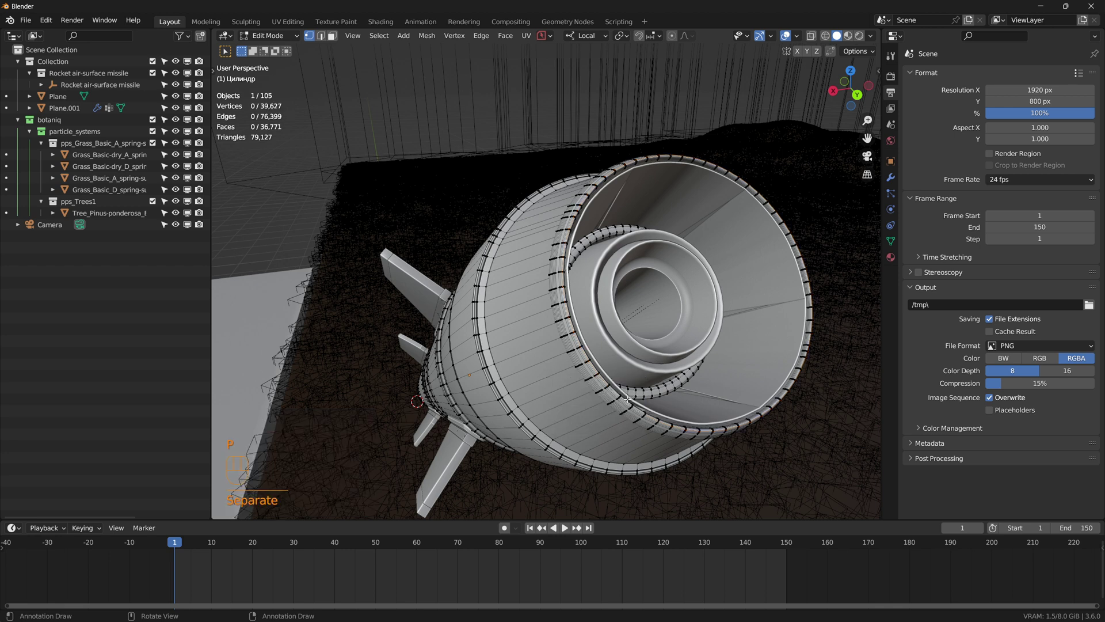
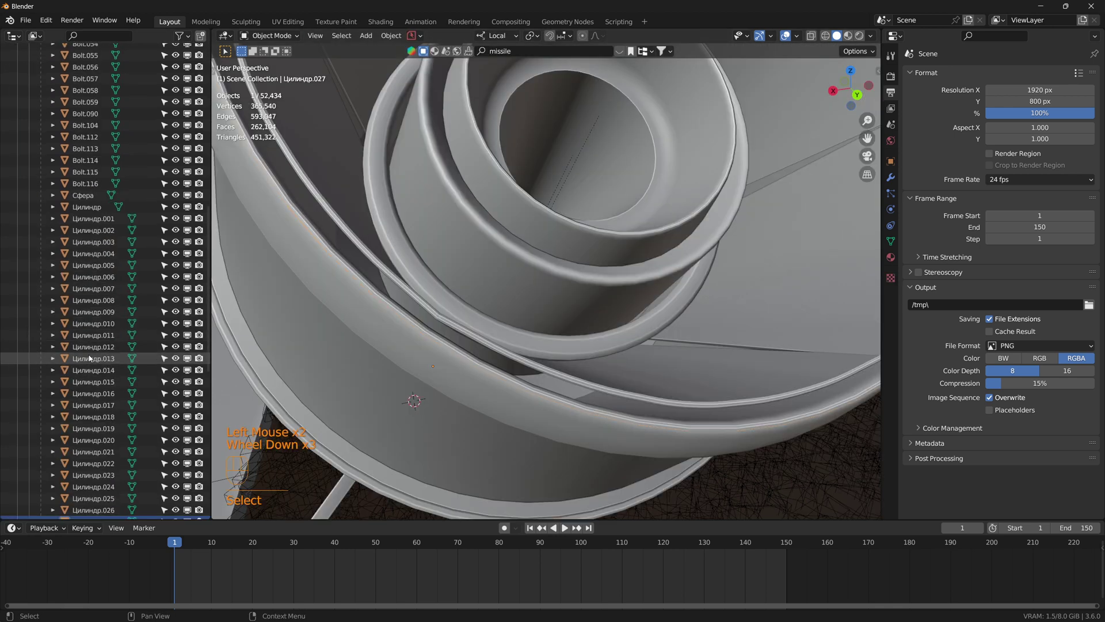
scroll(down, 3)
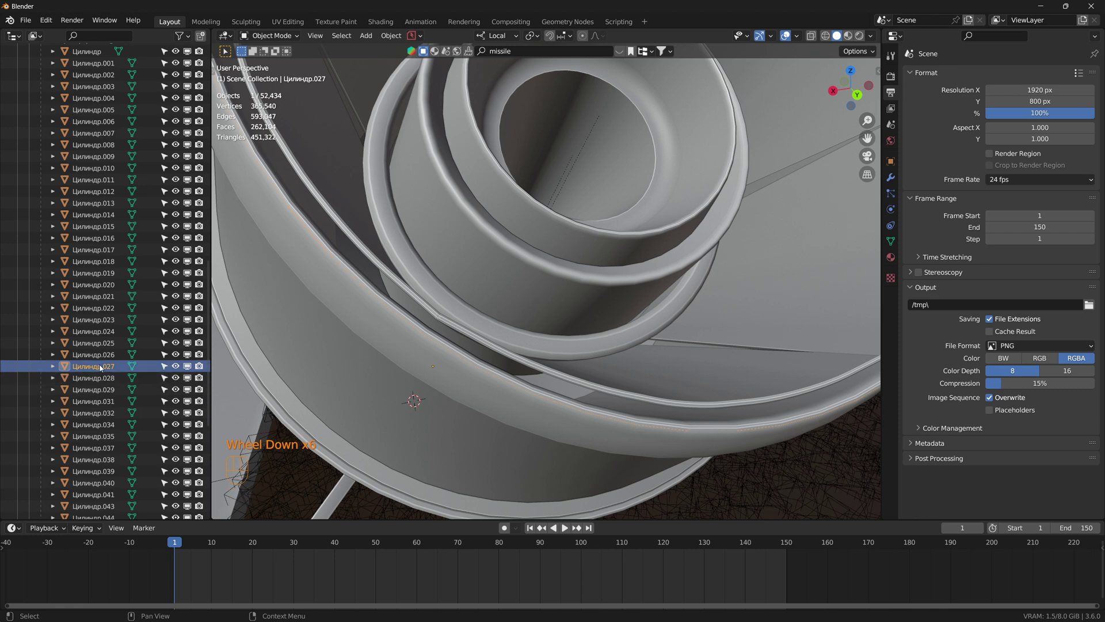
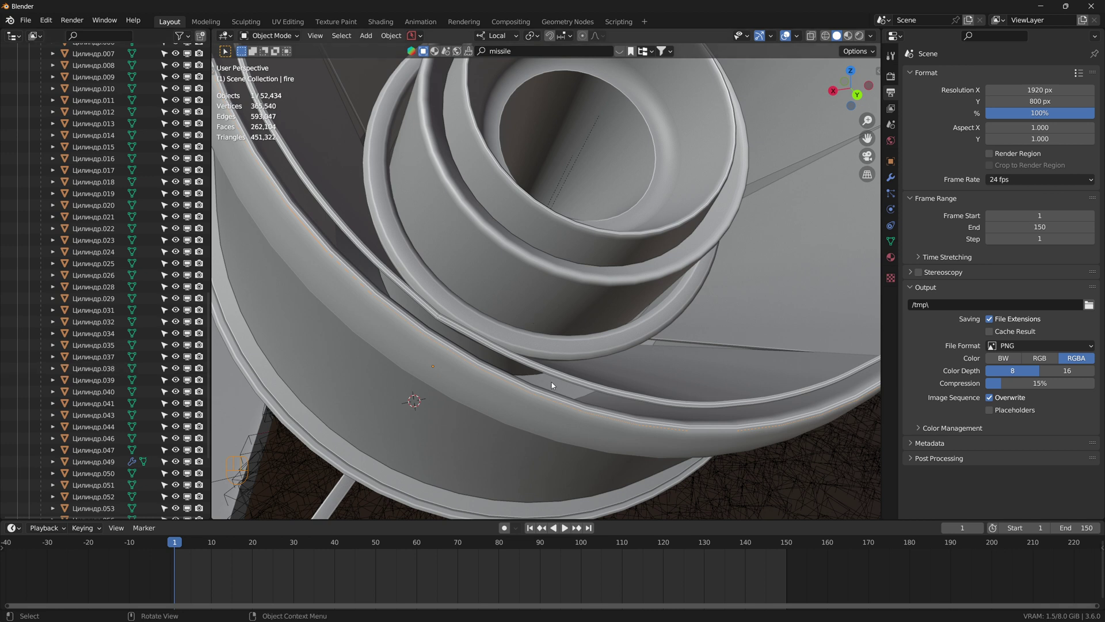
scroll(down, 3)
key(g)
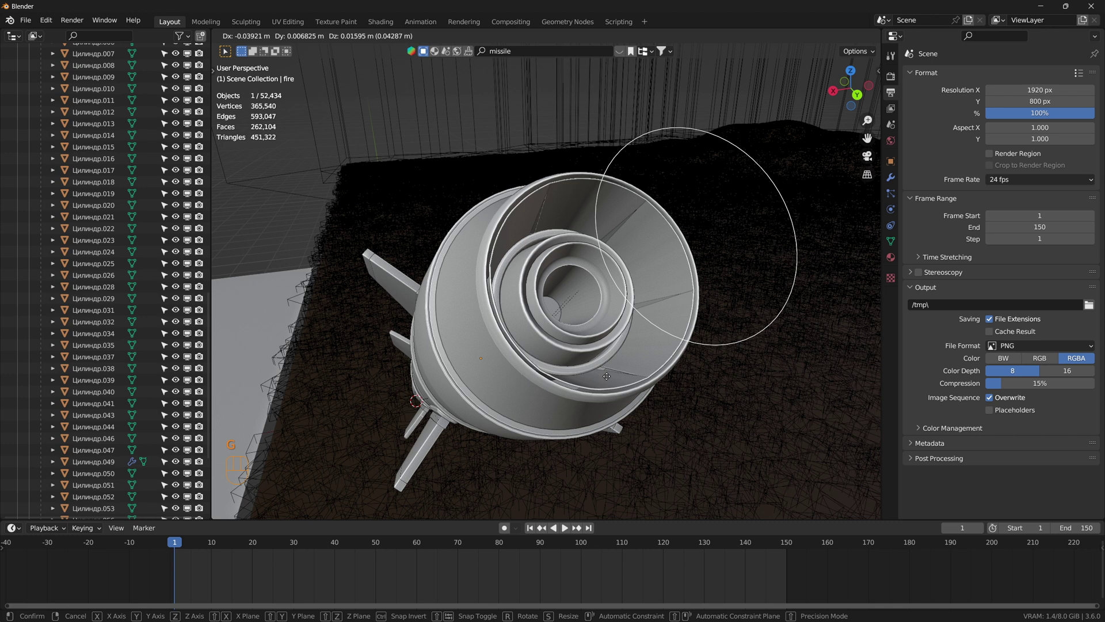
Step: Isolate the ring, select all 64 vertices and fill them into a single disc face
key(/)
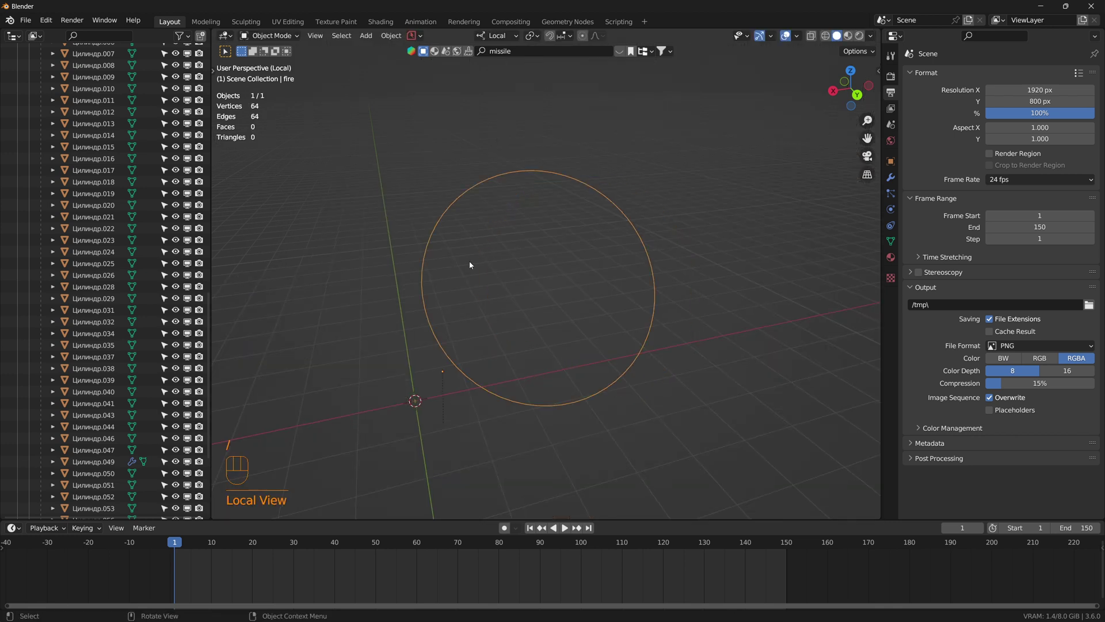
drag(290, 40, 282, 68)
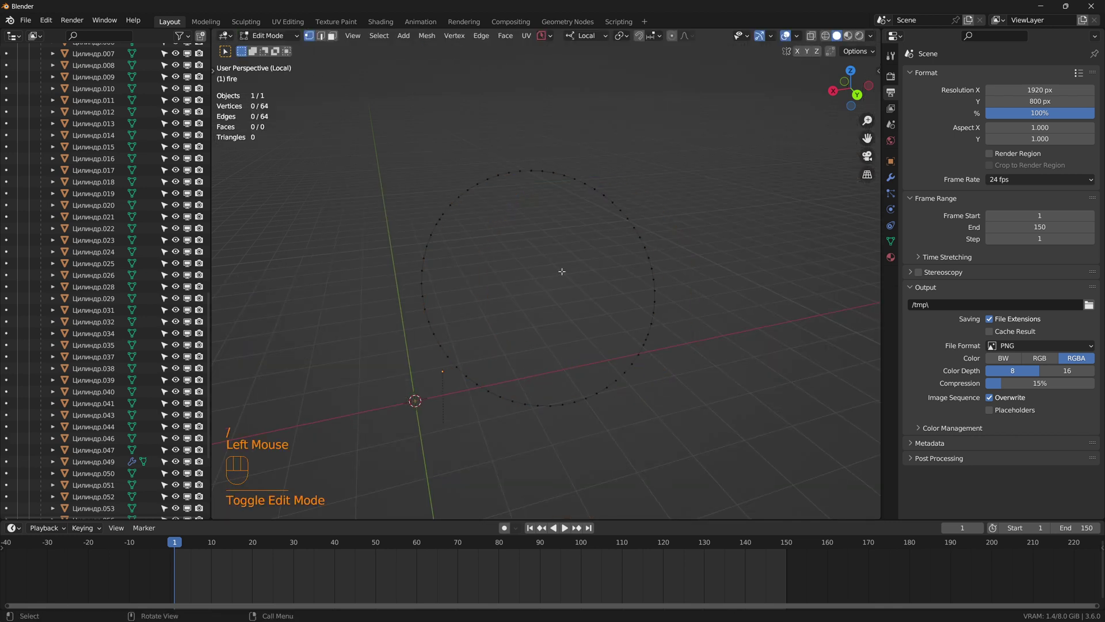
key(a)
key(f)
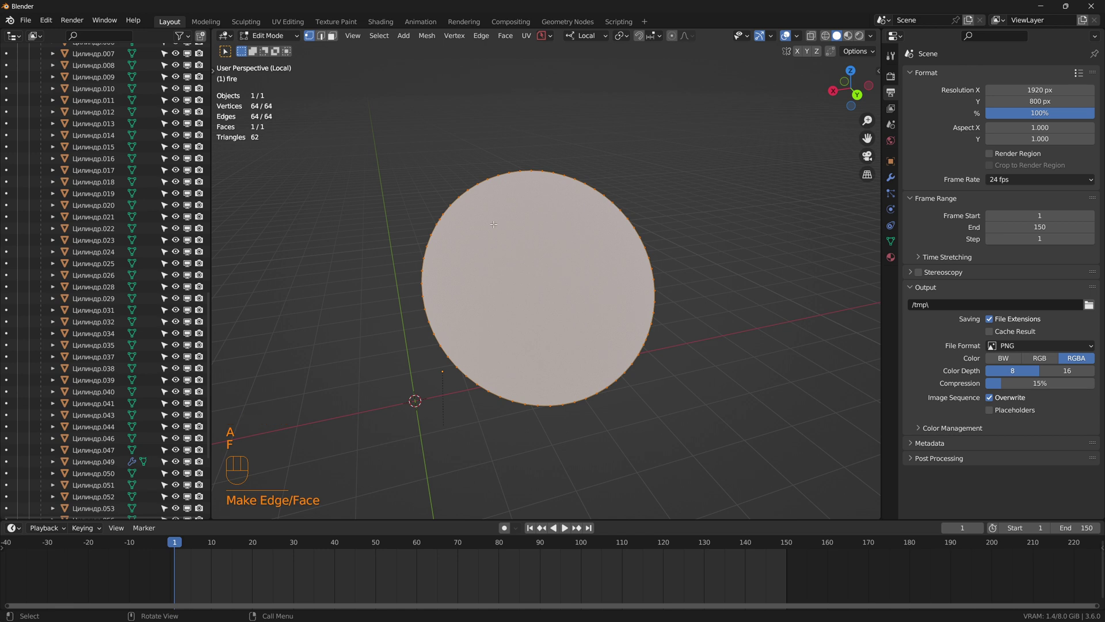
drag(284, 42, 280, 52)
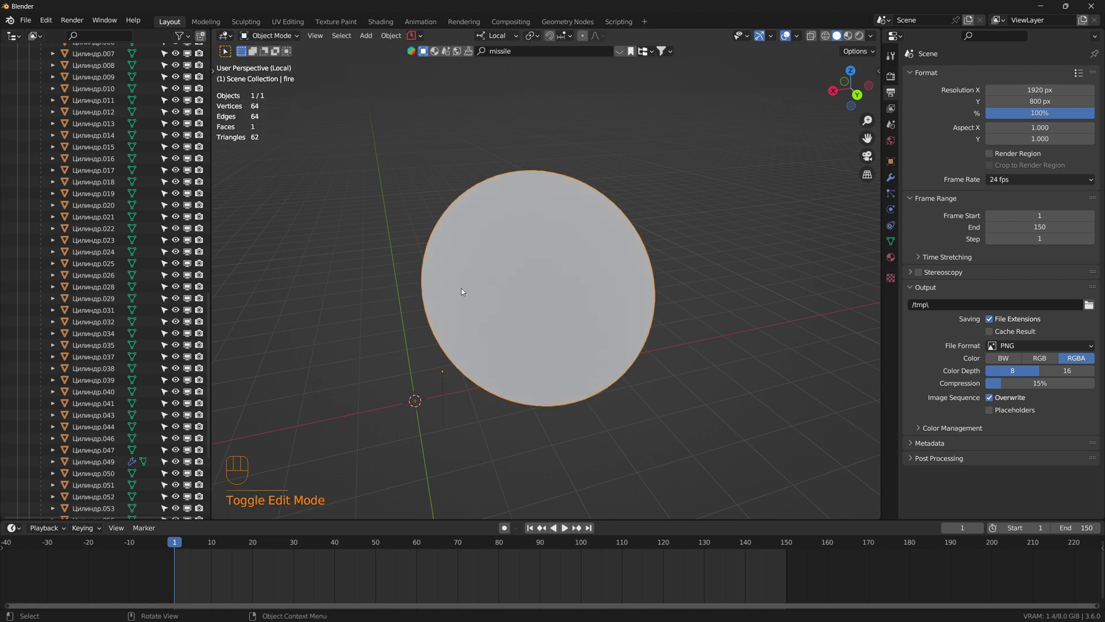
key(/)
Step: Check the disc follows the missile in playback, then select and isolate the fire disc
scroll(down, 3)
drag(590, 328, 691, 361)
scroll(down, 3)
middle_click(600, 361)
scroll(up, 3)
key(space)
key(space)
scroll(down, 3)
drag(606, 380, 668, 356)
scroll(up, 3)
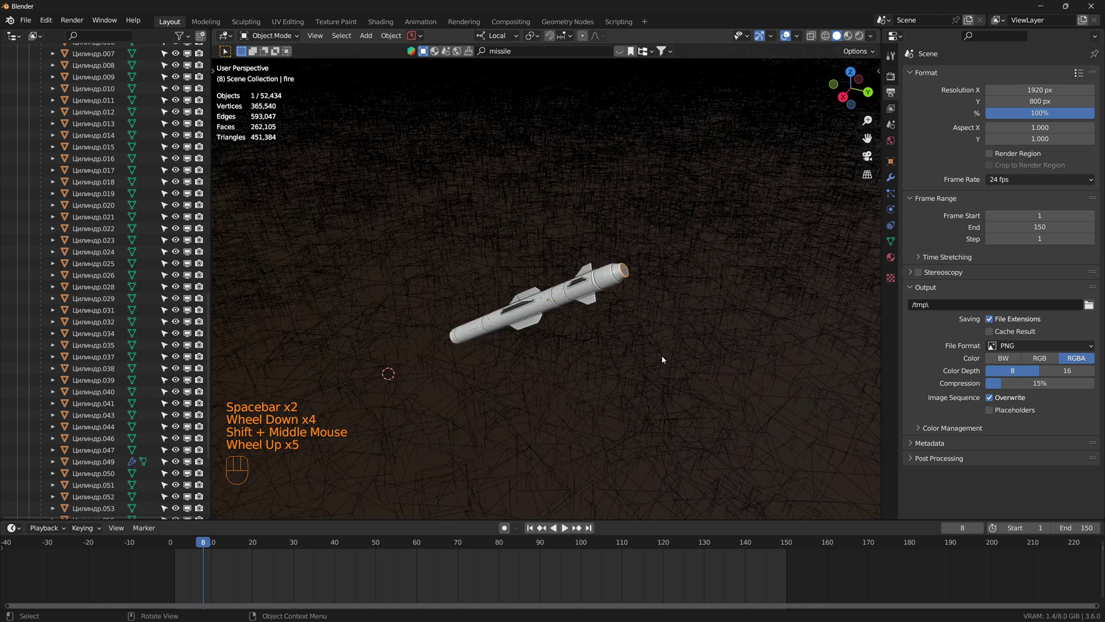
click(533, 527)
key(/)
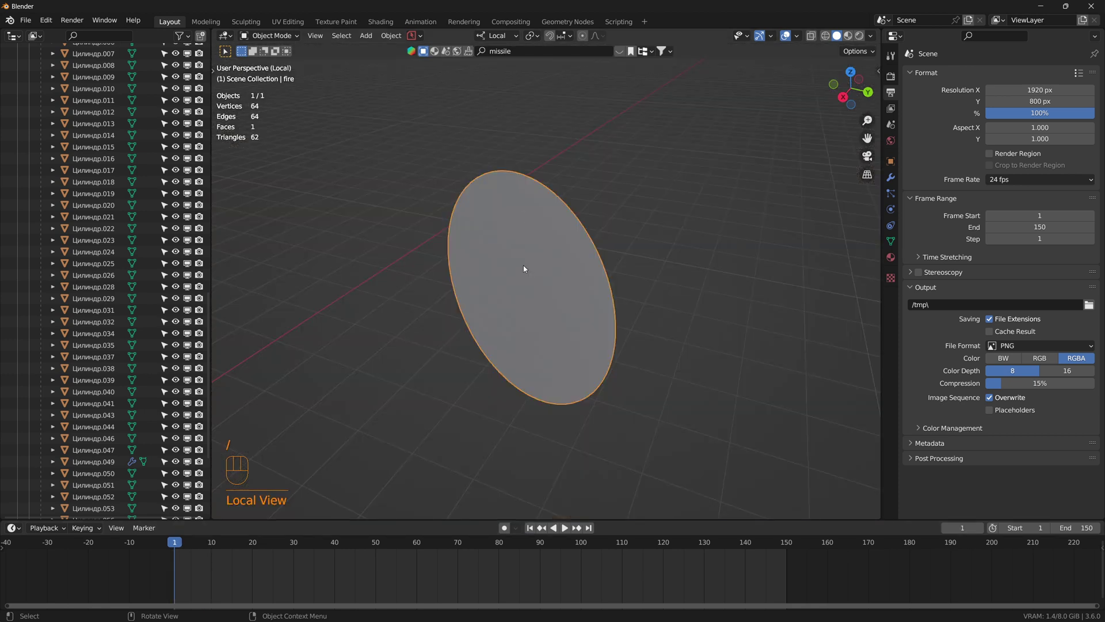
Step: Make the fire disc a planar Fluid Flow source of type Fire + Smoke with surface emission 1.5
drag(398, 39, 555, 384)
scroll(down, 3)
drag(523, 341, 566, 323)
click(758, 333)
click(897, 211)
drag(1027, 202, 1030, 228)
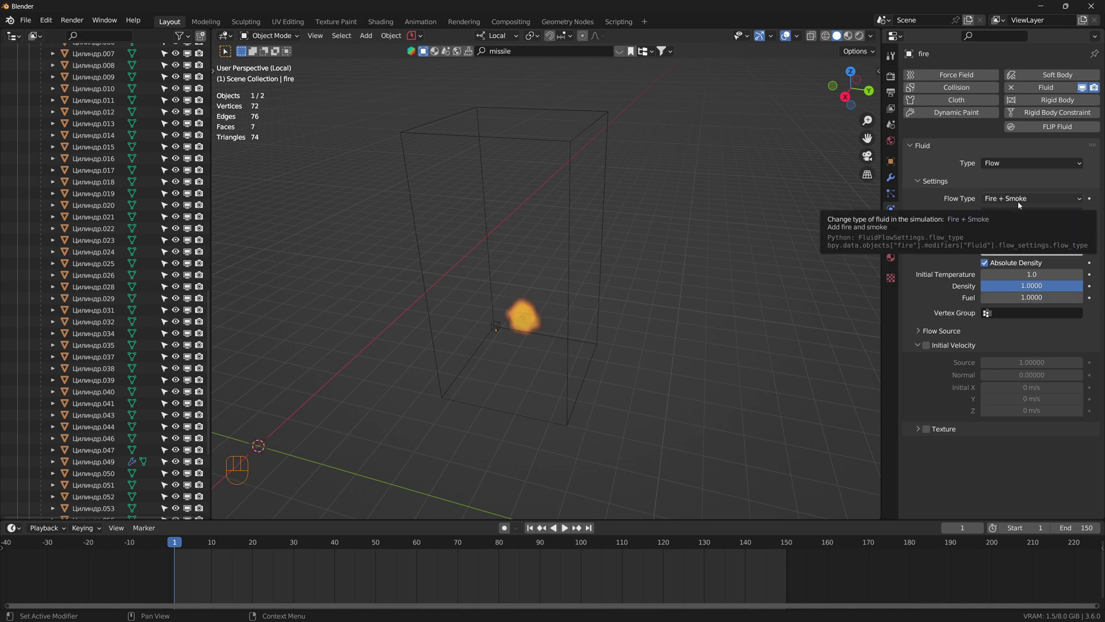
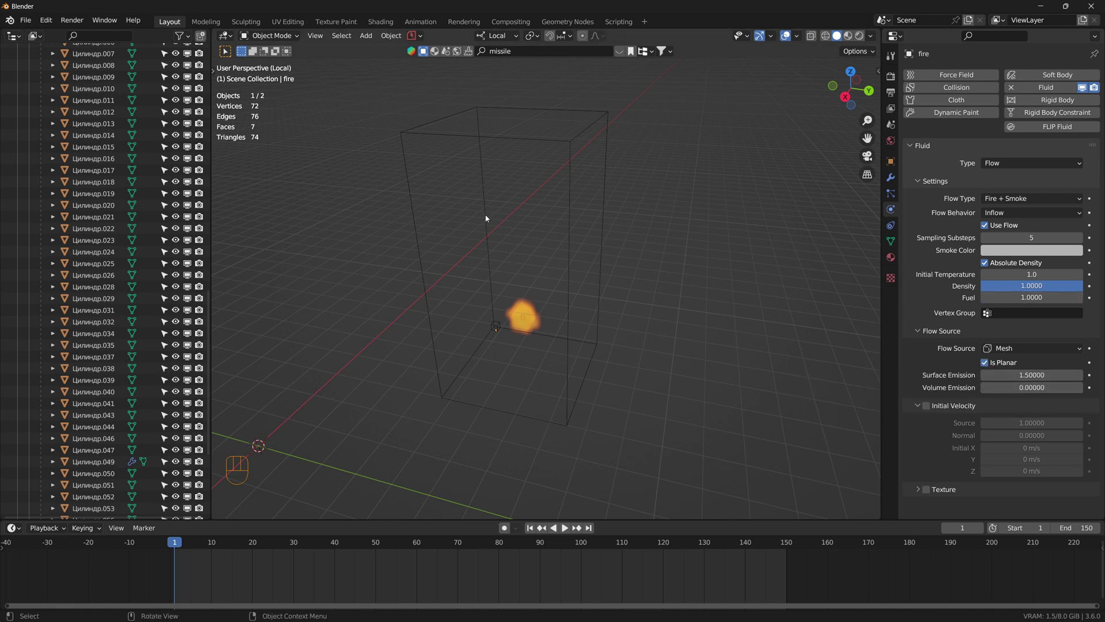
Step: Return to the full scene and select the smoke domain box around the missile
key(/)
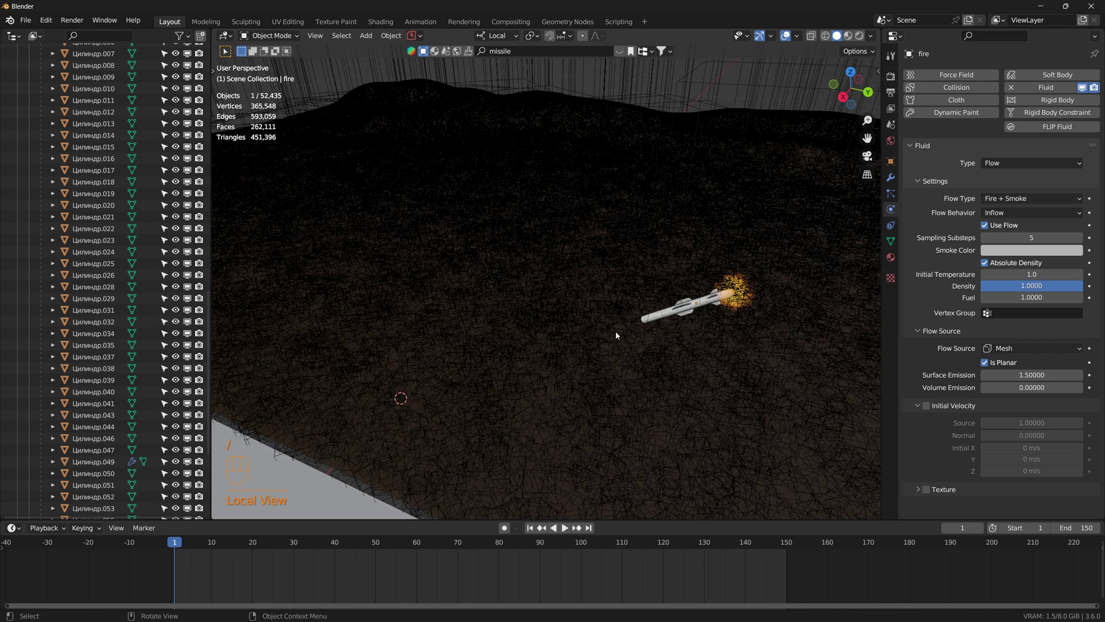
drag(681, 333, 561, 318)
middle_click(525, 329)
scroll(down, 3)
drag(474, 332, 596, 328)
drag(682, 331, 198, 241)
click(676, 238)
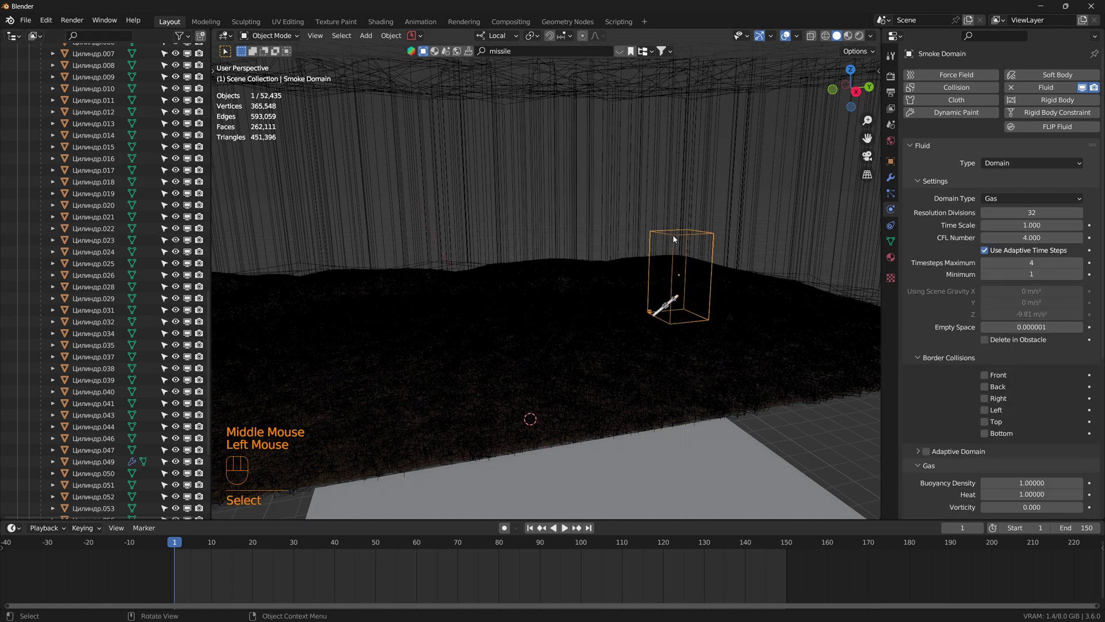
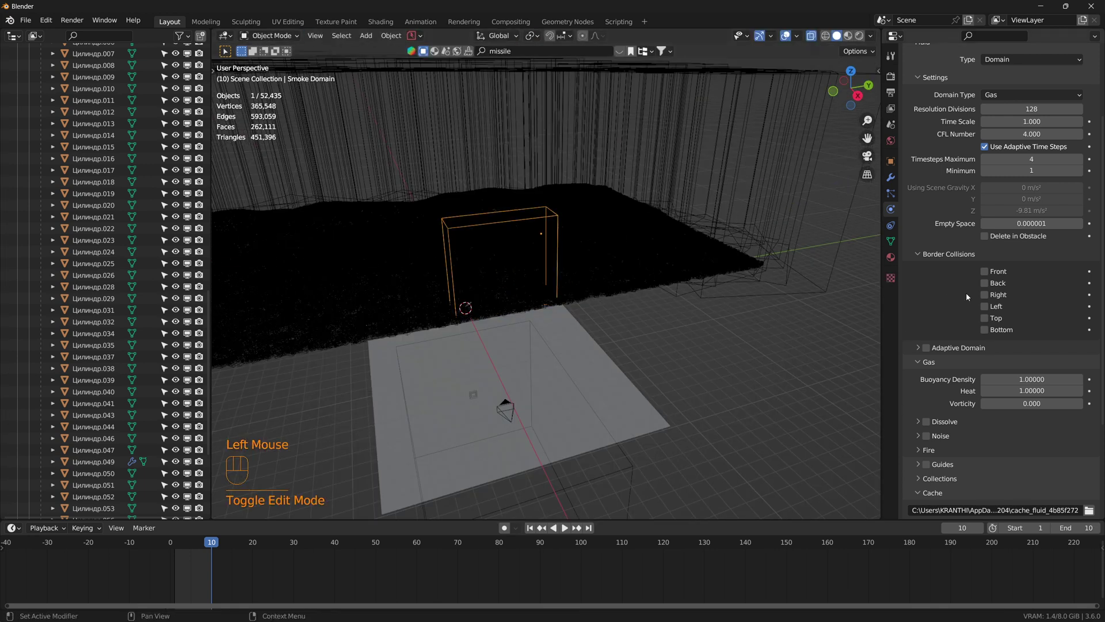
Step: Enable adaptive domain and noise on the smoke domain
click(928, 351)
click(919, 356)
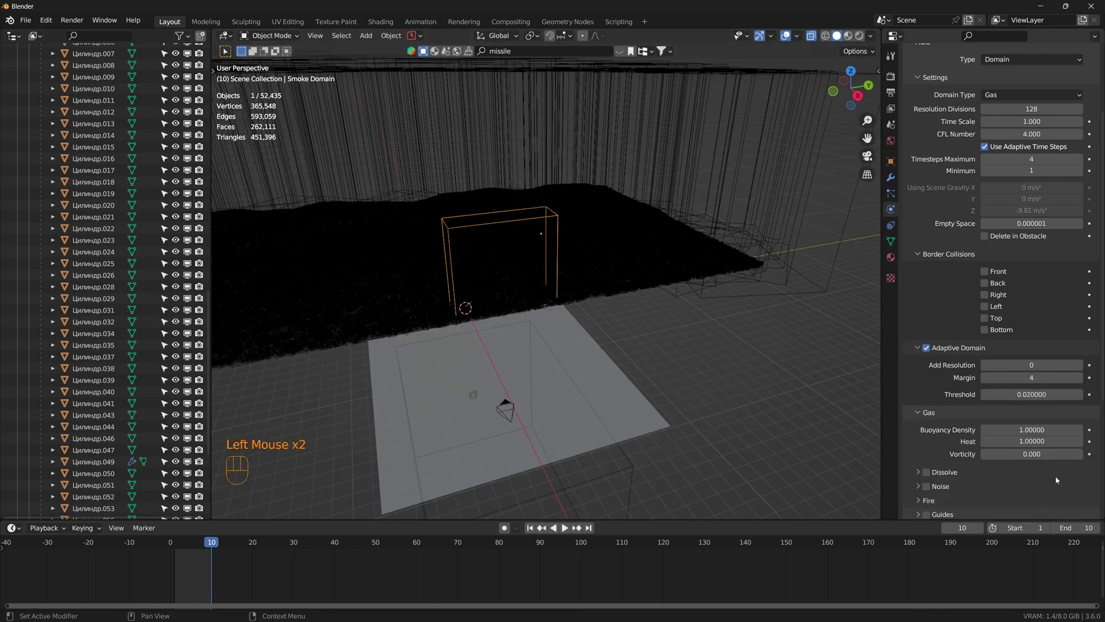
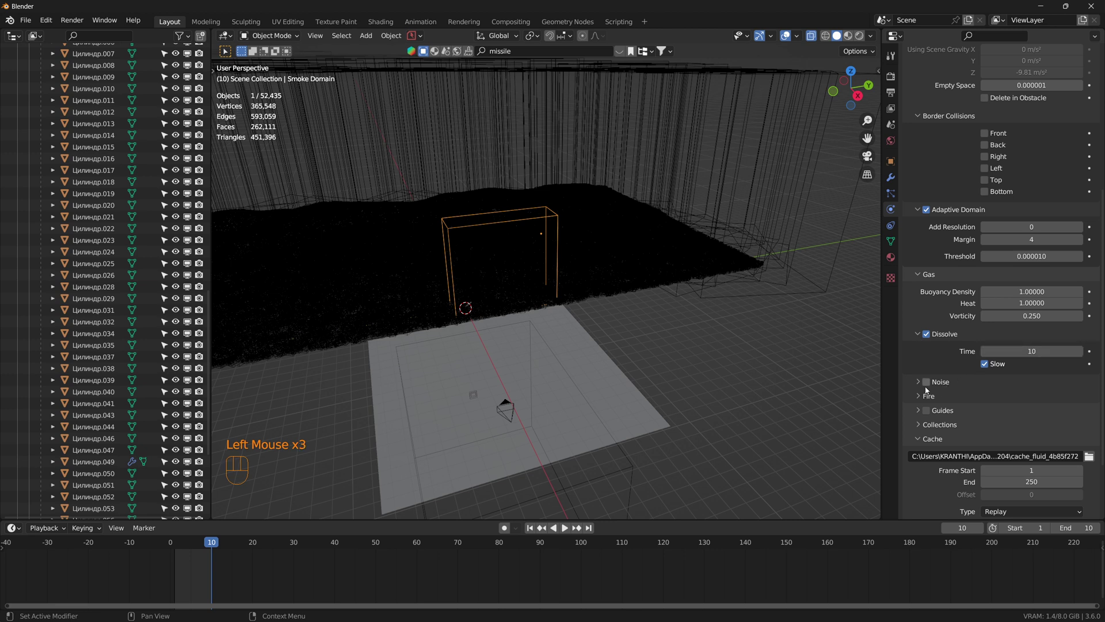
scroll(down, 3)
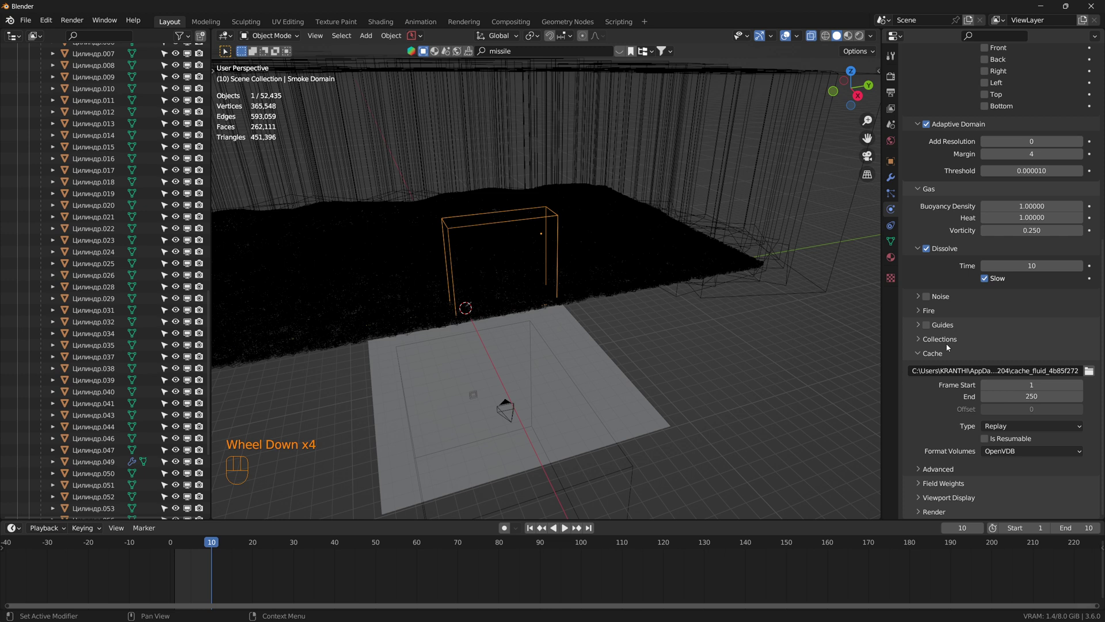
click(919, 301)
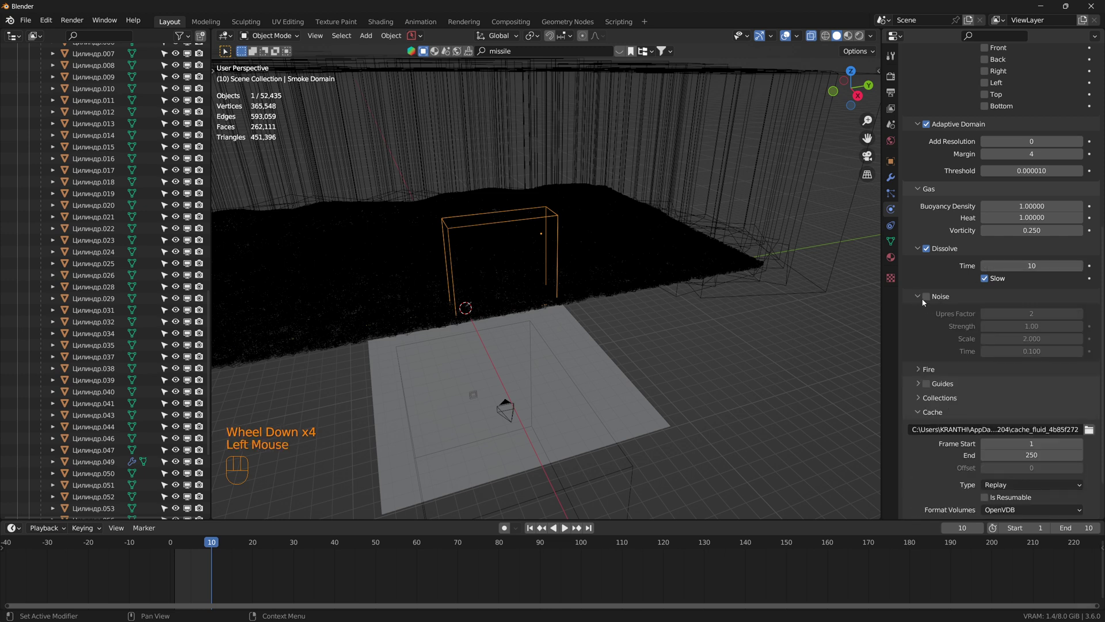
click(1036, 317)
Step: Raise fire vorticity to 1.0 and set the fluid cache end to frame 50
scroll(down, 3)
click(918, 312)
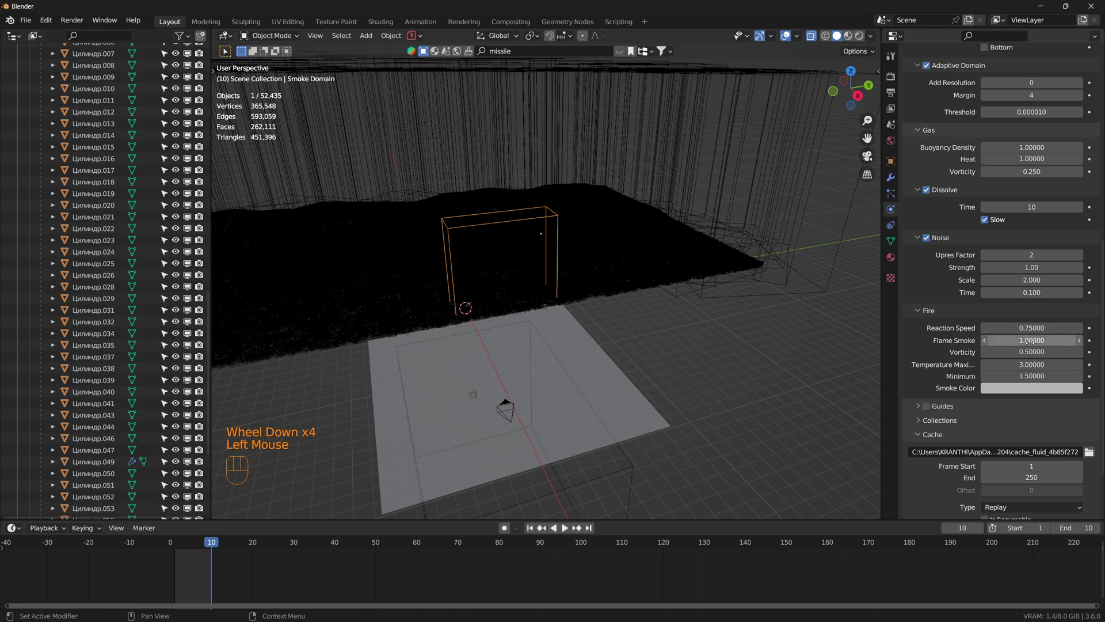
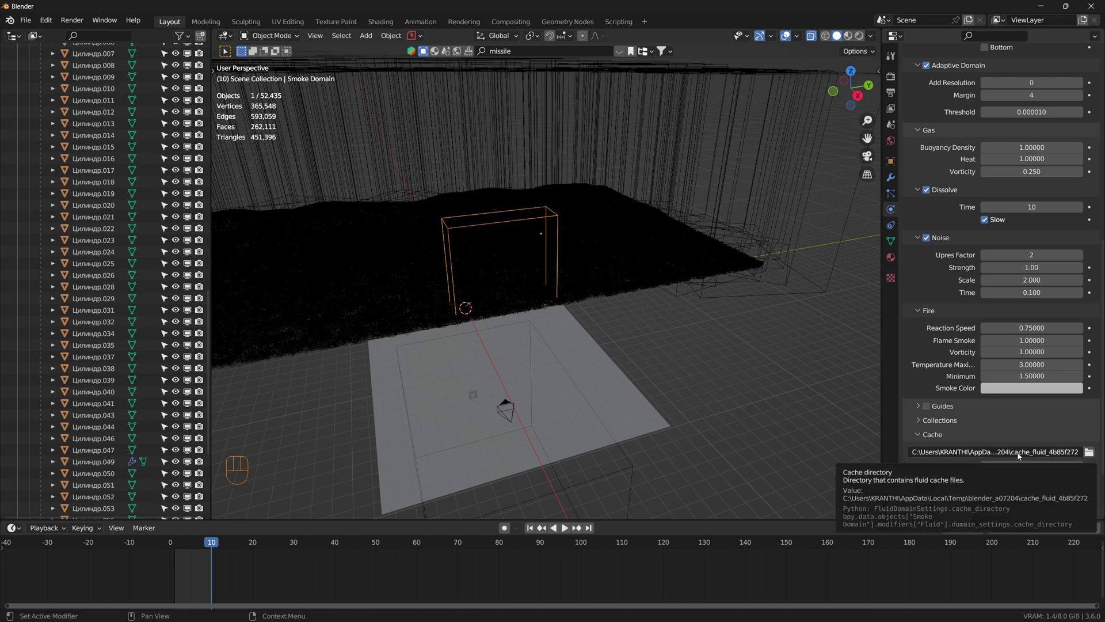
scroll(down, 3)
drag(511, 346, 572, 271)
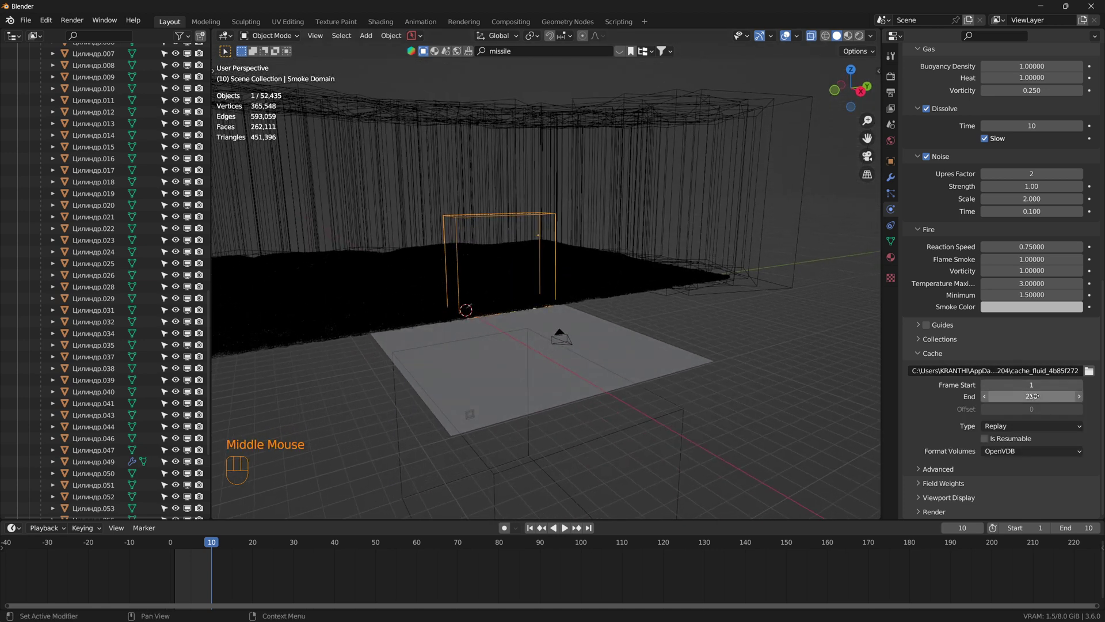
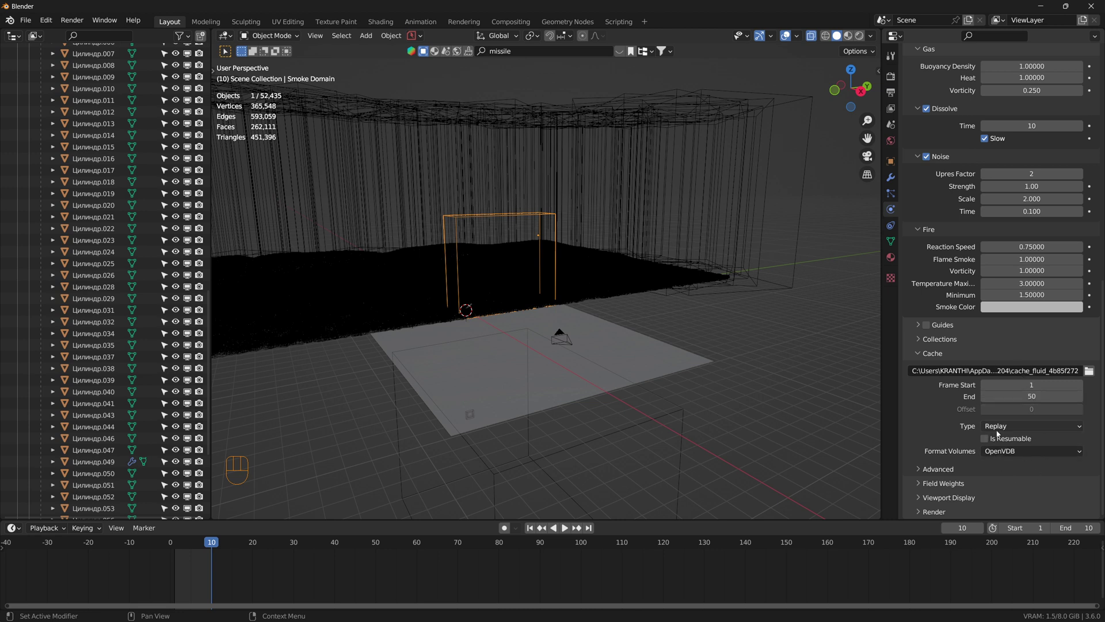
Step: Make the fluid cache resumable with volumes stored in Uni Cache format
click(990, 440)
click(1009, 454)
key(space)
key(space)
scroll(up, 3)
scroll(down, 3)
Step: Preview the missile trail in rendered shading and show the Smoke Domain material settings
drag(542, 269, 463, 264)
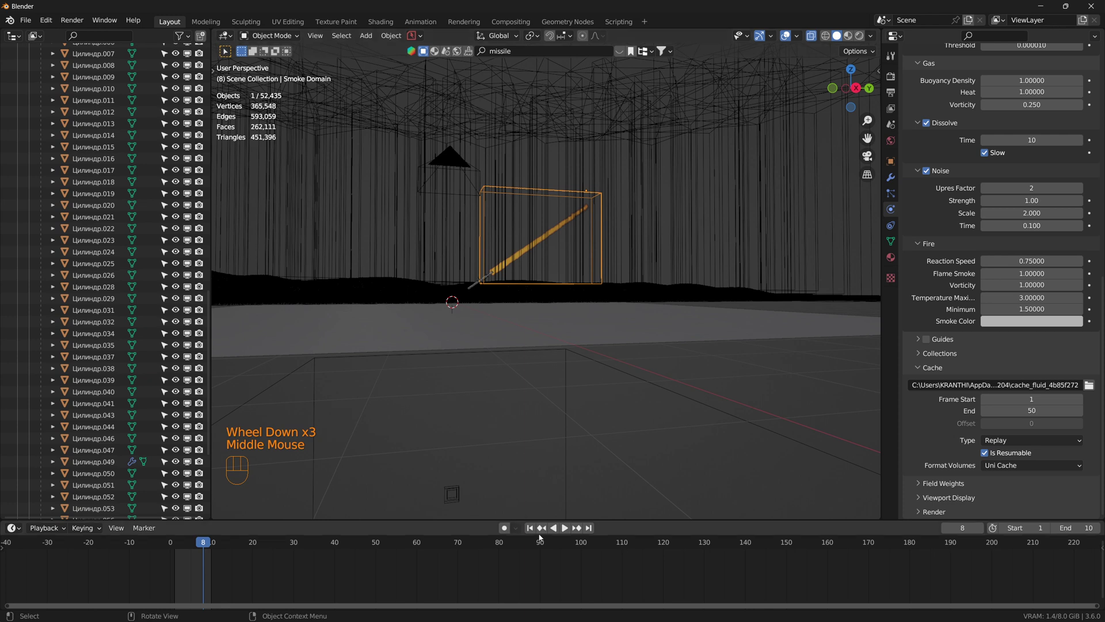
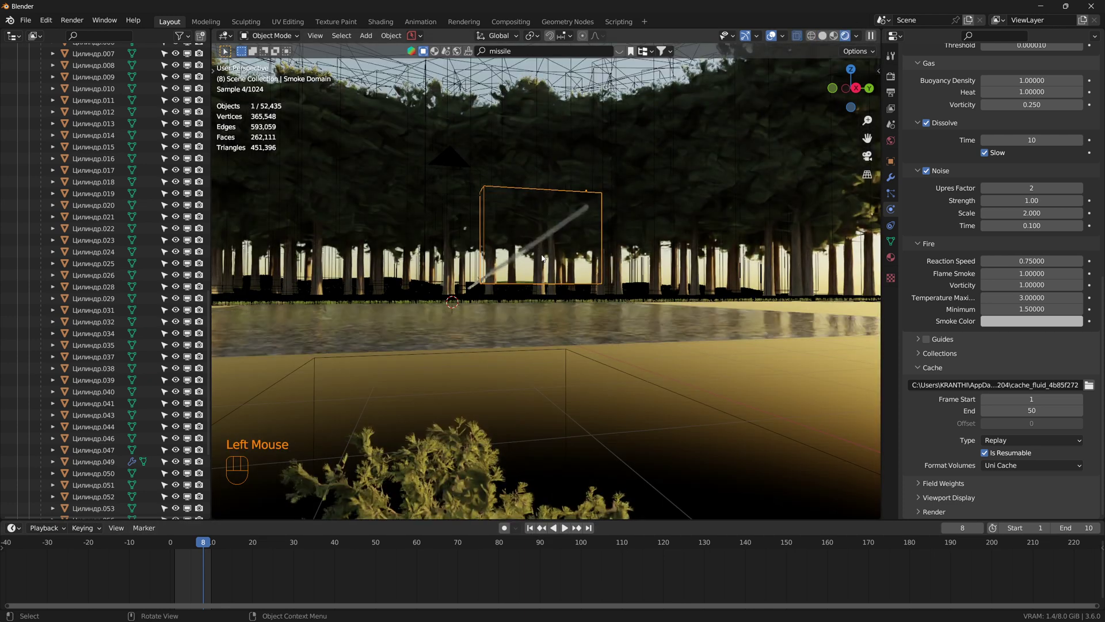
scroll(up, 3)
scroll(down, 3)
drag(544, 316, 655, 332)
click(893, 260)
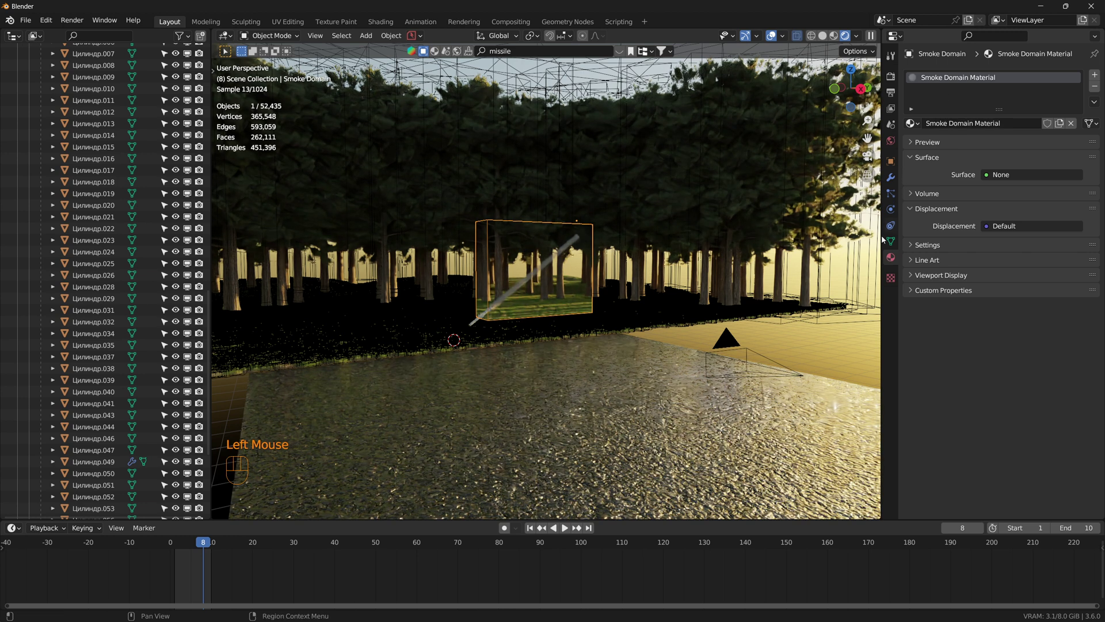
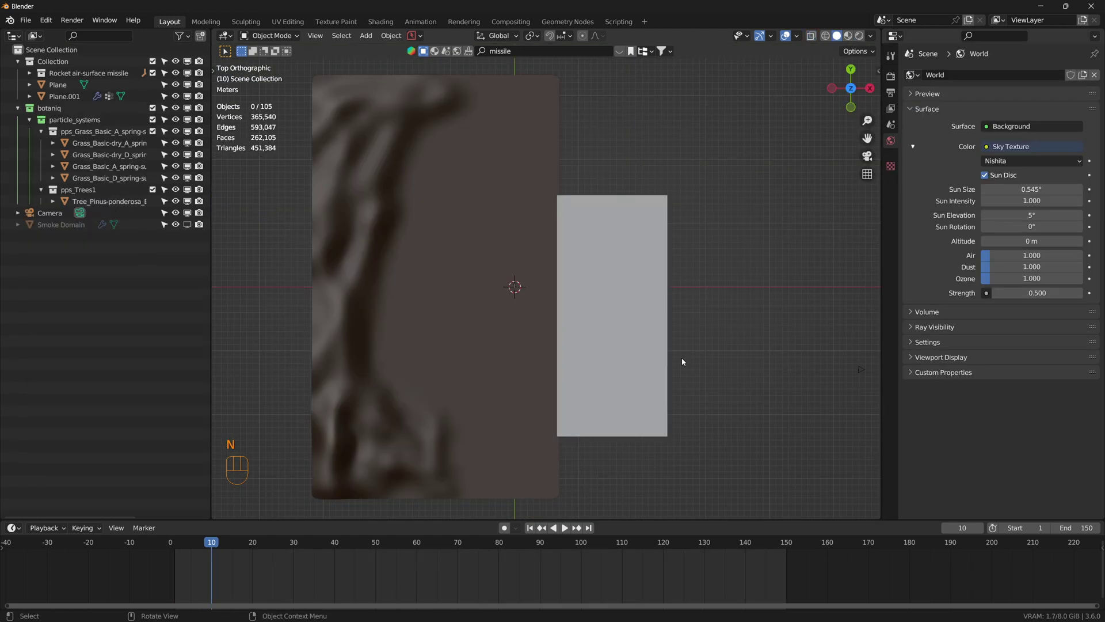
Step: Import the Vdblab Gas Le T 03 explosion preset from the VDBLab Gas presets list
key(n)
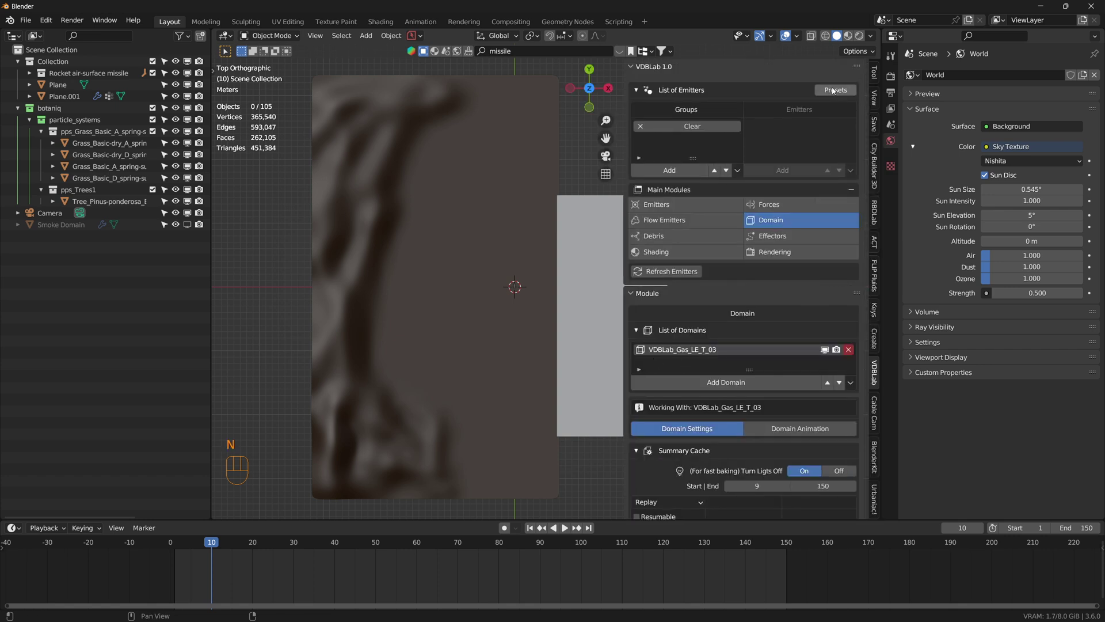
click(834, 92)
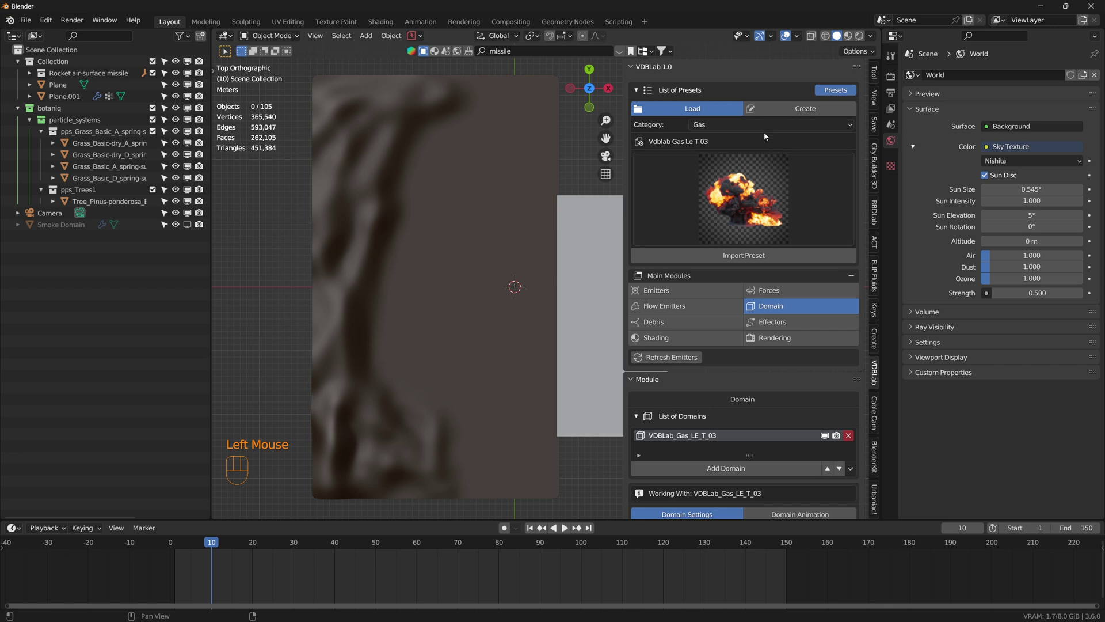
click(764, 146)
drag(768, 130, 759, 159)
drag(749, 187, 711, 305)
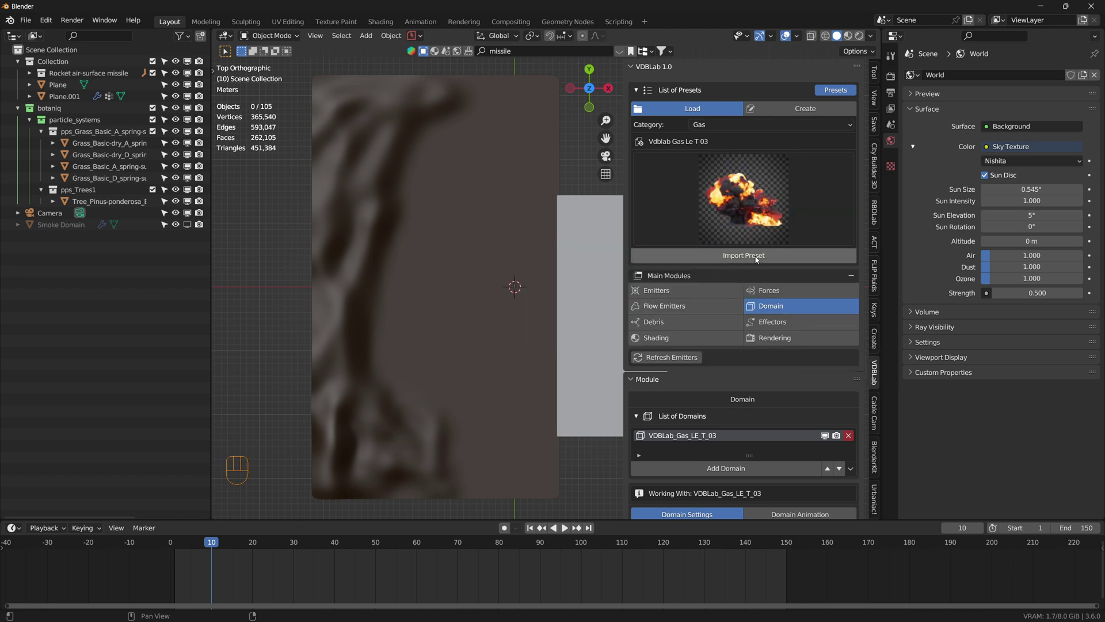
click(760, 259)
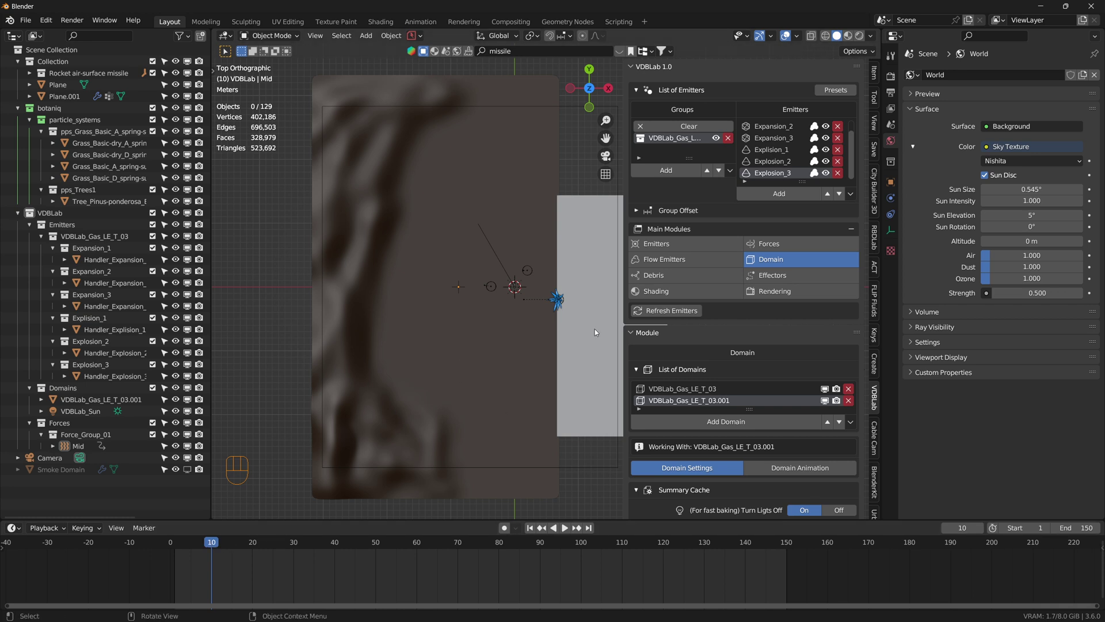
Step: Move the first two Handler_Expansion objects onto the Explosion_1 emitter's impact point
click(780, 150)
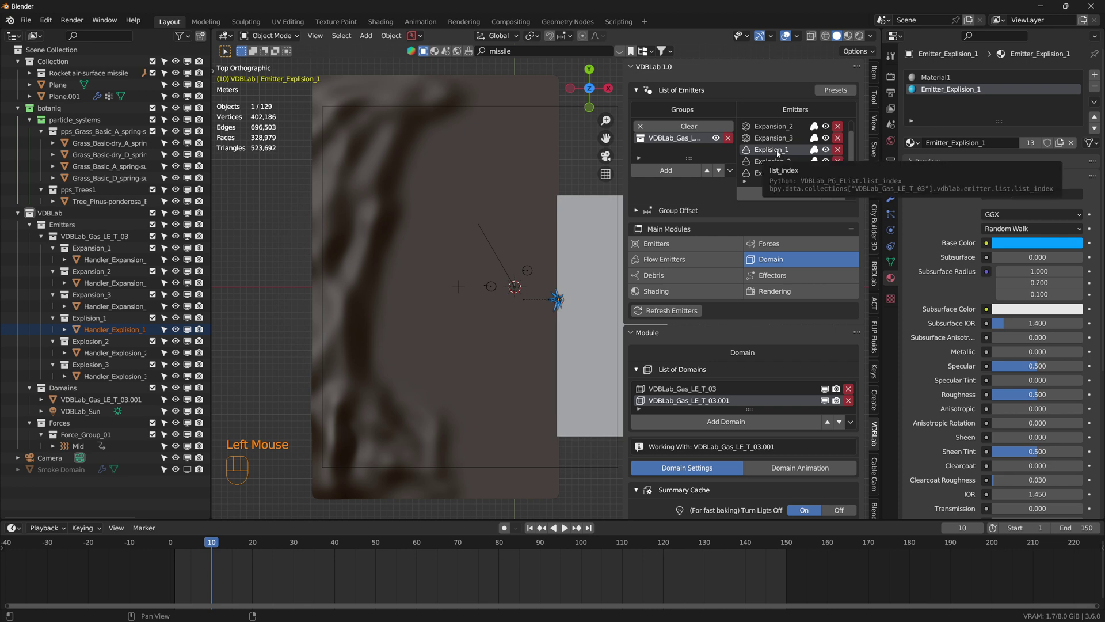
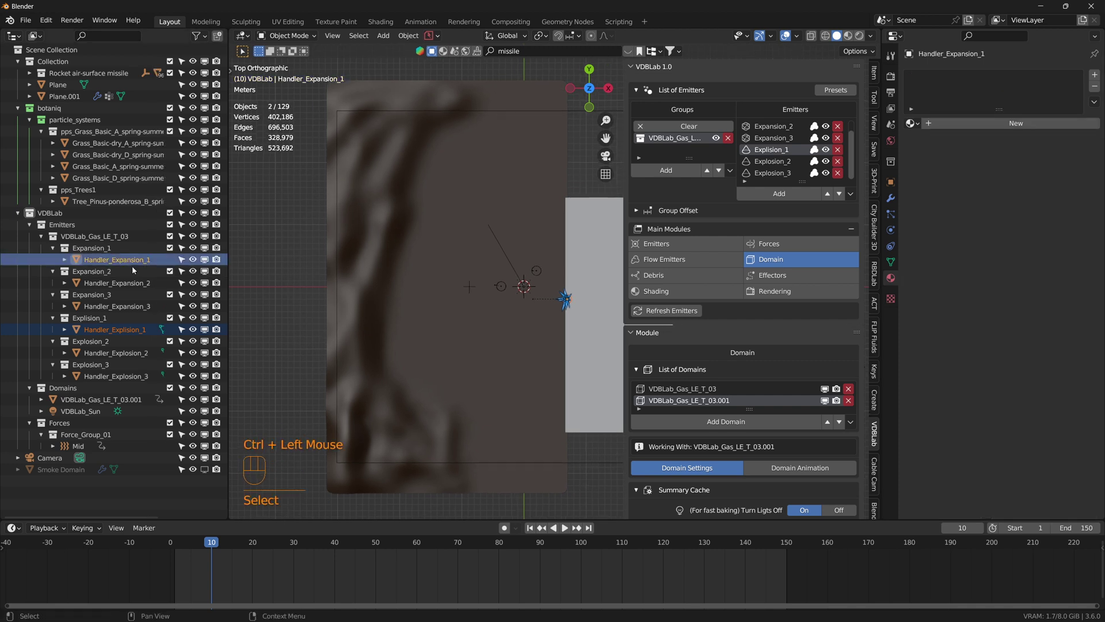
scroll(up, 3)
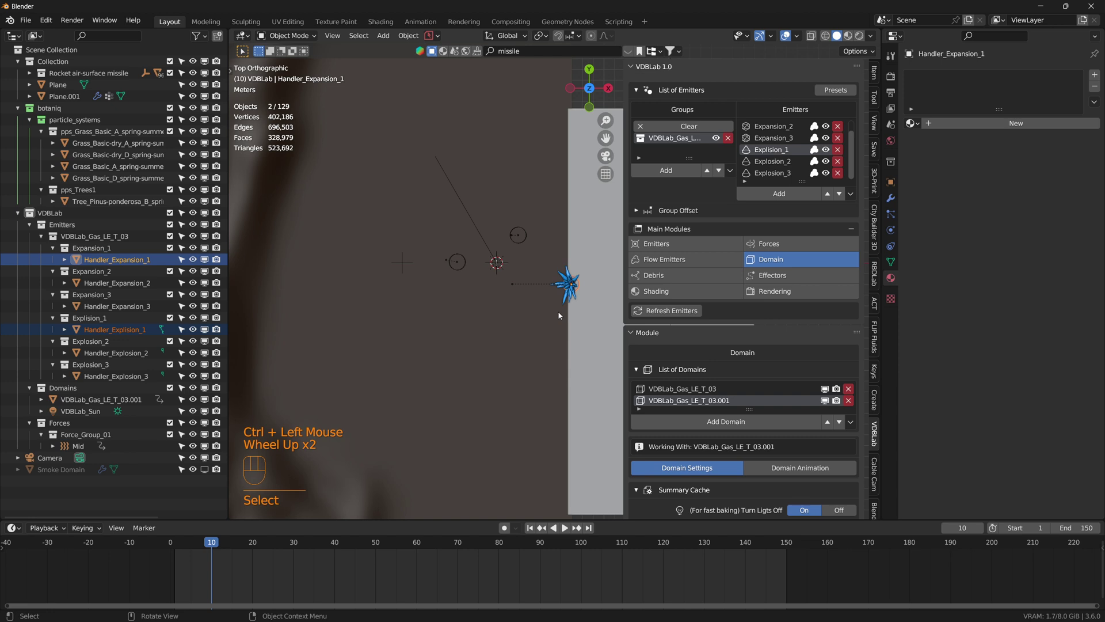
key(g)
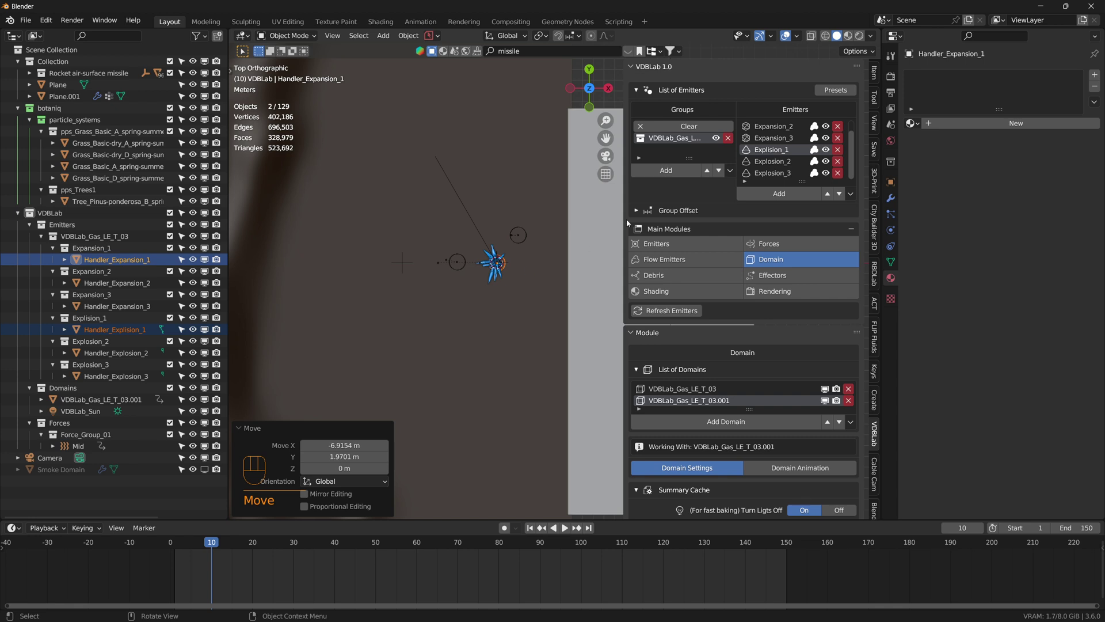
click(123, 360)
click(141, 288)
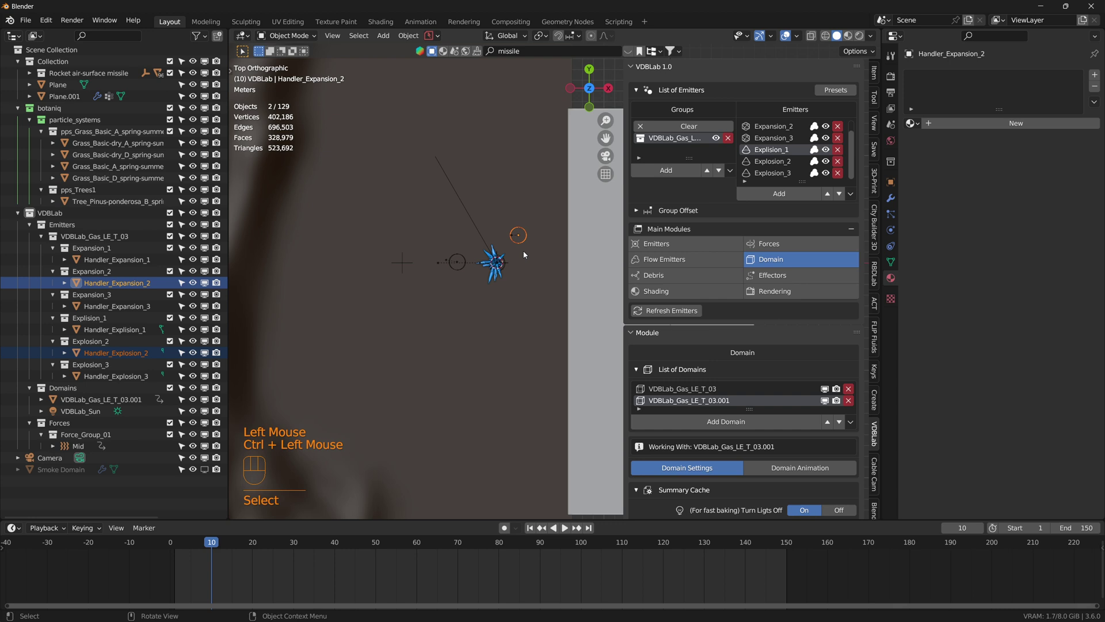
key(g)
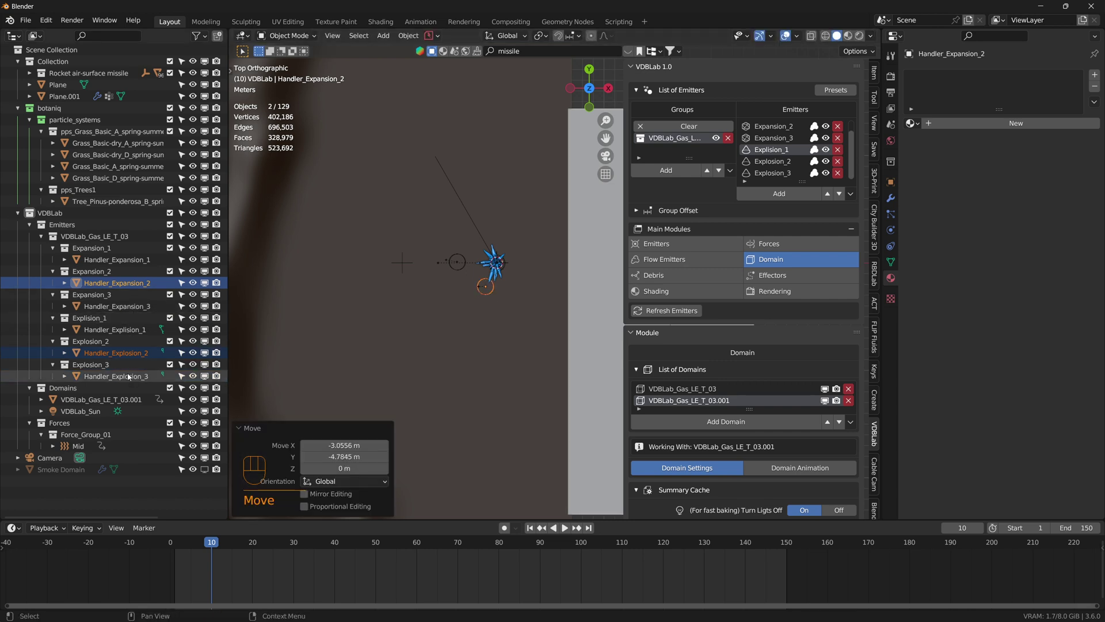
click(130, 378)
Step: Move the third expansion handler to the emitter and inspect the gathered explosion setup
click(133, 306)
key(g)
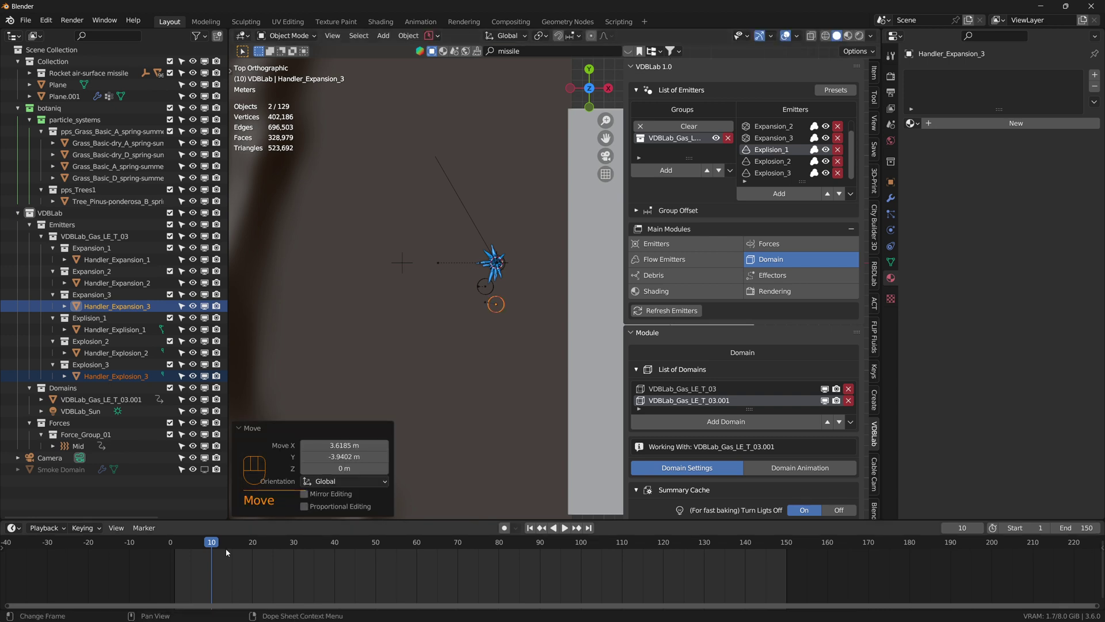
drag(220, 544, 282, 554)
Step: Play the explosion through its early frames, stop at frame 27 and inspect the fireball
key(space)
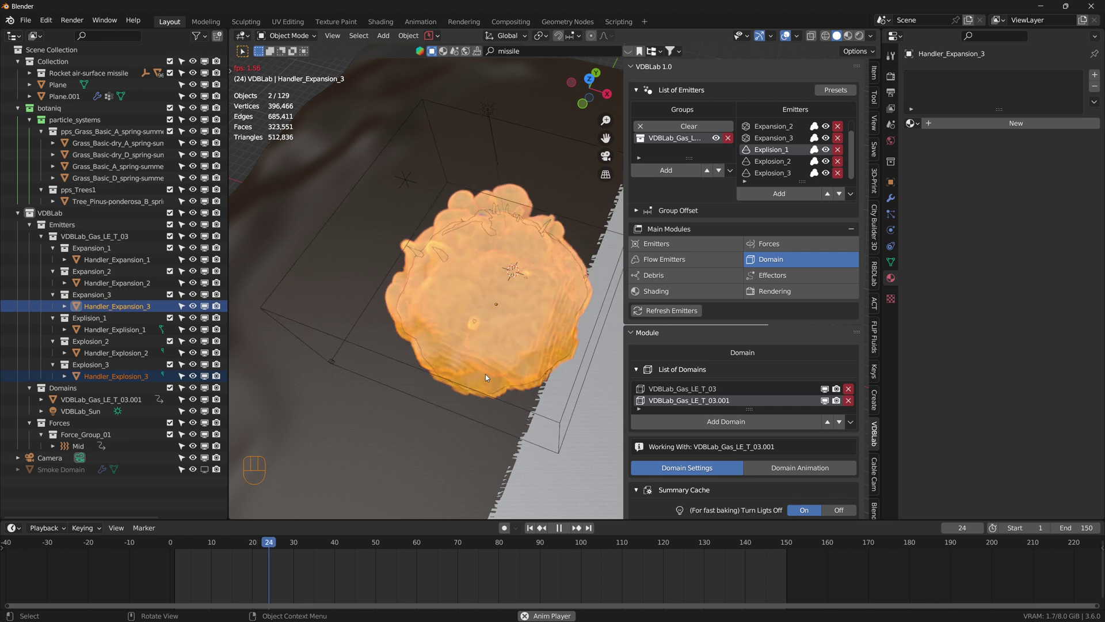
key(space)
scroll(down, 3)
drag(505, 381, 442, 271)
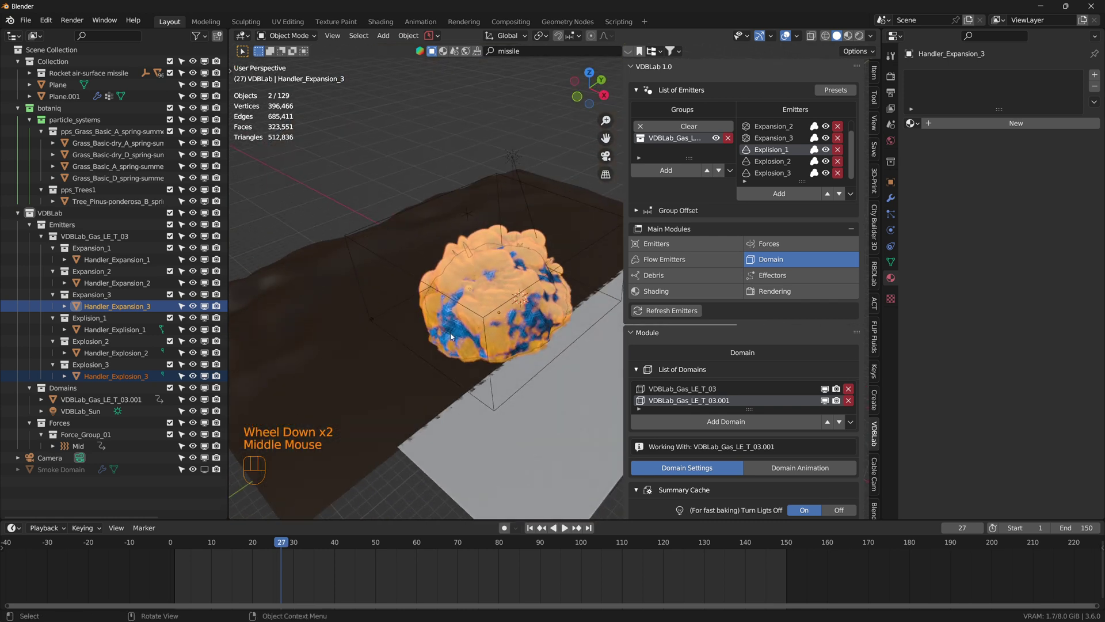
drag(473, 359, 437, 359)
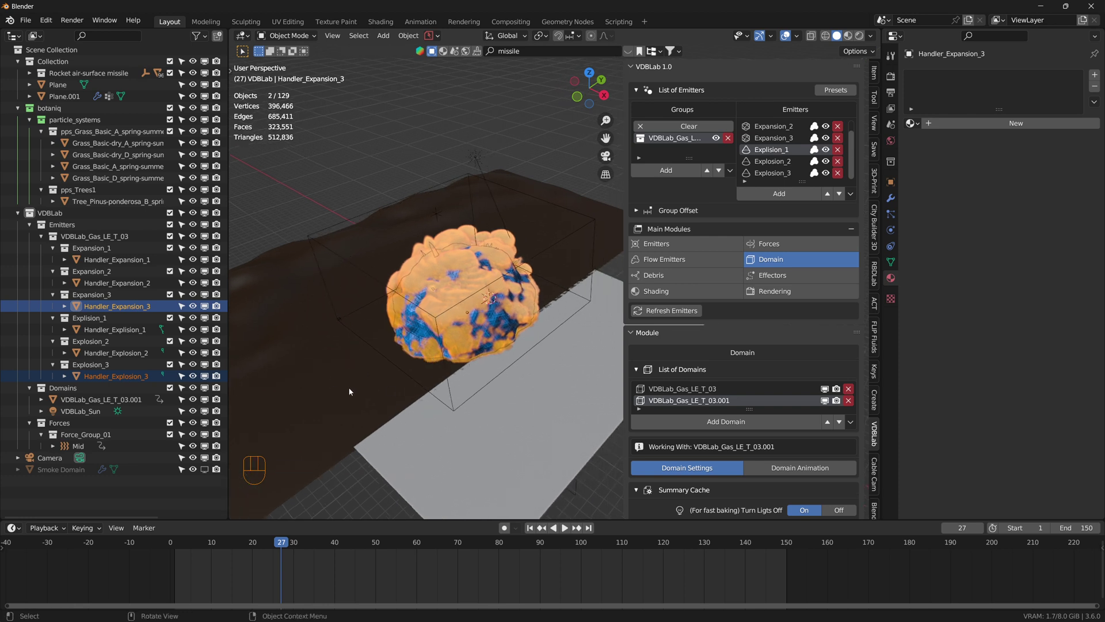
Step: Select the water plane beneath the explosion, showing its Pond / Ocean Water material
click(374, 401)
click(482, 476)
drag(490, 429, 515, 427)
drag(506, 466, 523, 427)
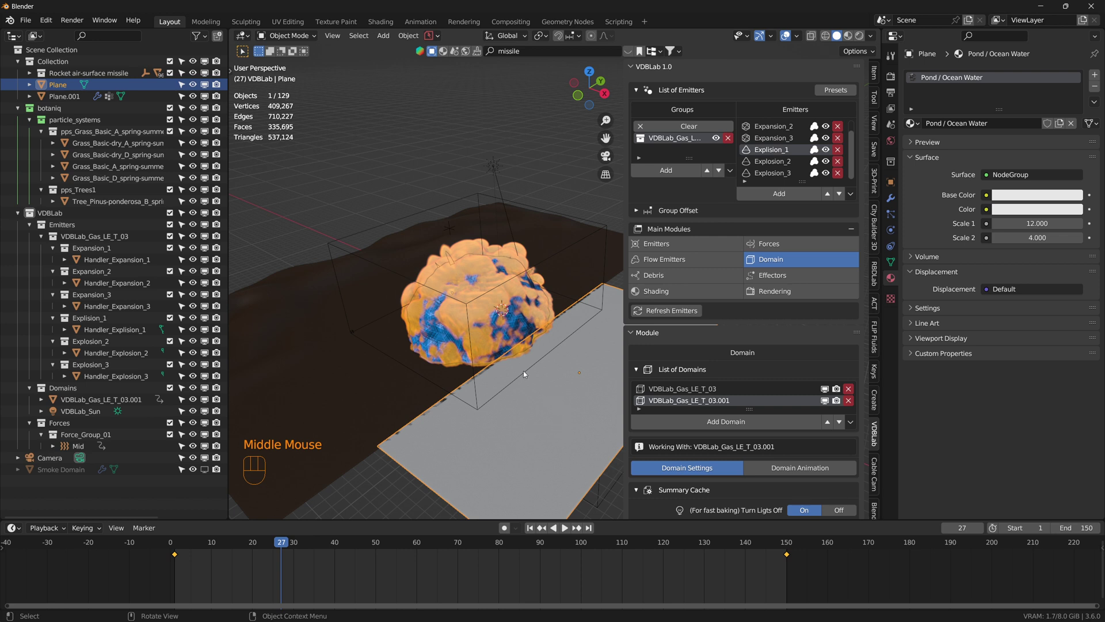